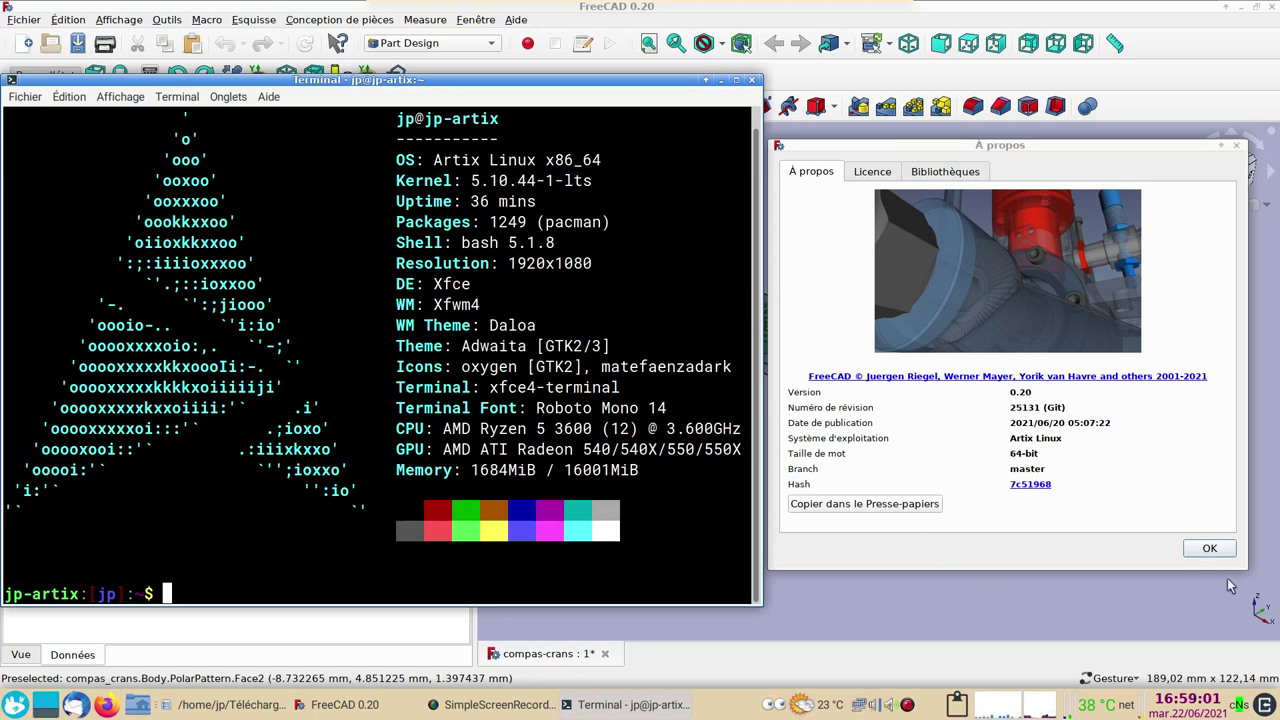
Orbit the compas-crans model to inspect the notched hinge ring from several angles
left_click_drag(1213, 554, 818, 549)
scroll("up", 3)
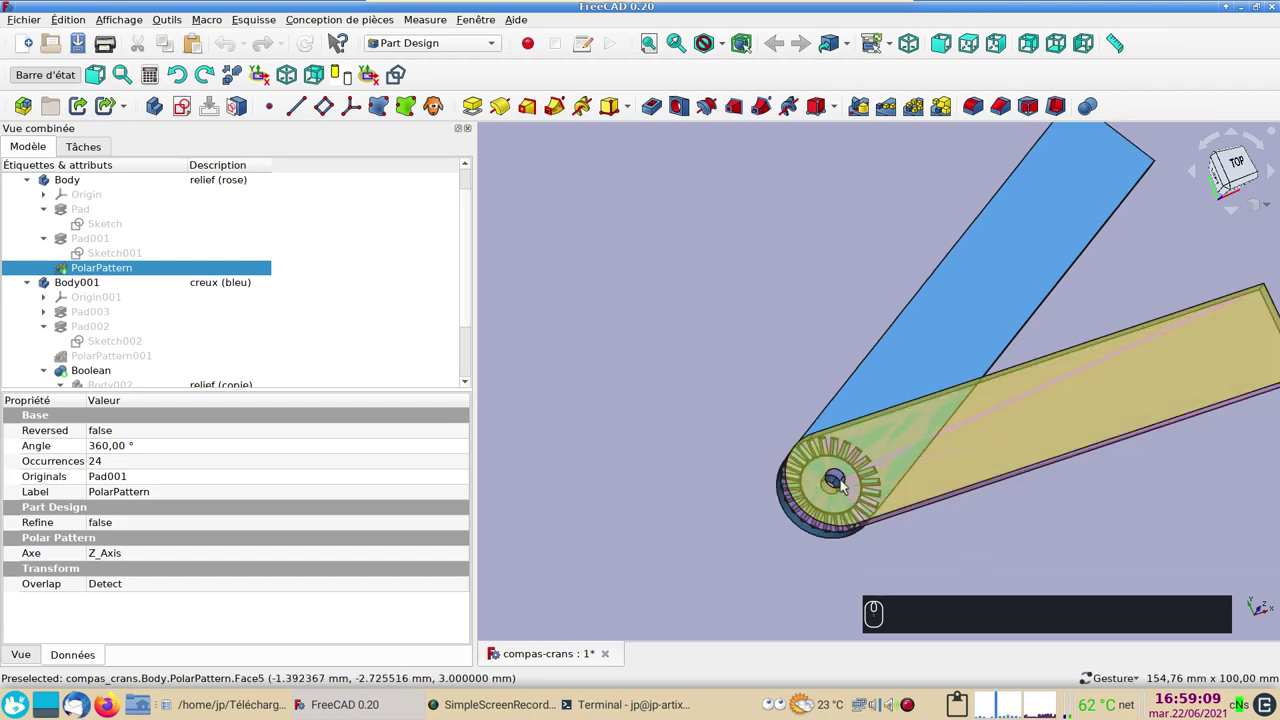
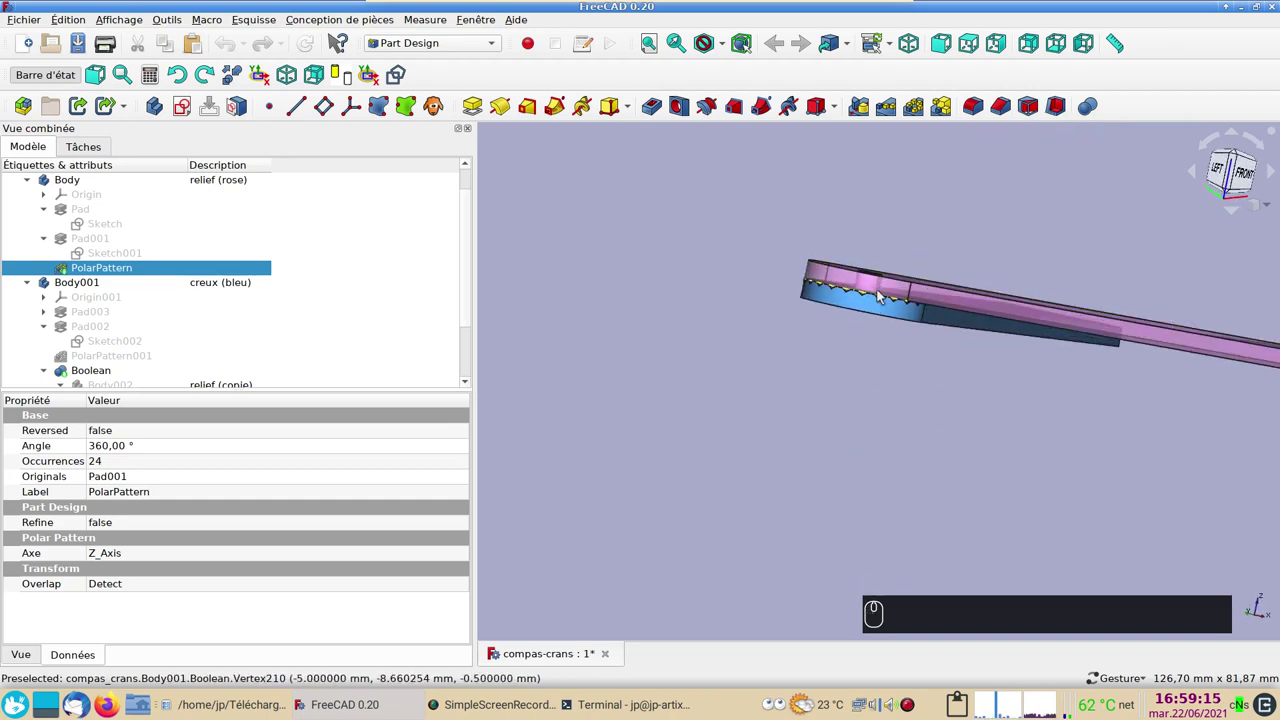
left_click(1015, 426)
left_click(977, 445)
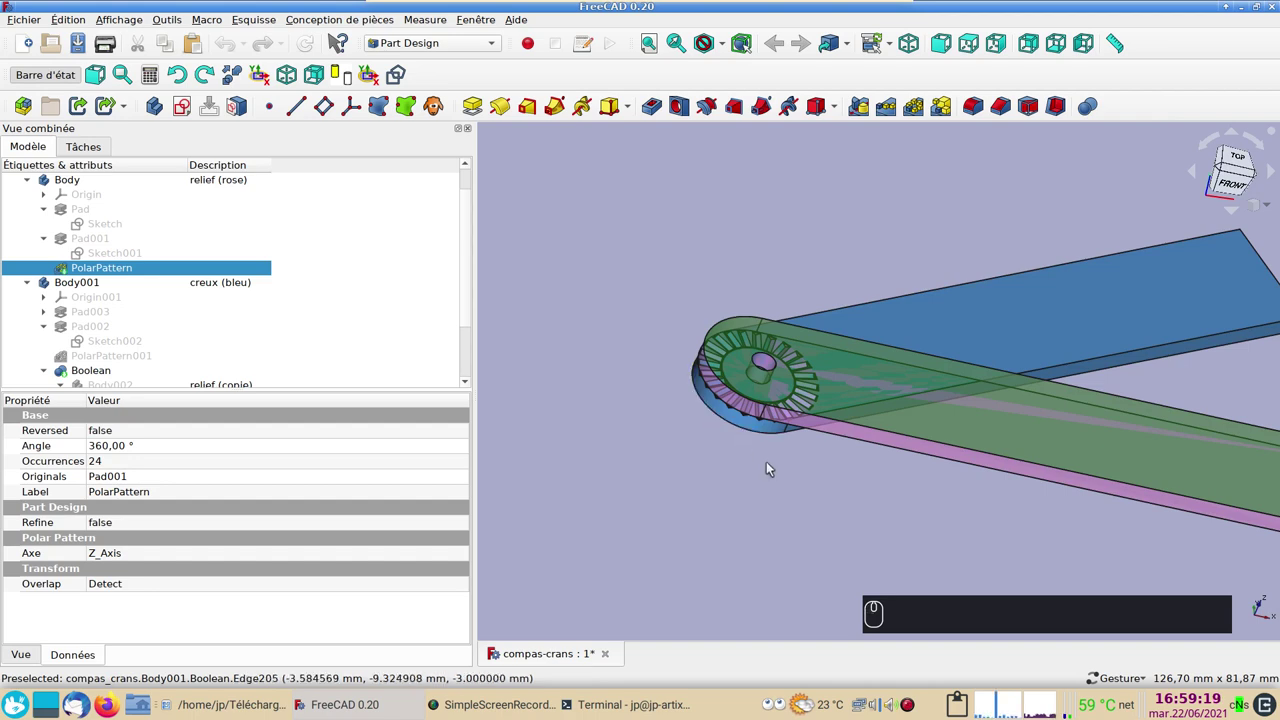
left_click(946, 226)
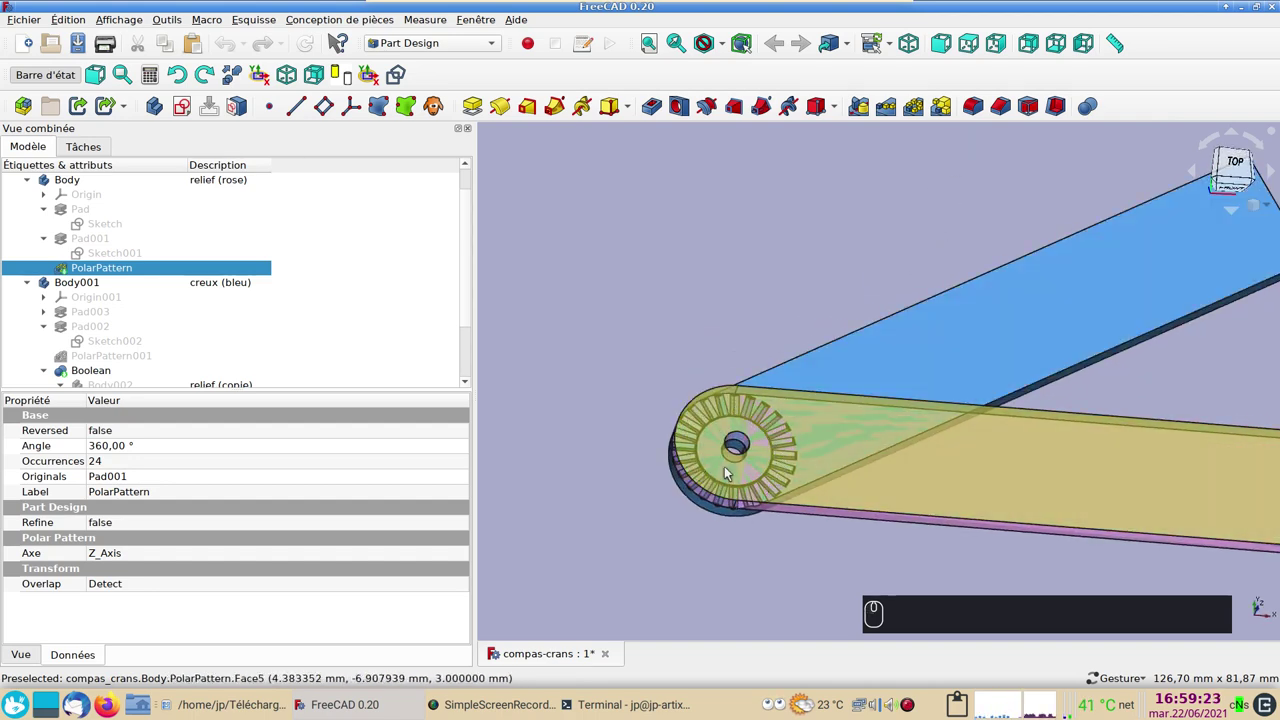
left_click(783, 599)
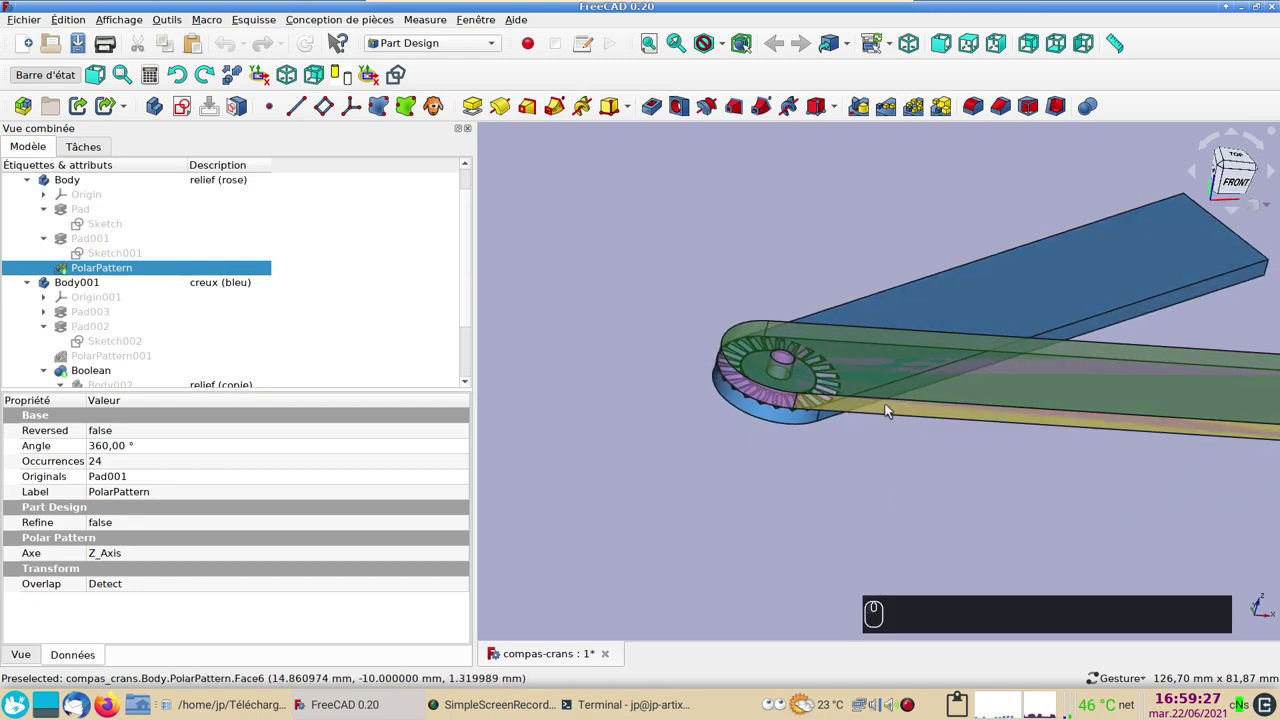
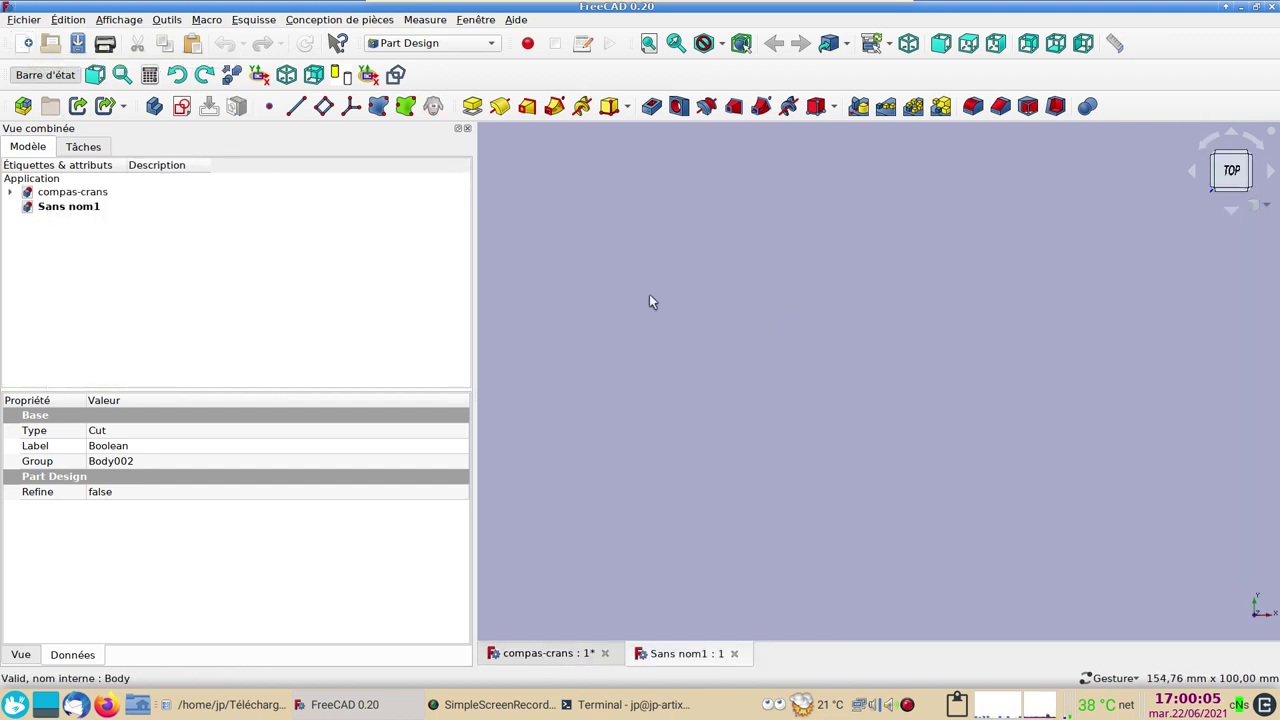
Add a default additive Box, creating the first Body
left_click_drag(167, 111, 614, 115)
left_click(272, 185)
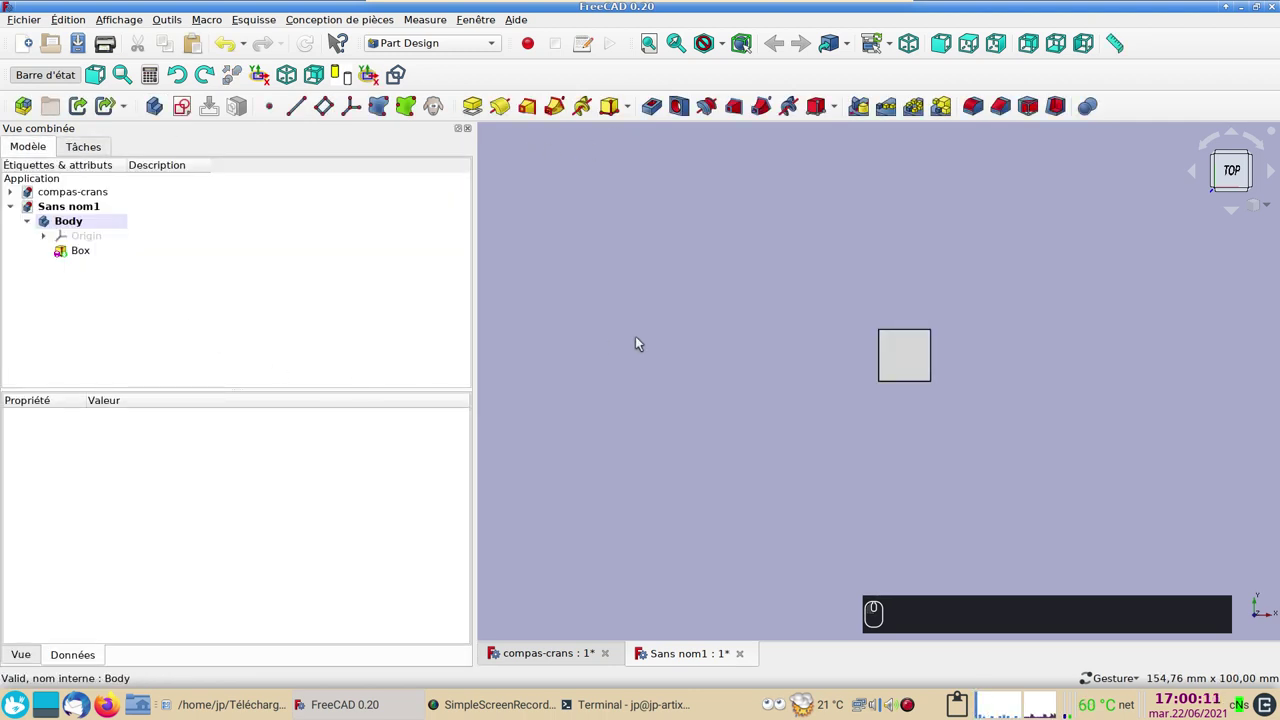
left_click(646, 331)
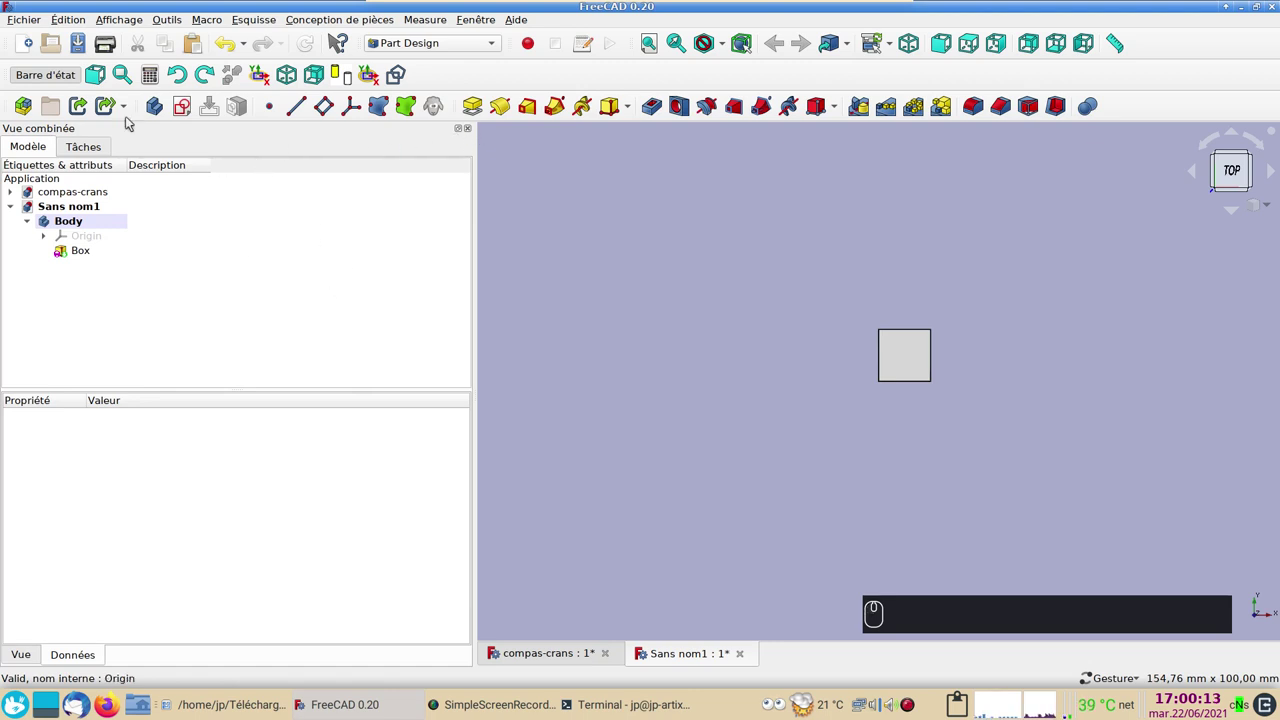
Create a second Body and add a default additive Cylinder overlapping the box
left_click_drag(162, 108, 210, 270)
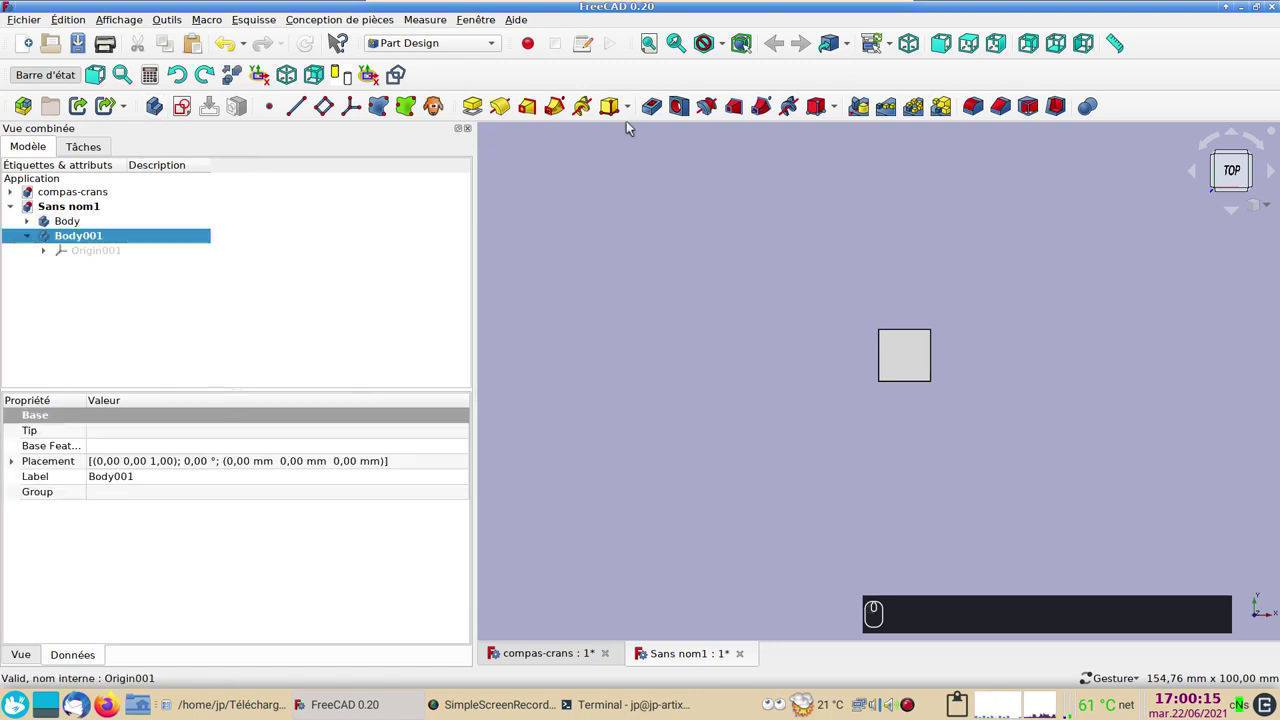
left_click(633, 118)
left_click(632, 148)
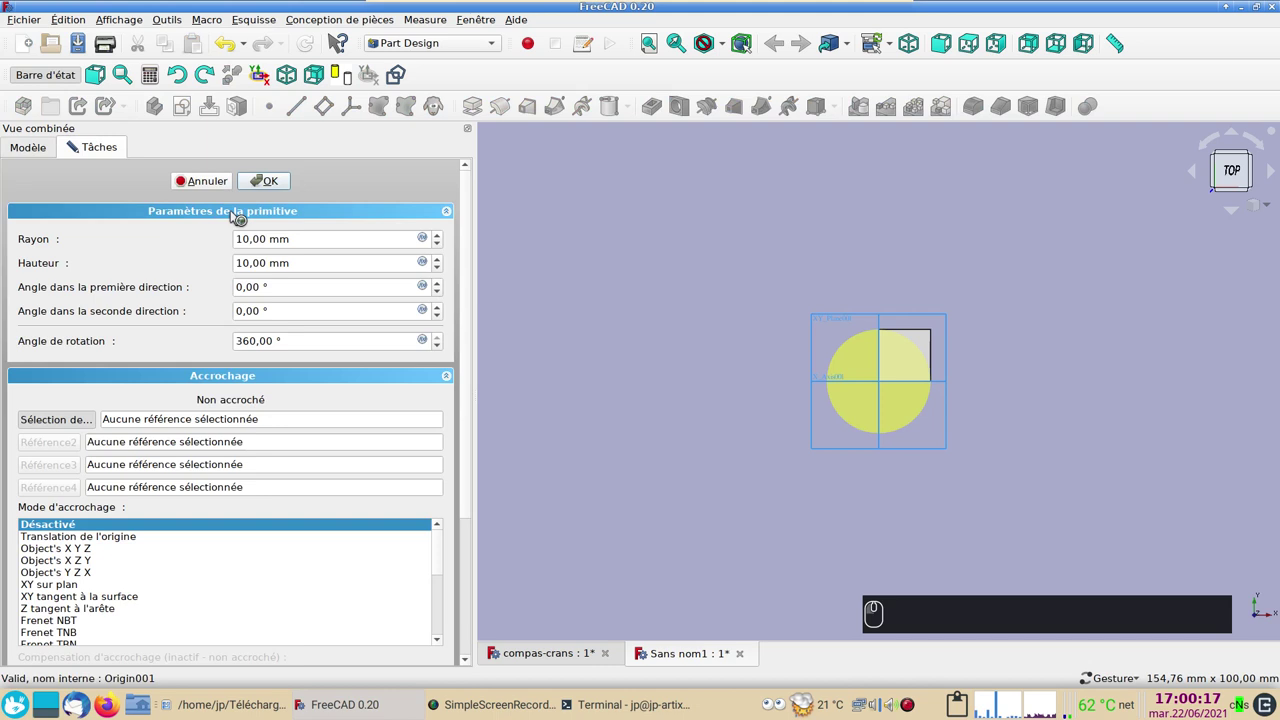
left_click(290, 185)
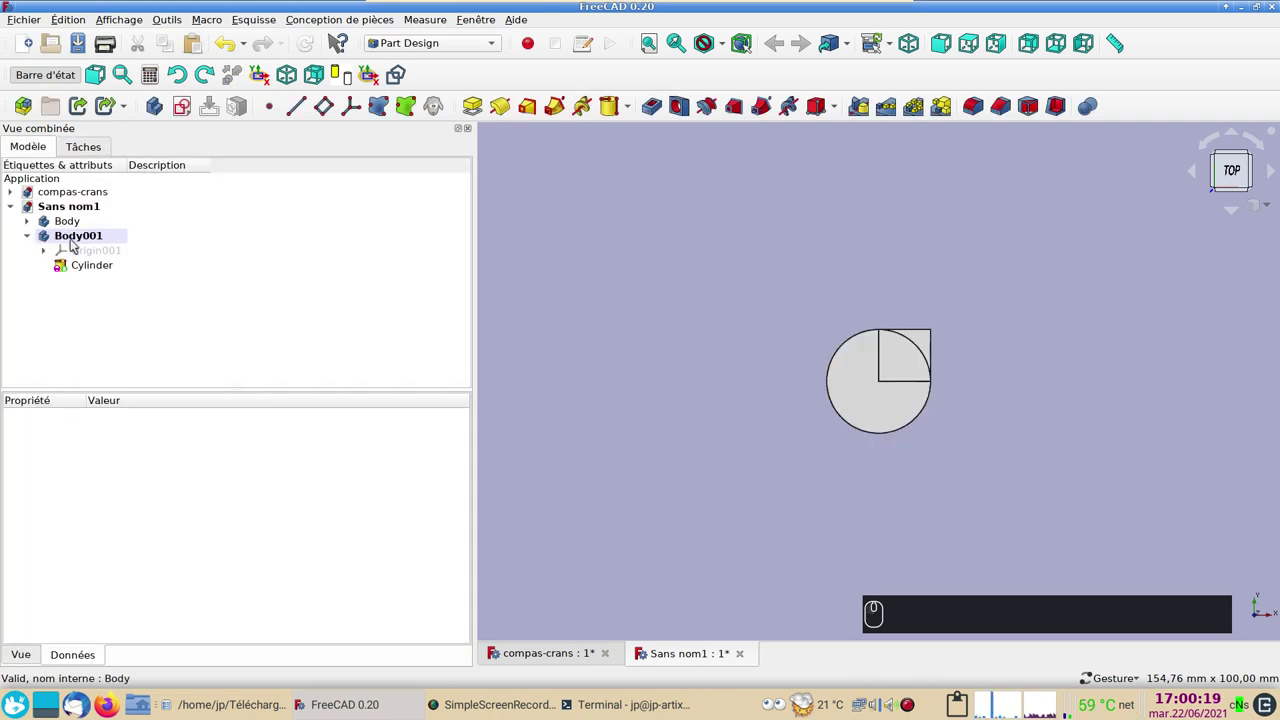
left_click(33, 223)
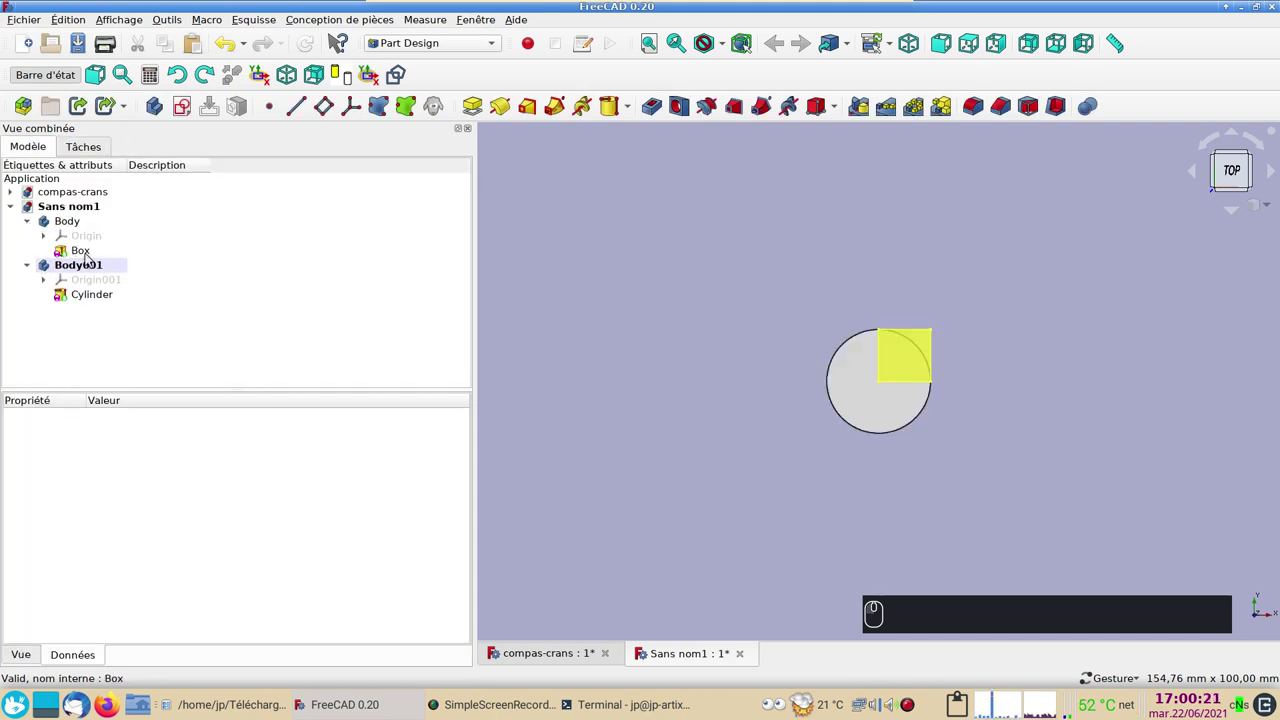
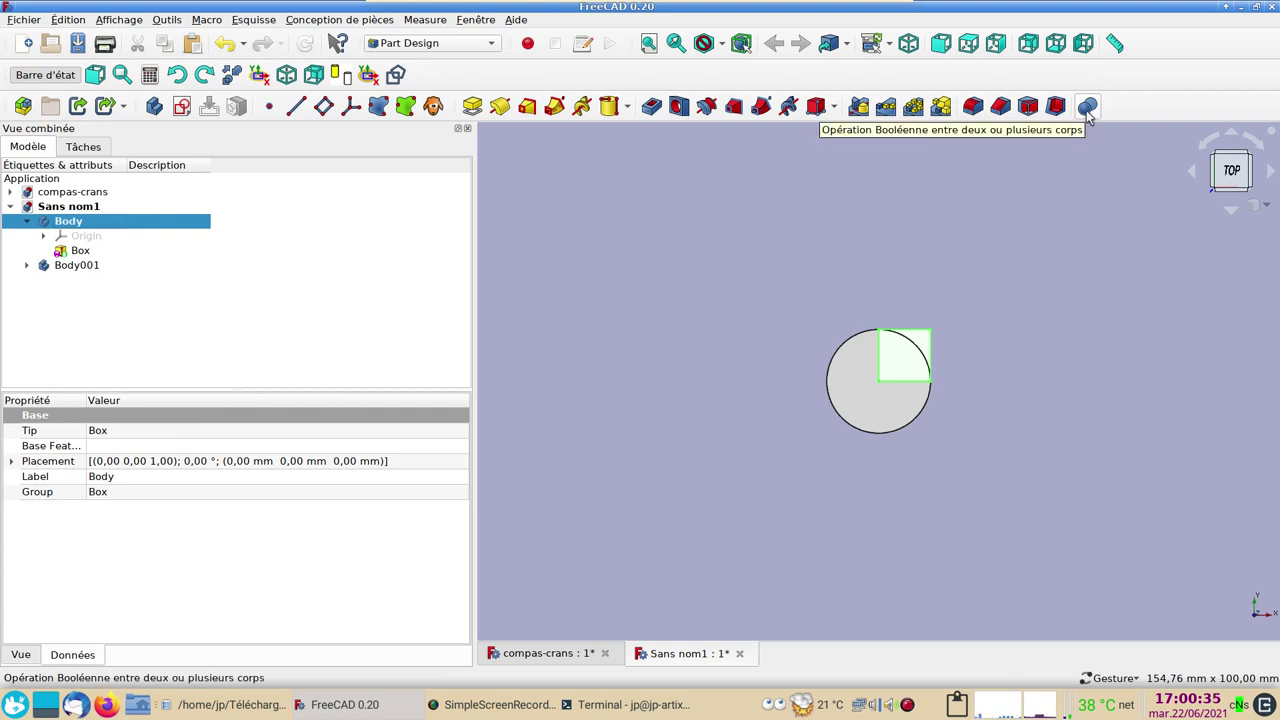
Boolean-subtract Body001's cylinder from the Box body, leaving a curved notch
left_click_drag(1092, 113, 377, 360)
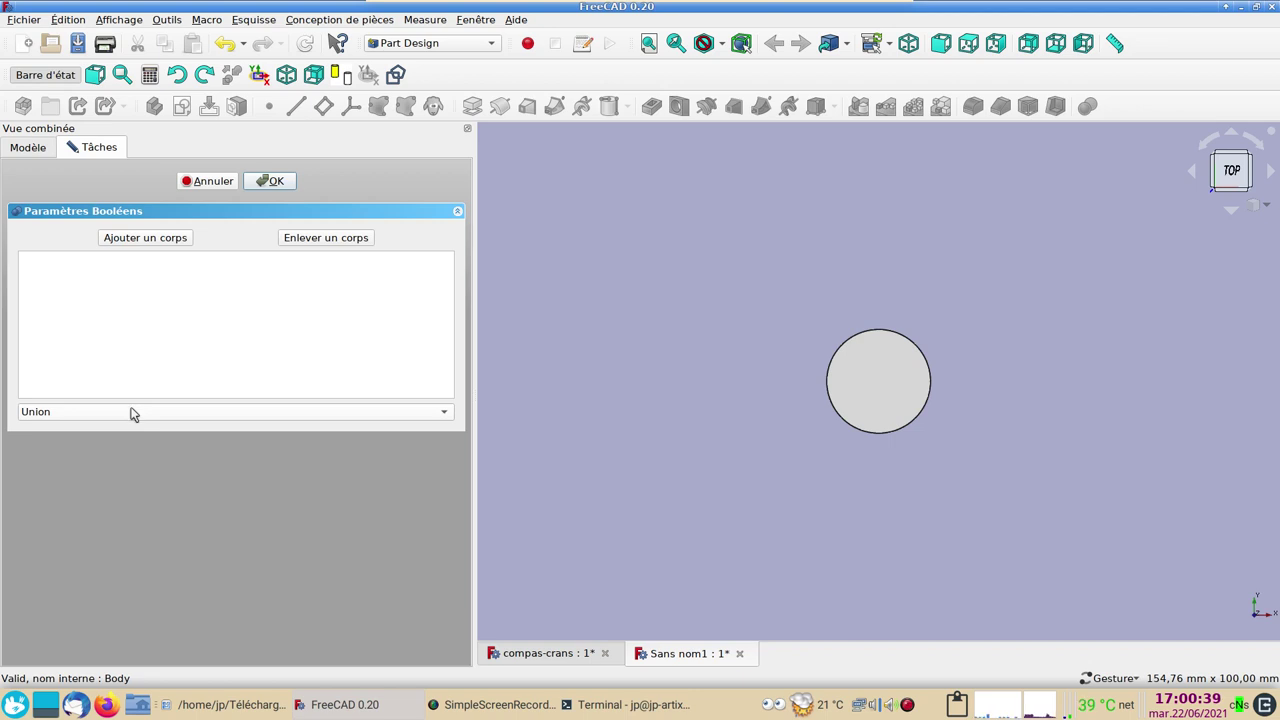
left_click(136, 411)
left_click(91, 439)
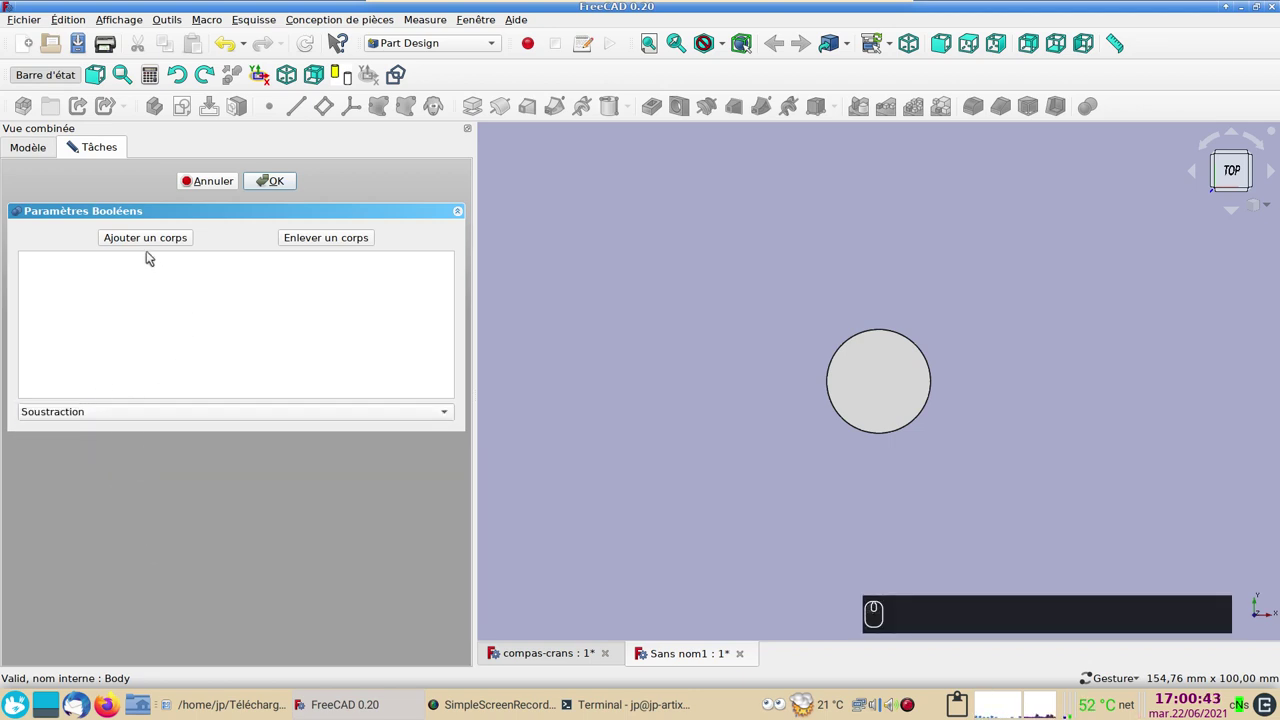
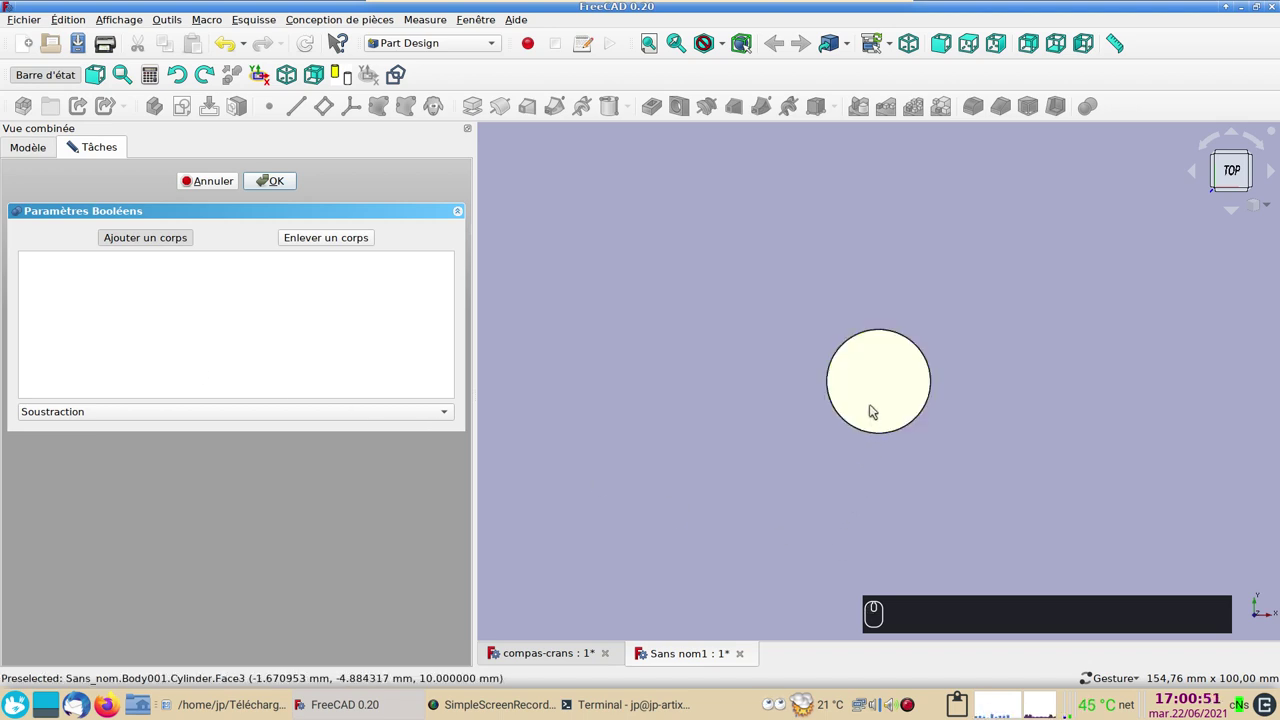
left_click(875, 407)
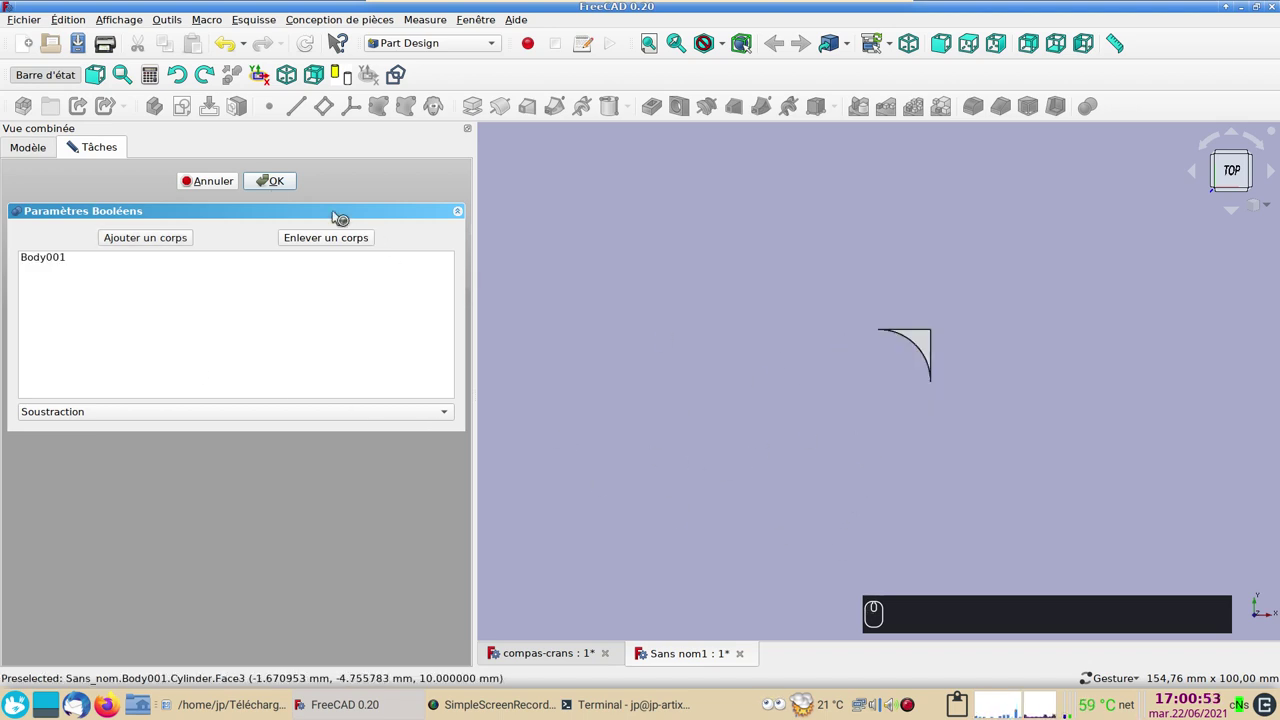
left_click(270, 191)
left_click(889, 503)
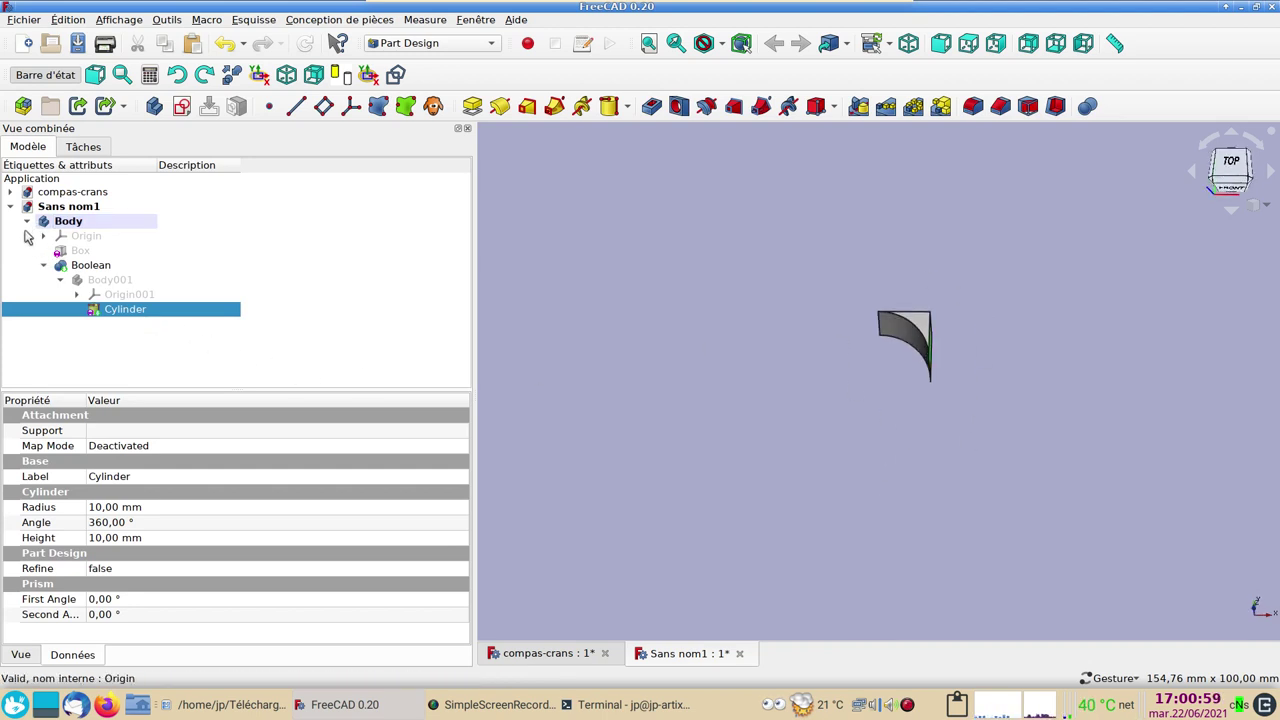
Copy Body001 and paste it as Body002, toggling its visibility
left_click_drag(30, 224, 108, 286)
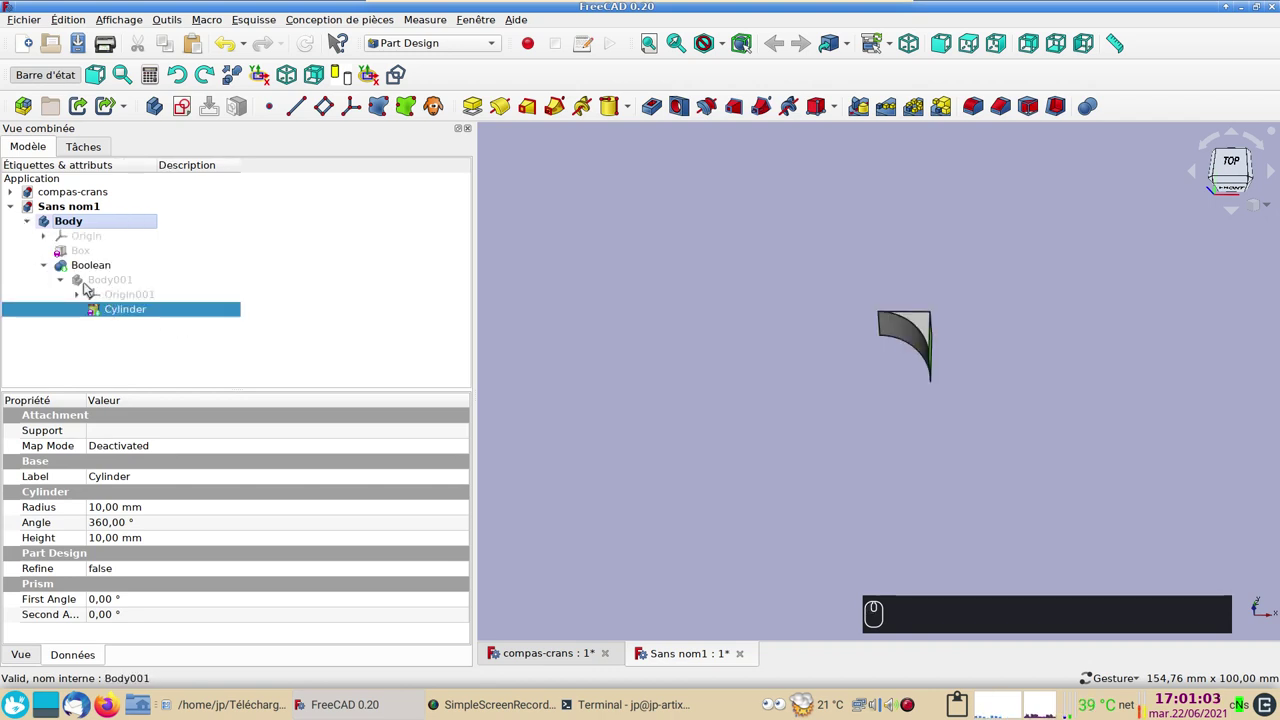
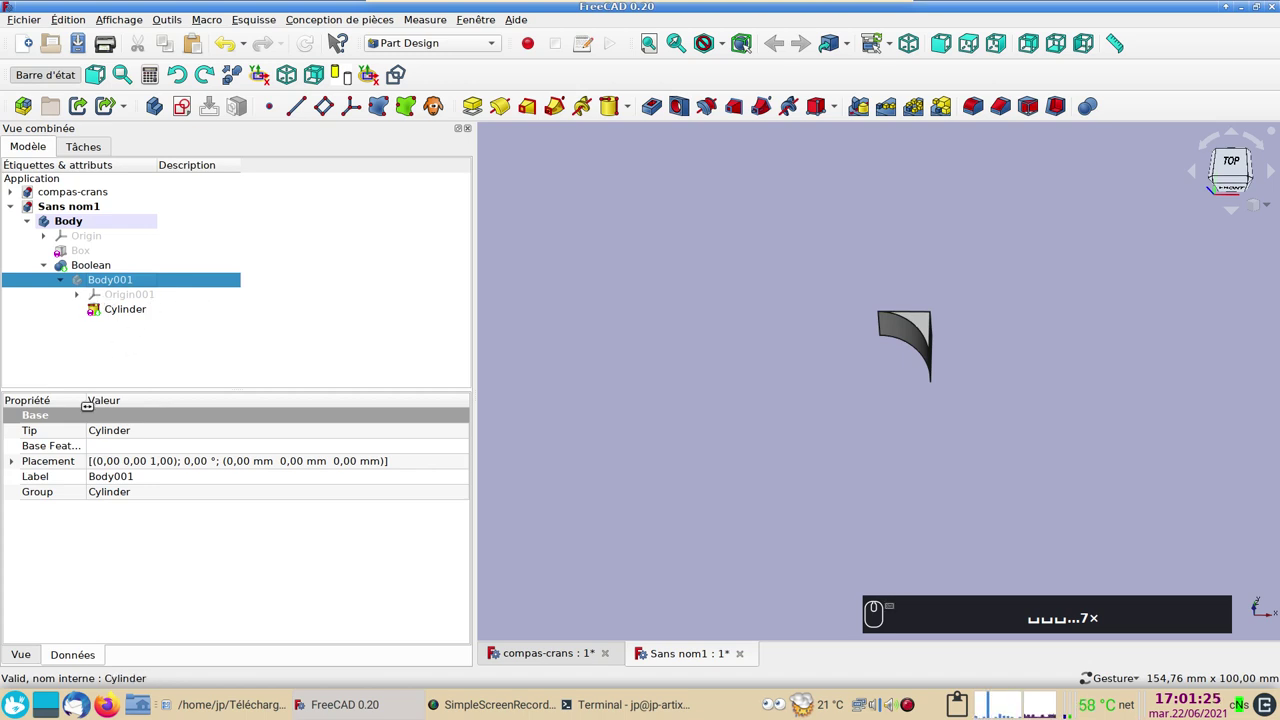
key("ctrl+c")
left_click(799, 428)
key("ctrl+v")
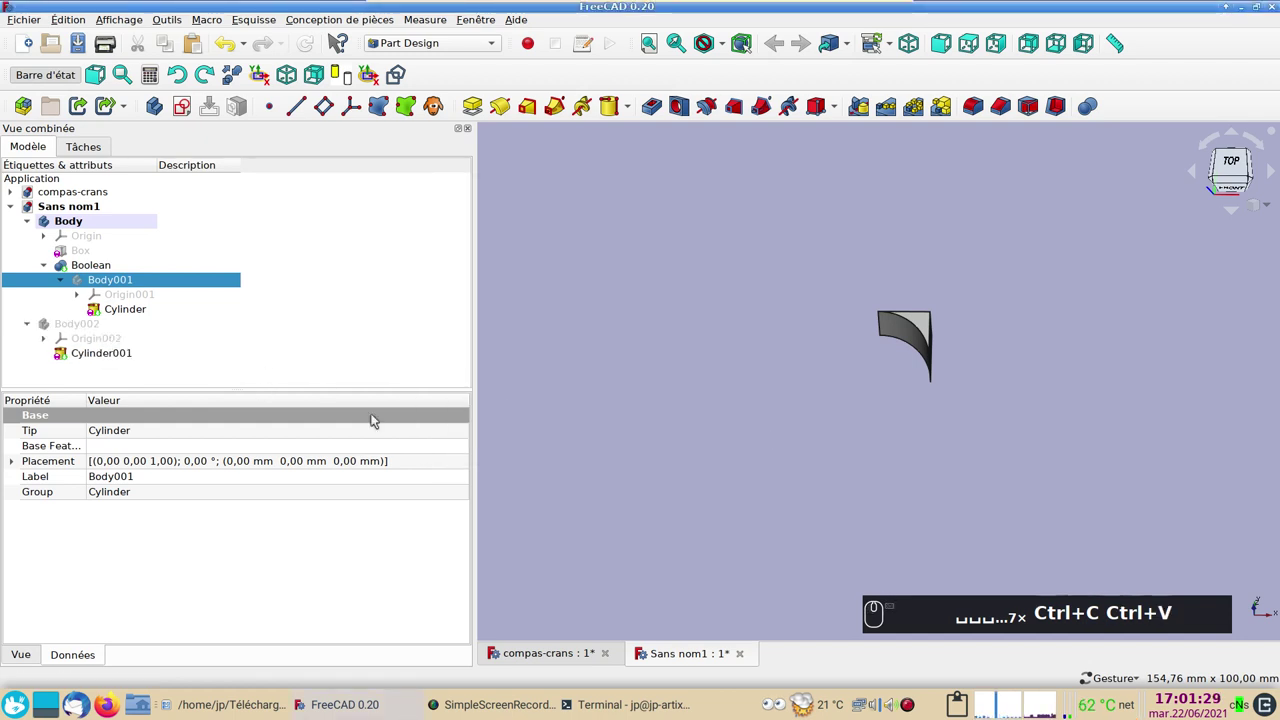
left_click(80, 320)
key("space")
key("space")
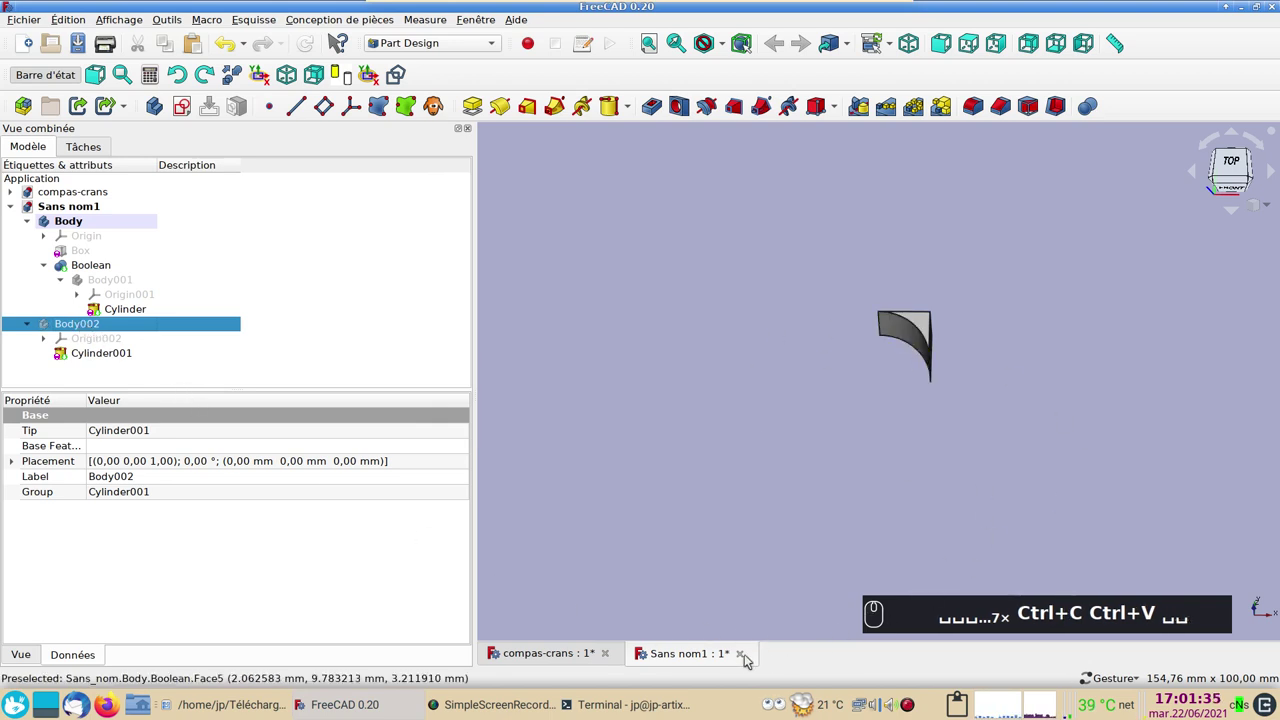
Close the Sans nom1 document, discarding unsaved changes
left_click(747, 658)
left_click(600, 365)
left_click_drag(613, 402, 551, 371)
Close the remaining document unsaved, start a new document and add a Body
left_click(541, 363)
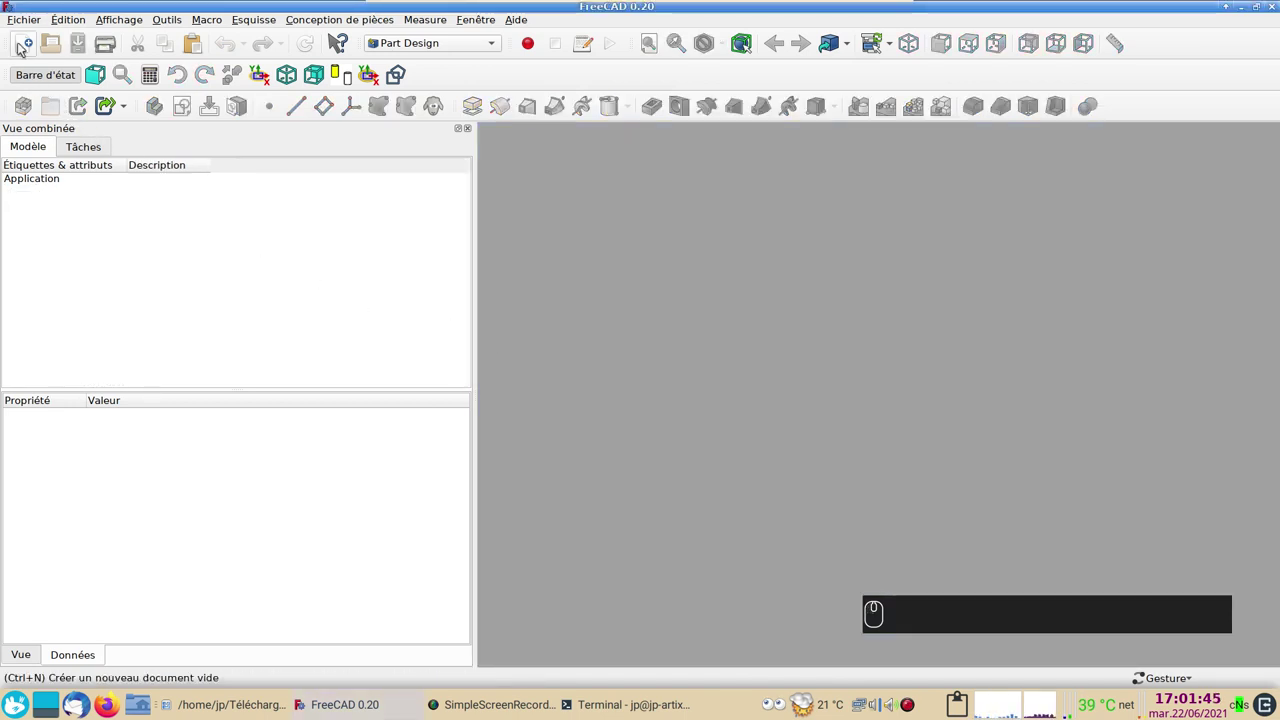
left_click(20, 43)
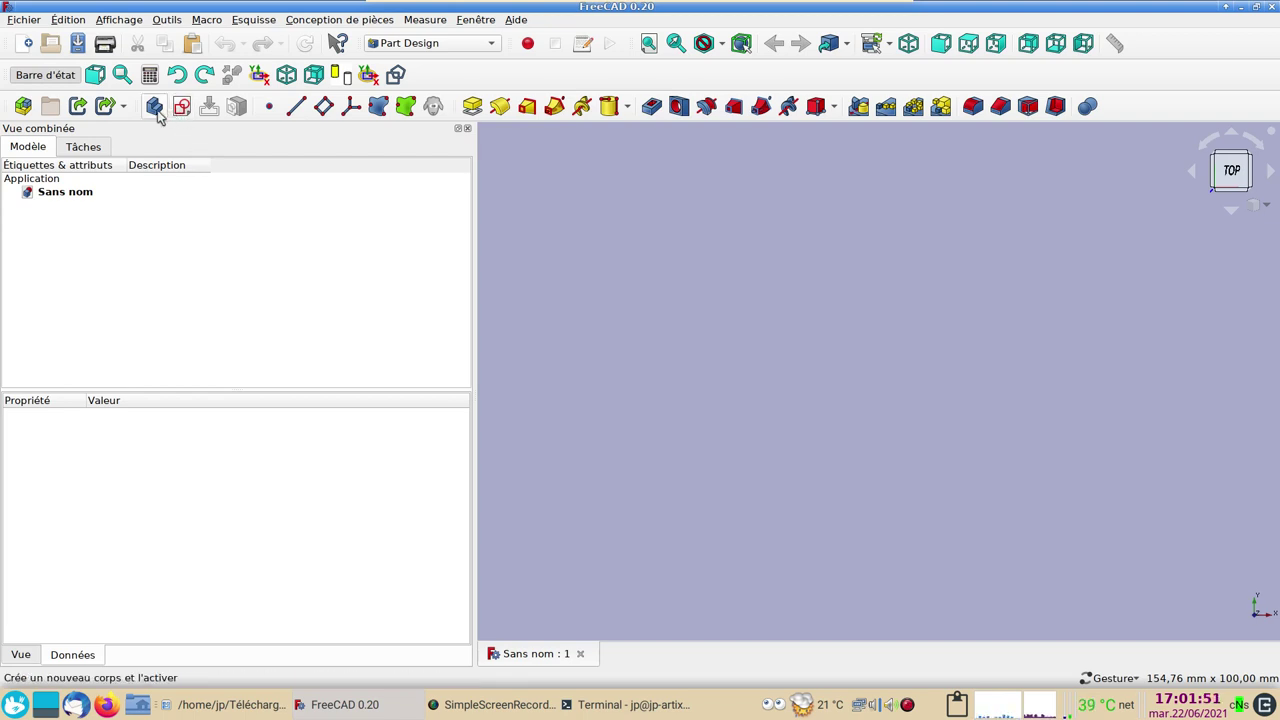
left_click(162, 118)
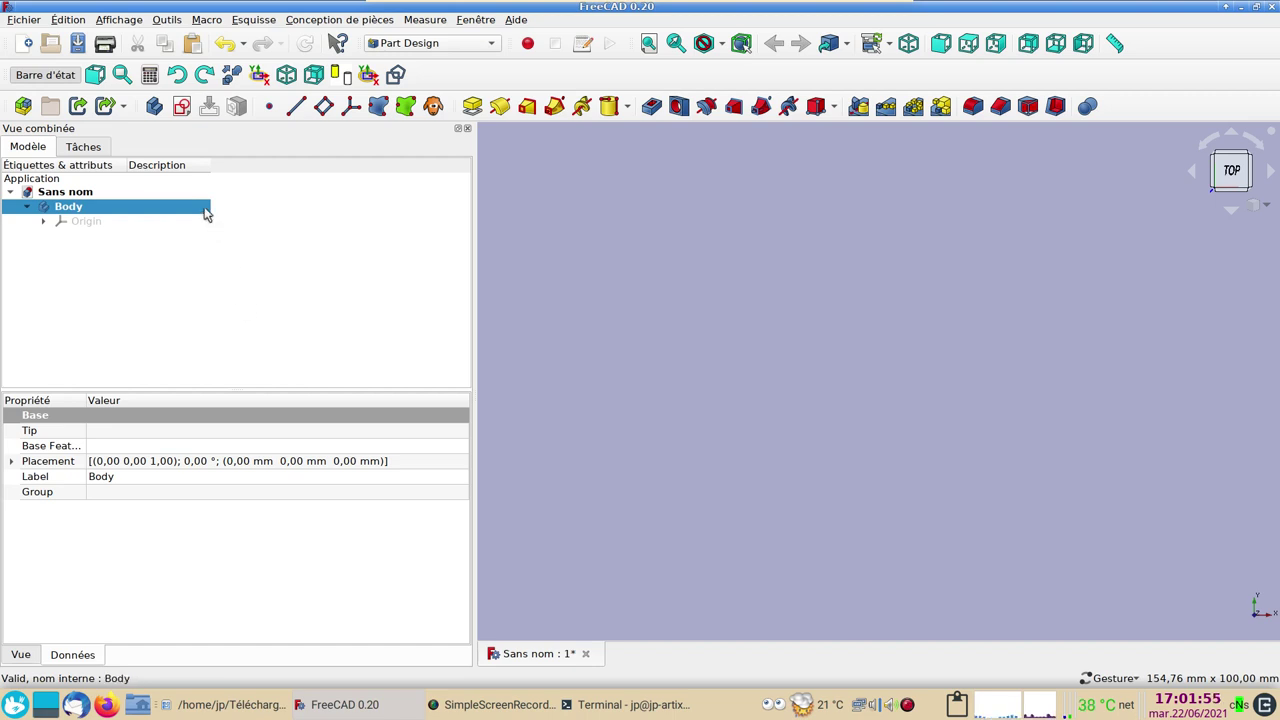
Create a new sketch attached to the Body's XY plane
left_click(190, 116)
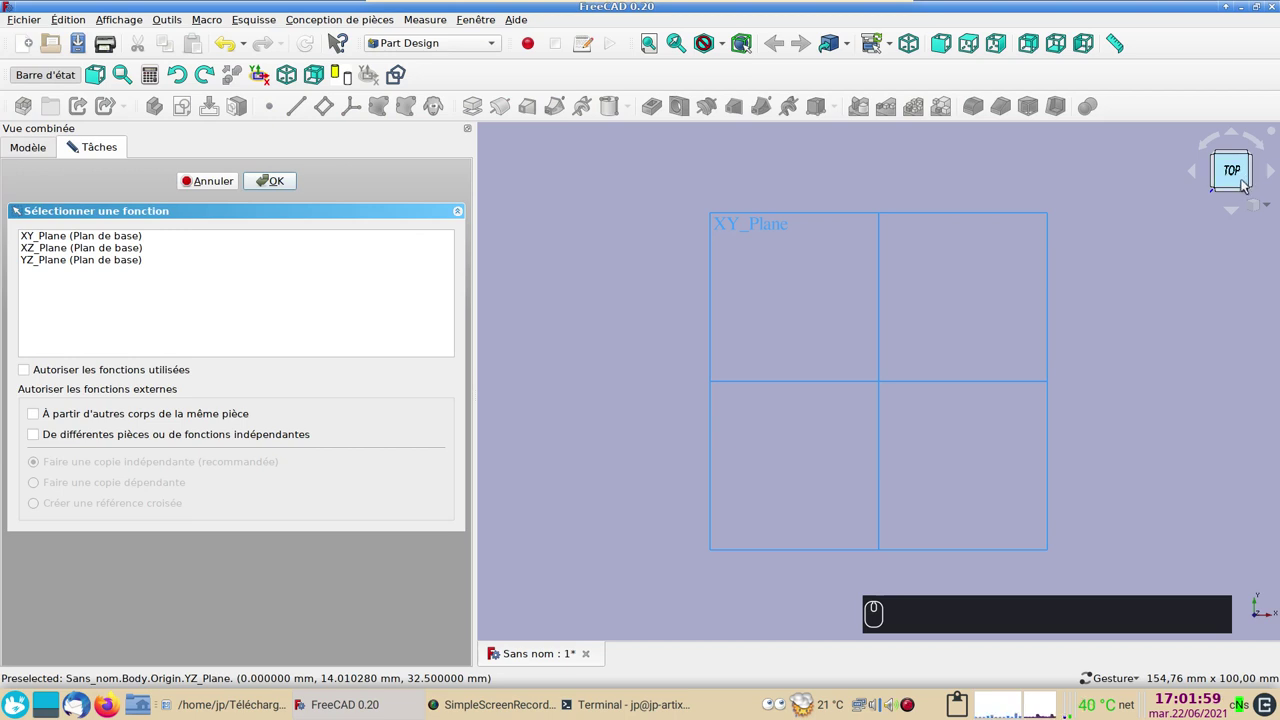
left_click(103, 241)
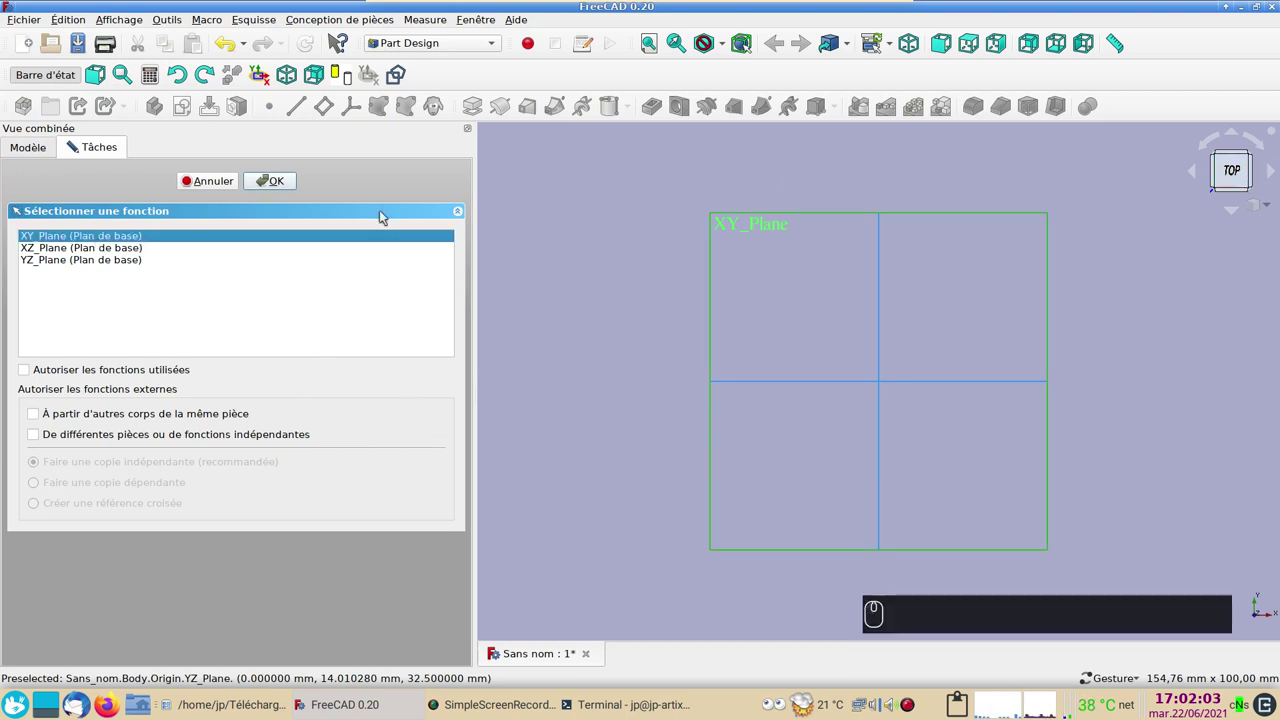
left_click(278, 191)
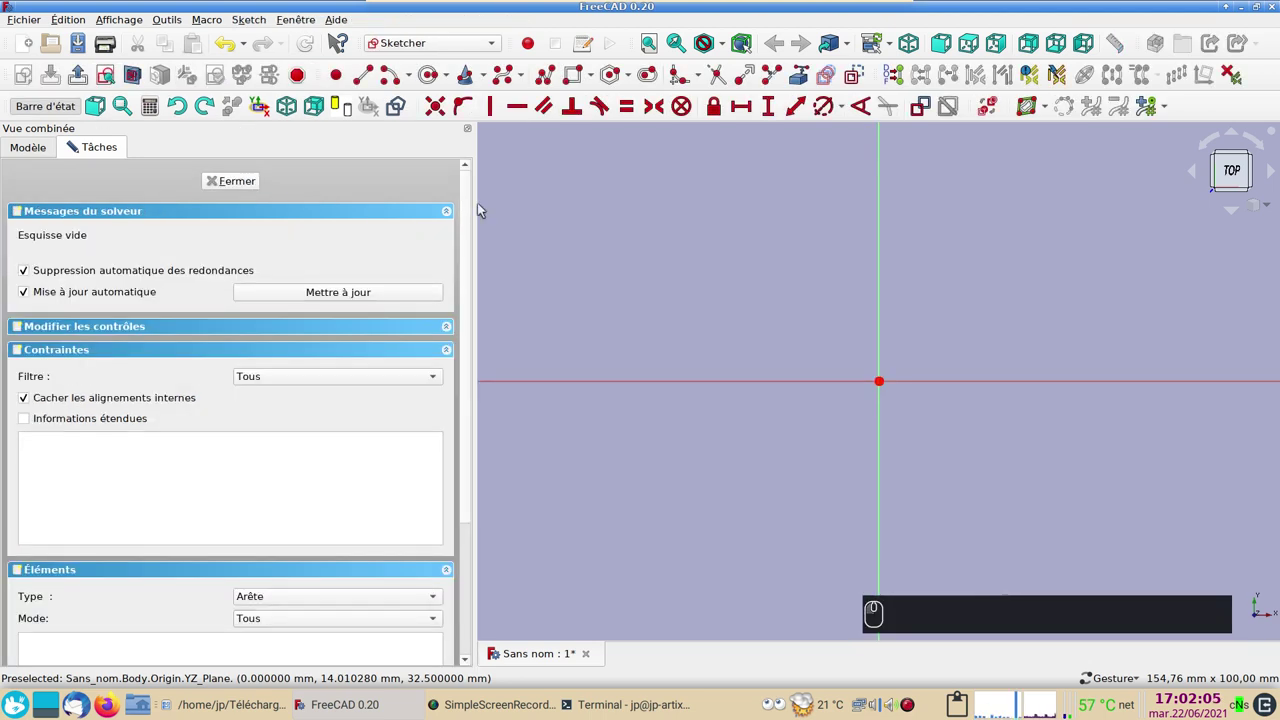
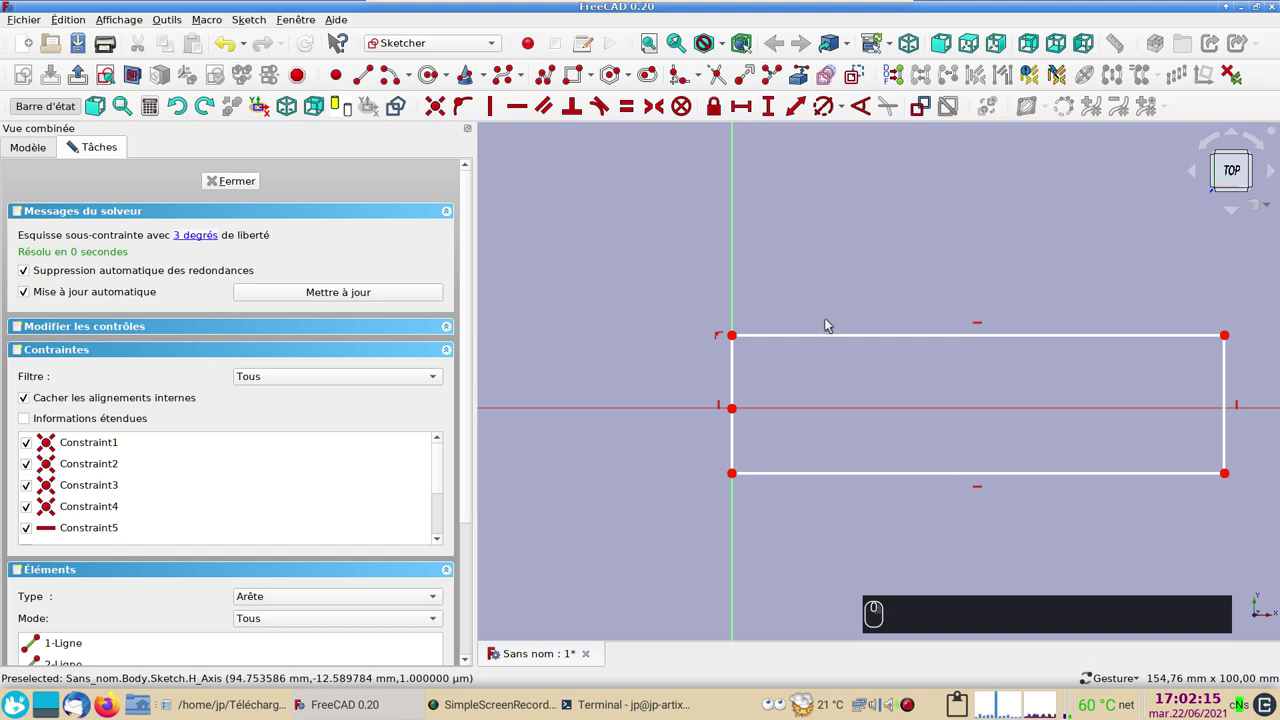
Constrain the rectangle's top edge to a 100 mm horizontal length
left_click(833, 336)
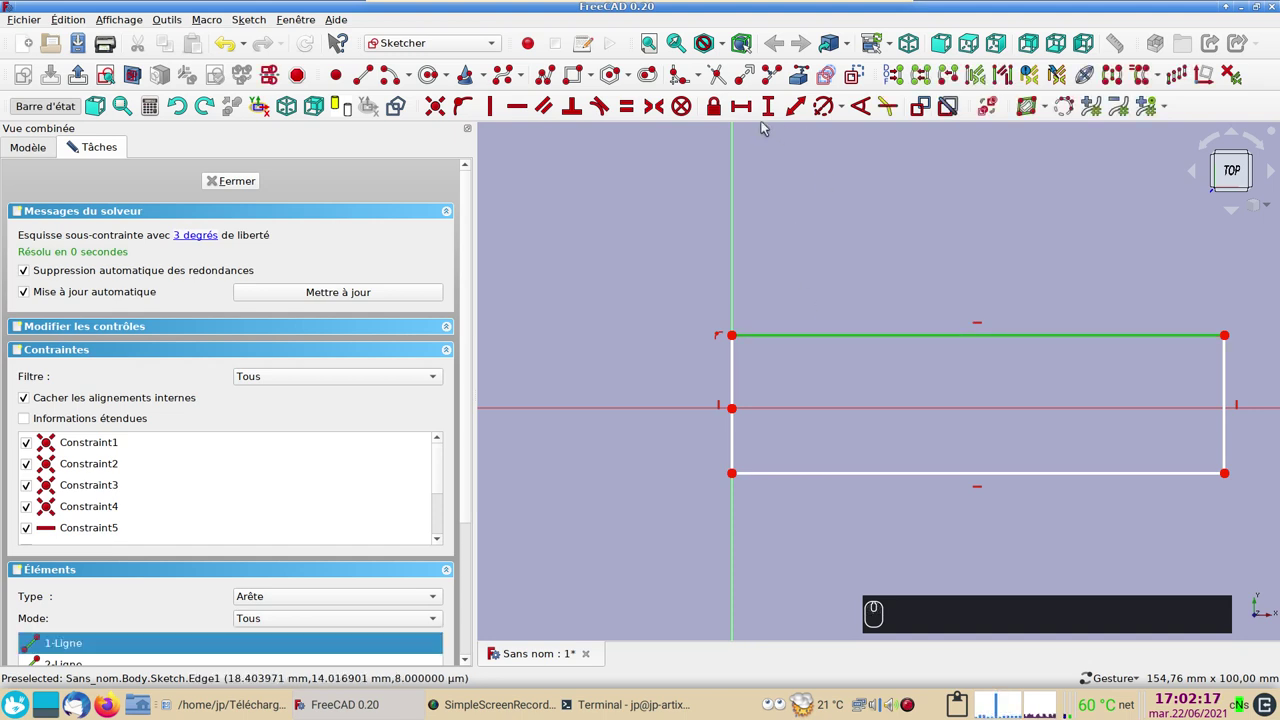
left_click(752, 117)
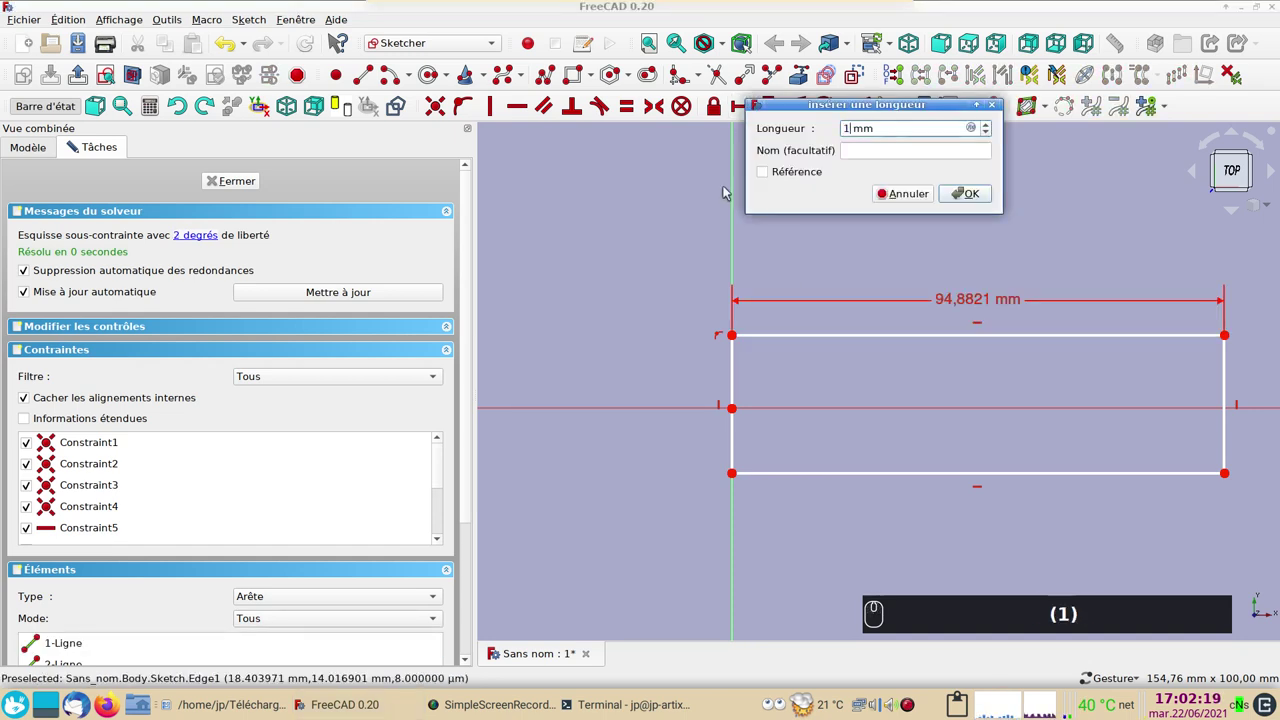
type("(1) (0) (0)")
key("Return")
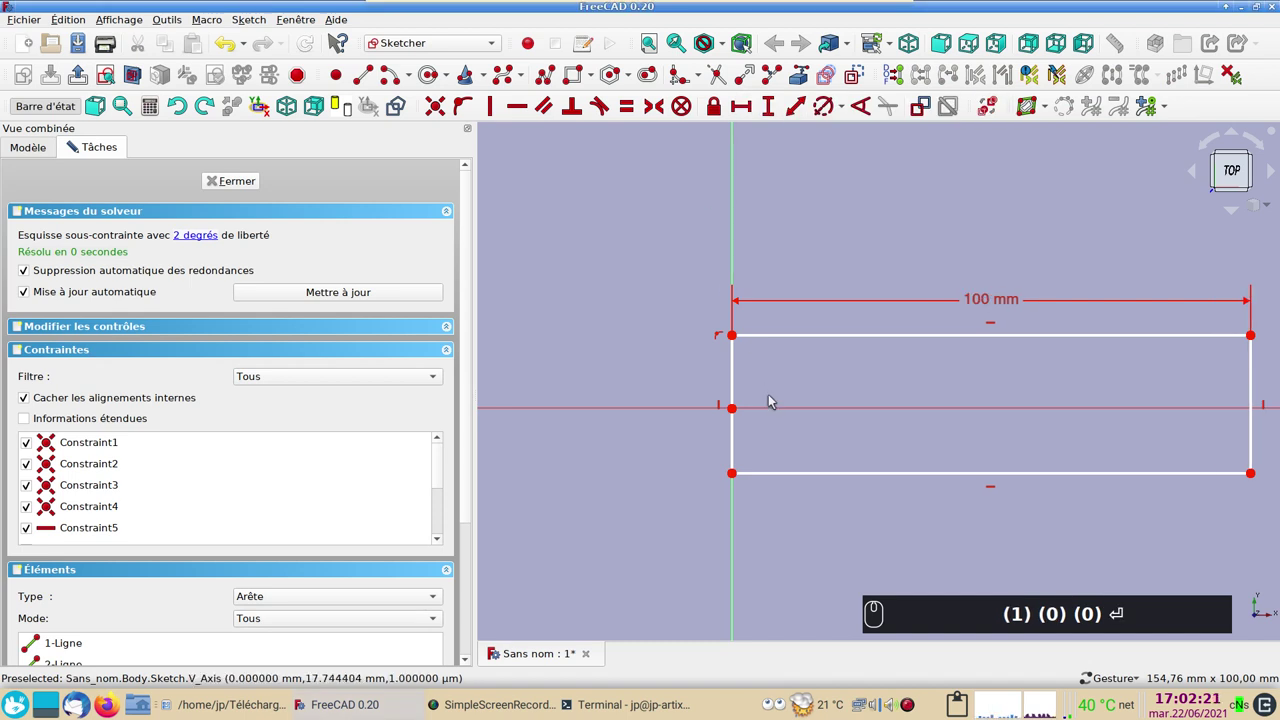
key("Return")
Delete the rectangle's left edge to make room for an arc end
left_click_drag(738, 389, 754, 371)
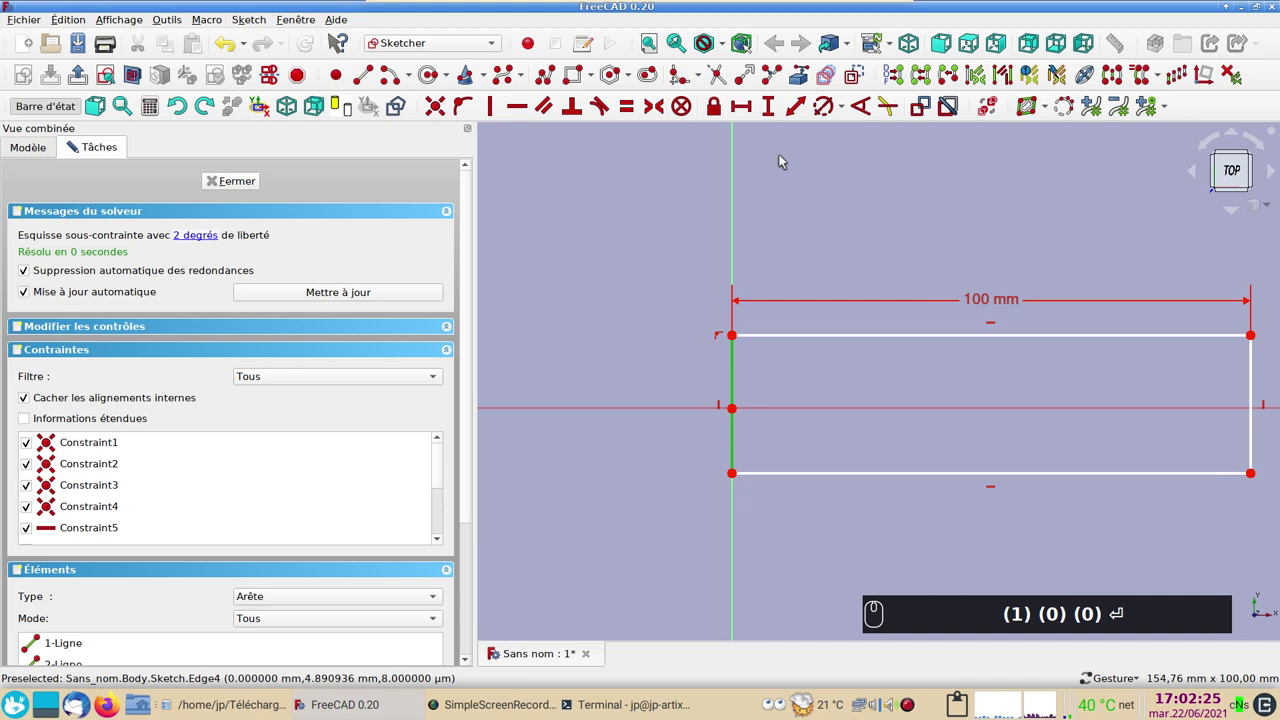
key("Delete")
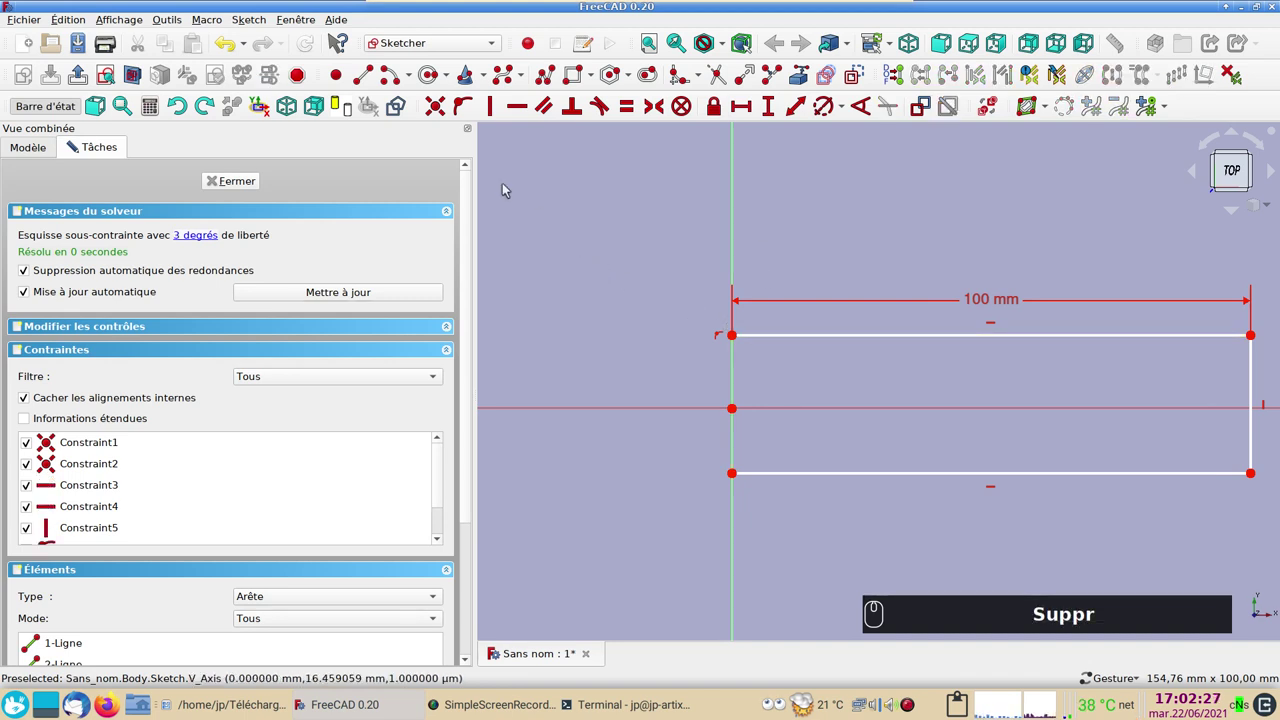
left_click(388, 74)
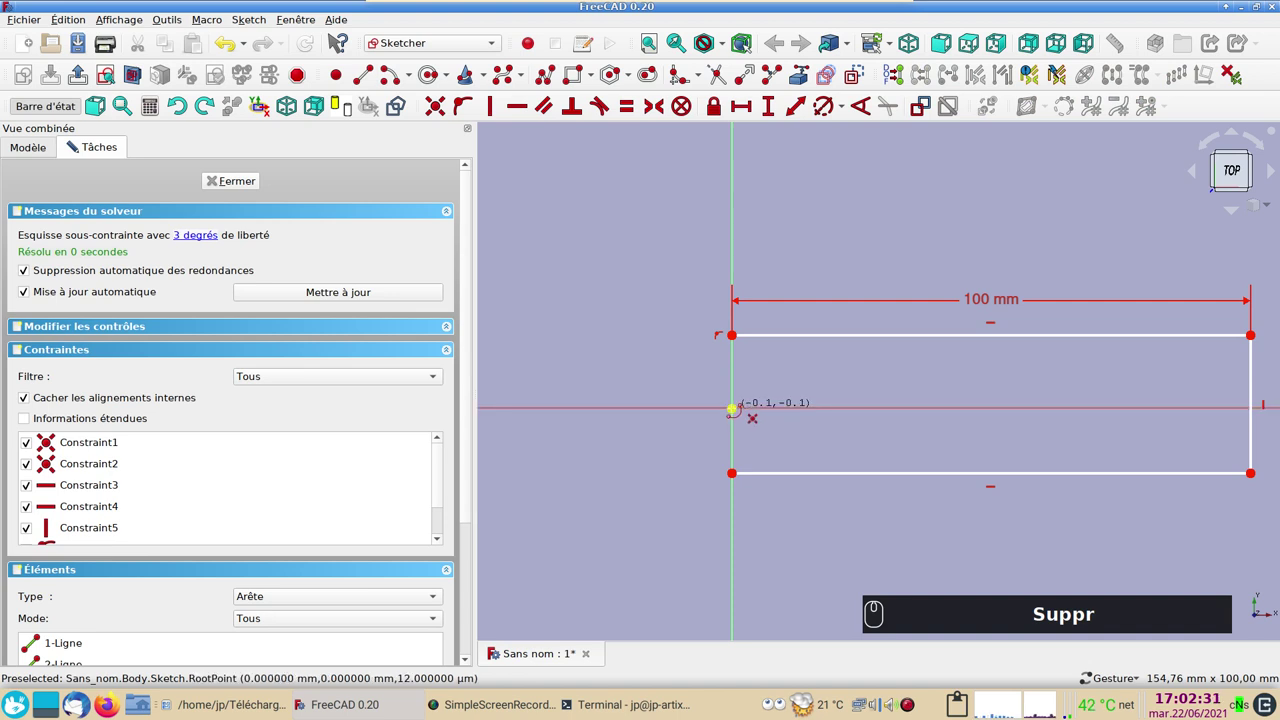
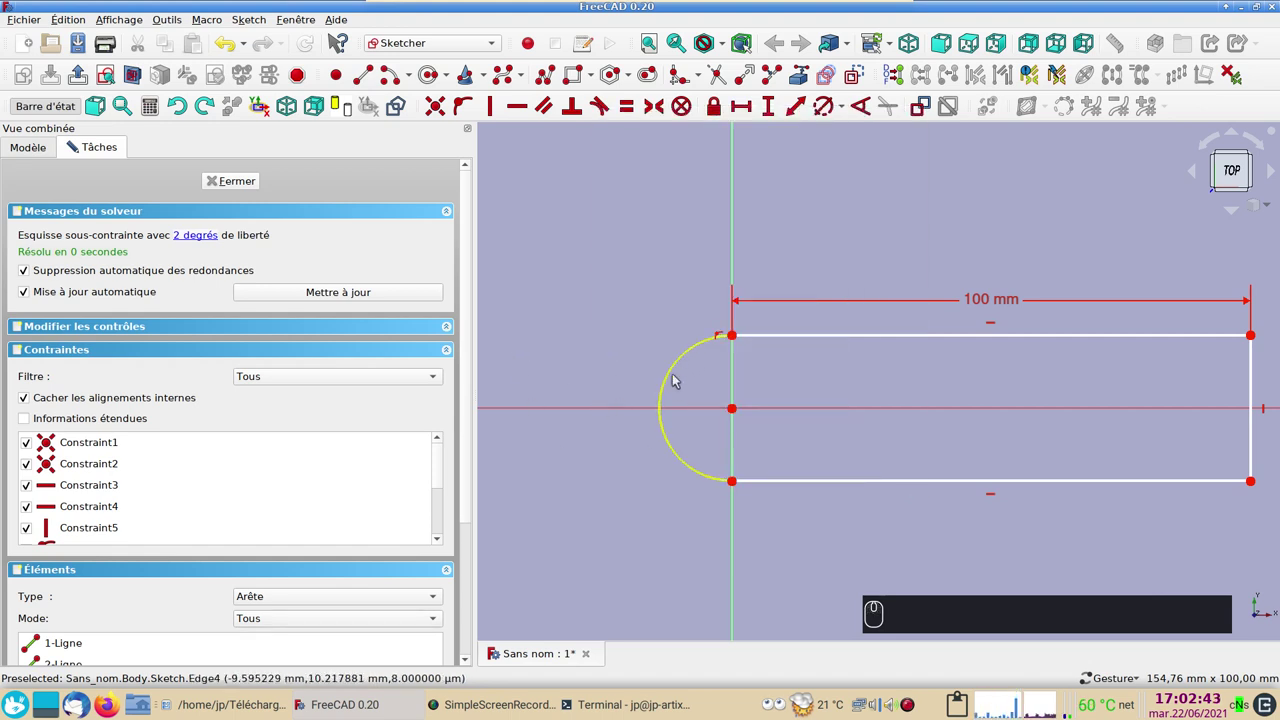
Constrain the left-end arc to a 10 mm radius
left_click(675, 373)
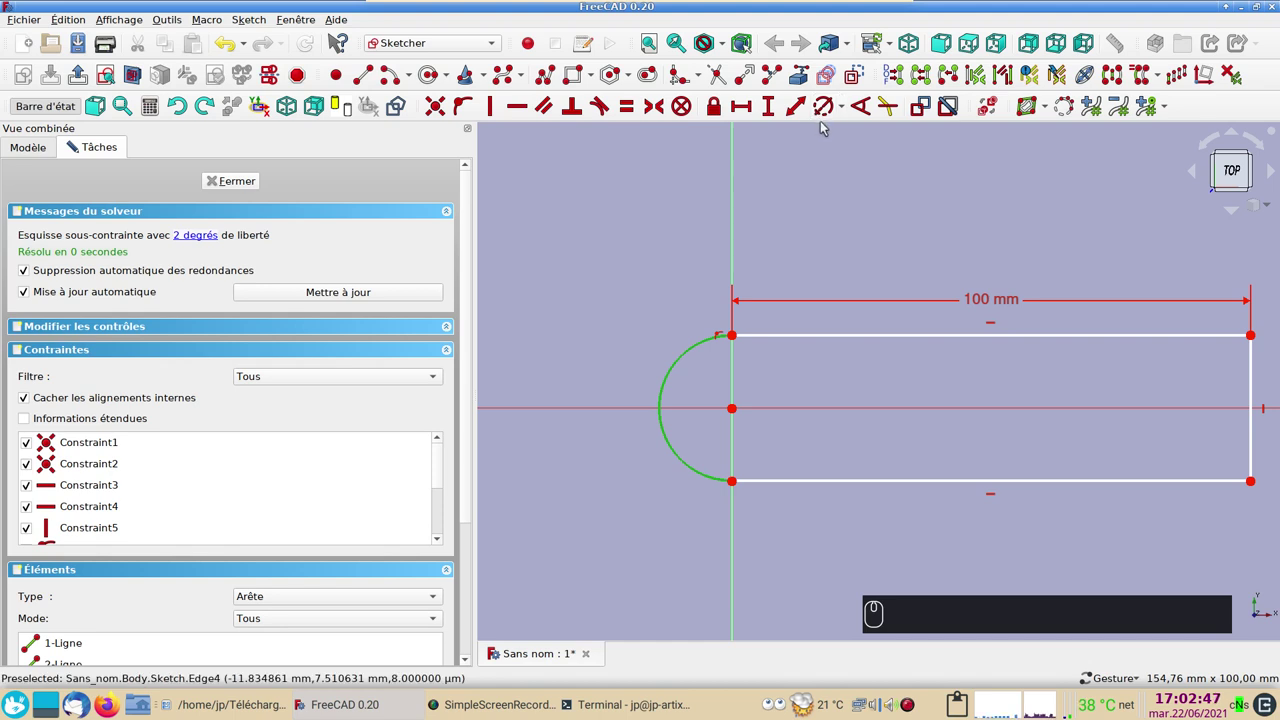
left_click(847, 115)
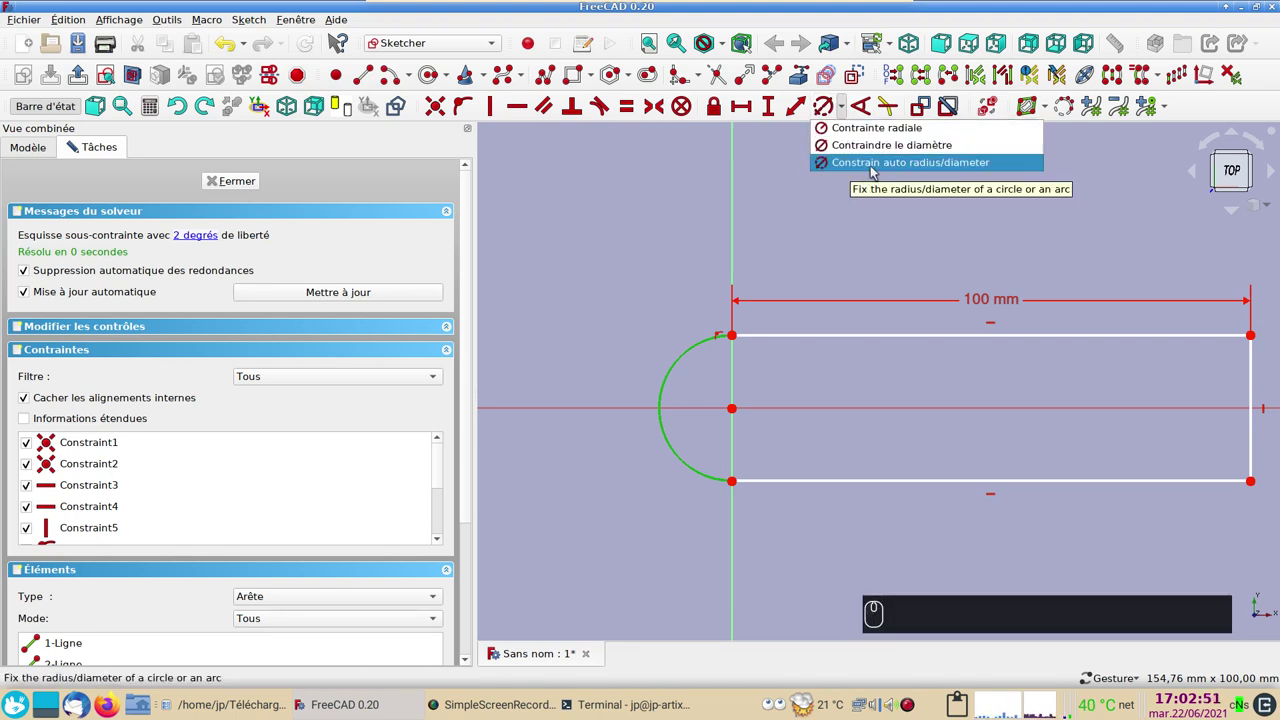
left_click(875, 169)
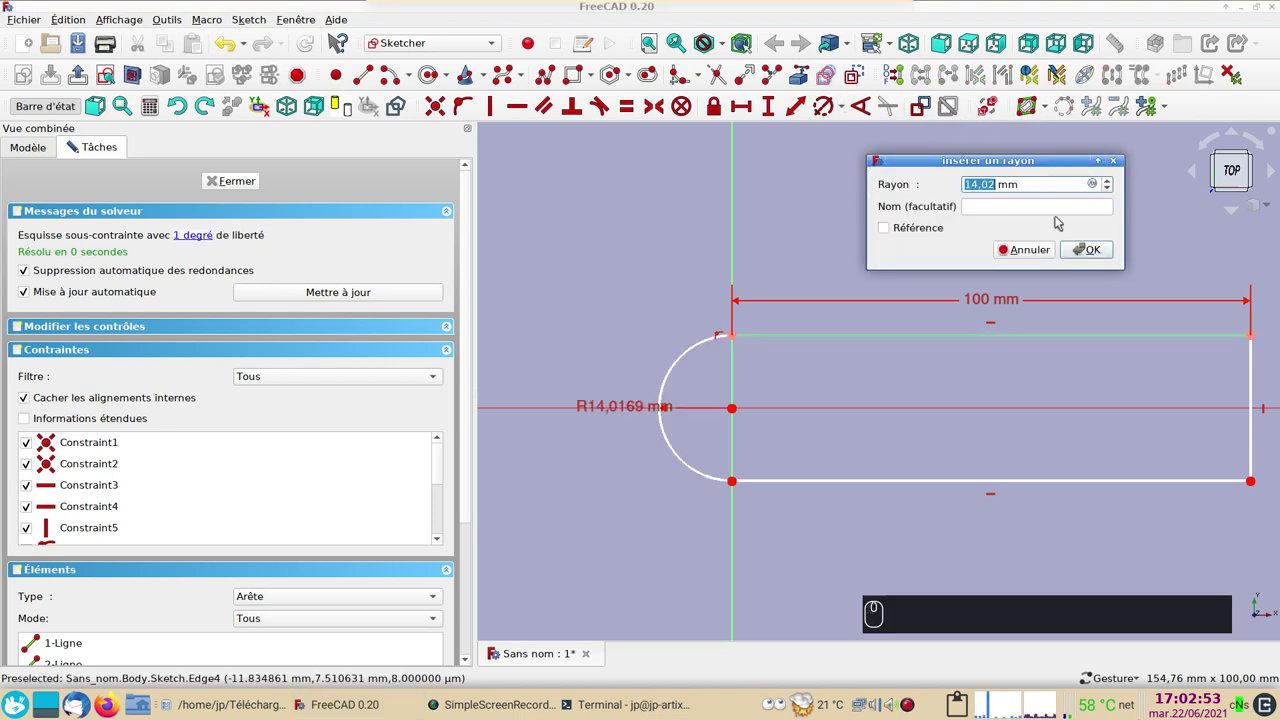
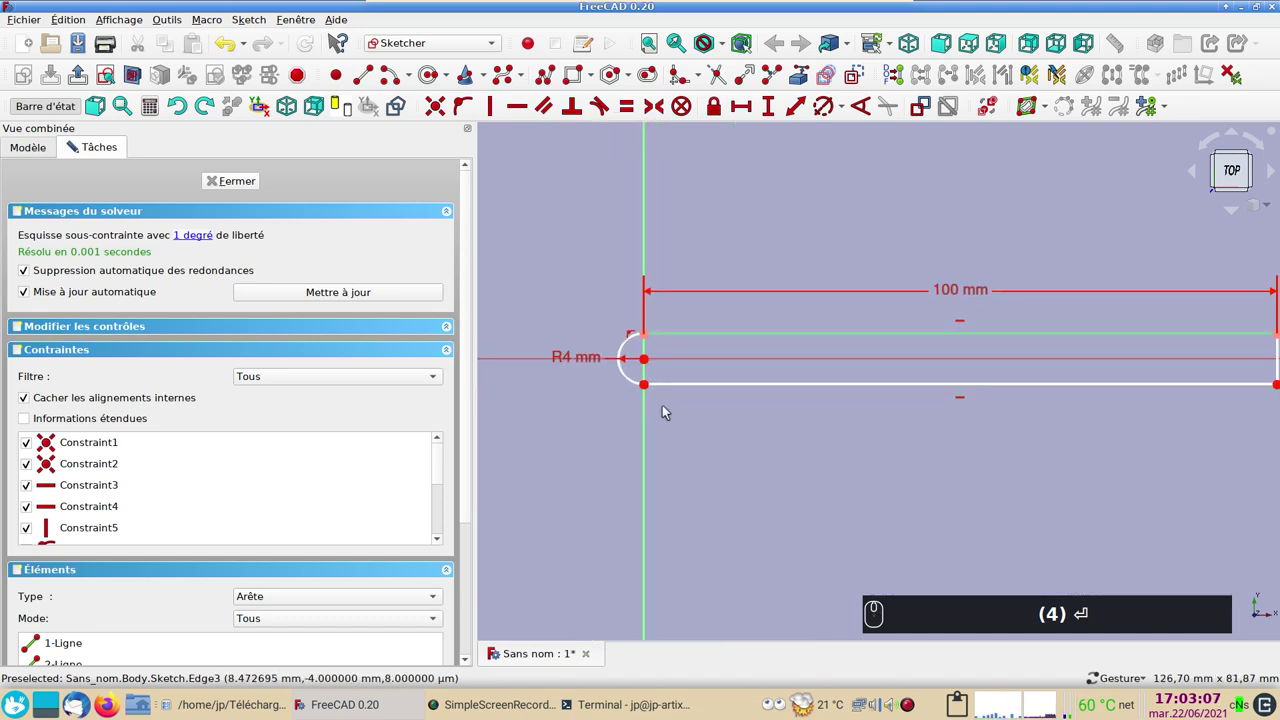
left_click_drag(633, 379, 575, 357)
key("KP_1")
key("KP_0")
type("(1) (0)")
key("Return")
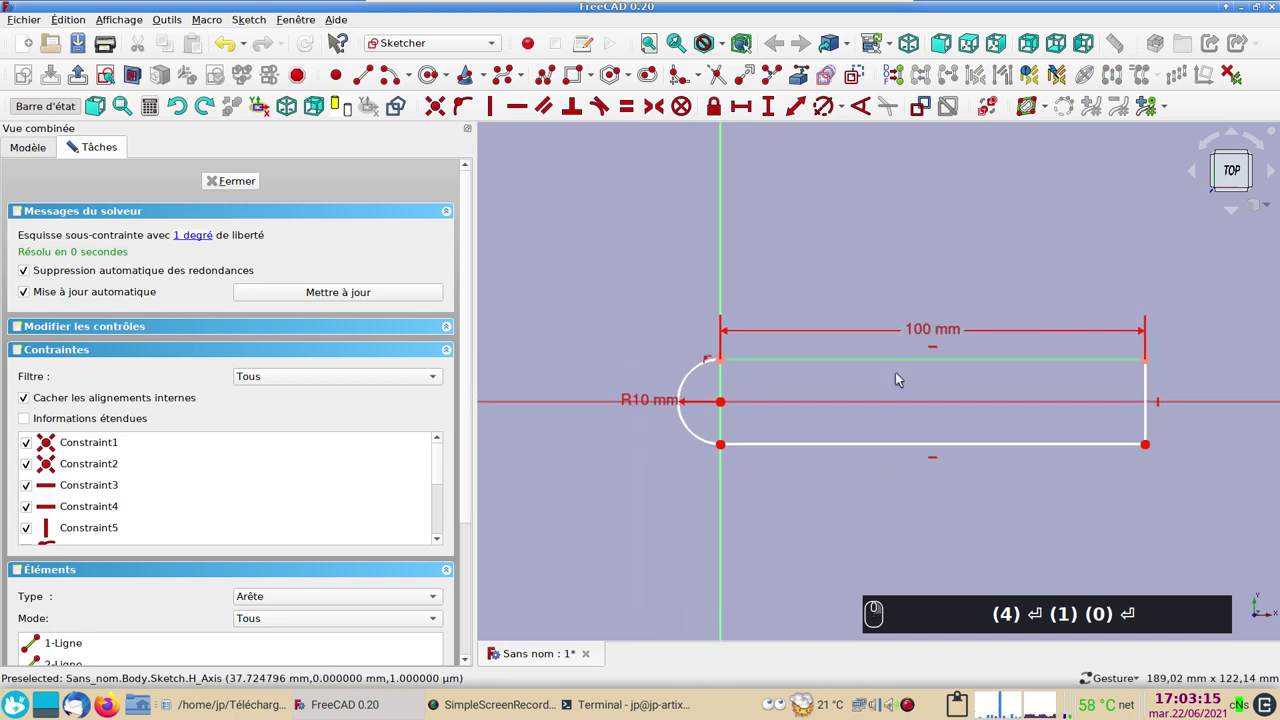
scroll("up", 3)
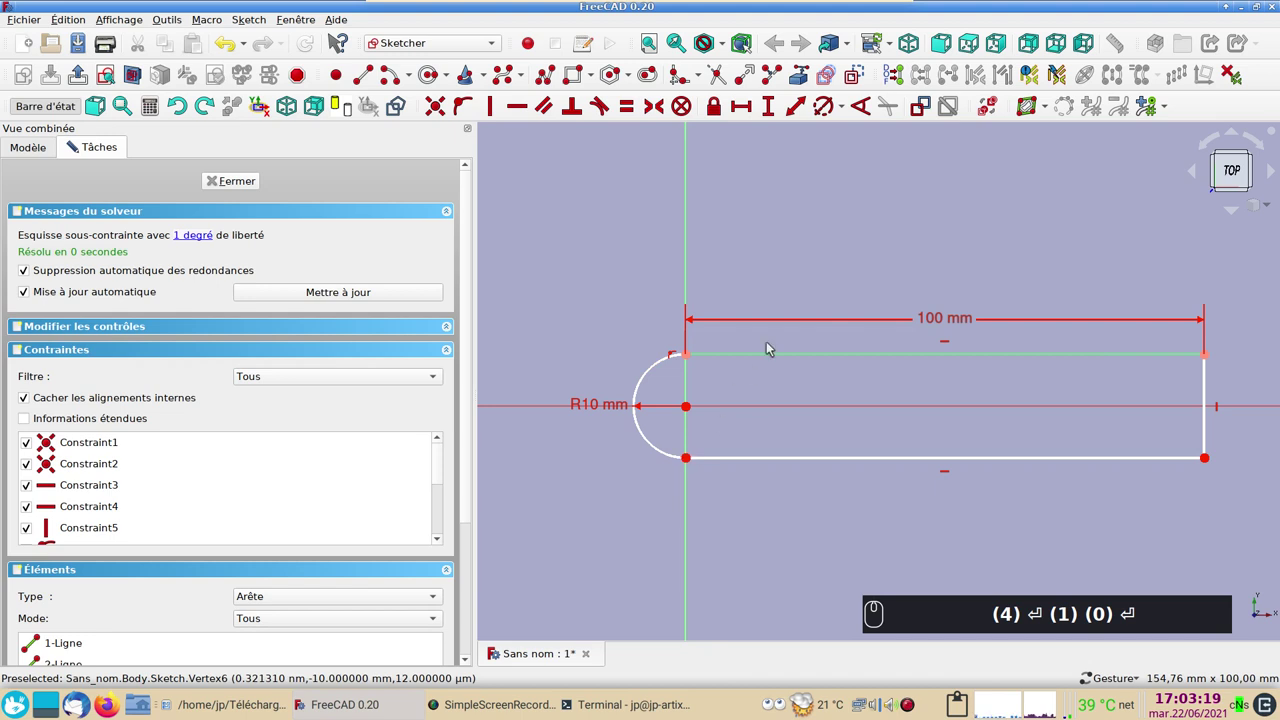
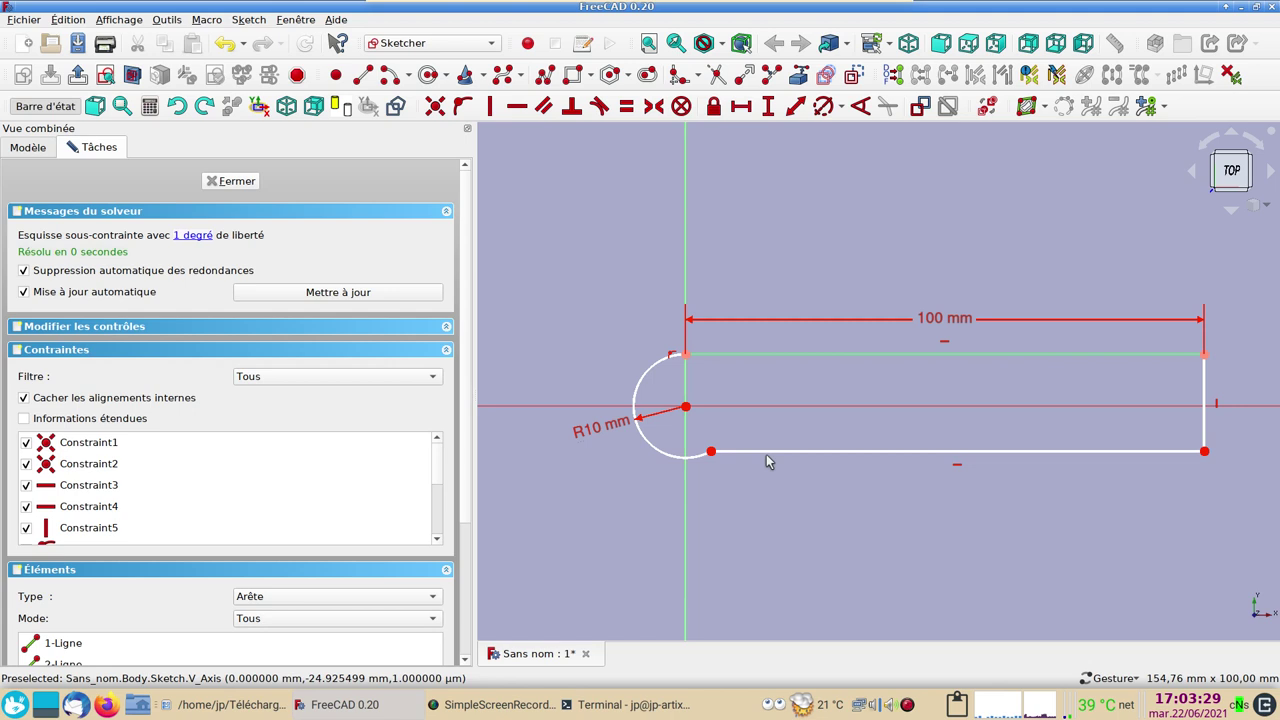
Select the arc and the bottom edge for a tangent constraint
left_click(772, 452)
left_click(697, 465)
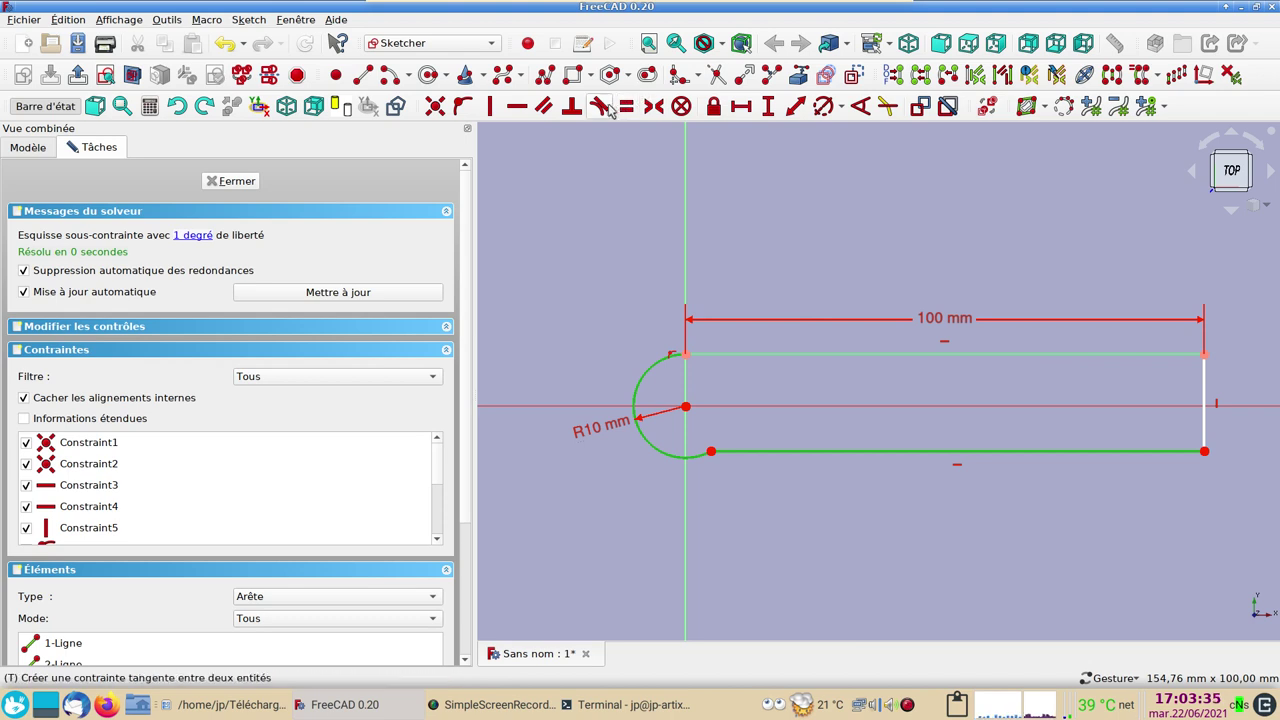
Make the arc tangent to the bottom edge and draw a circle at the arc centre
key("t")
left_click(637, 361)
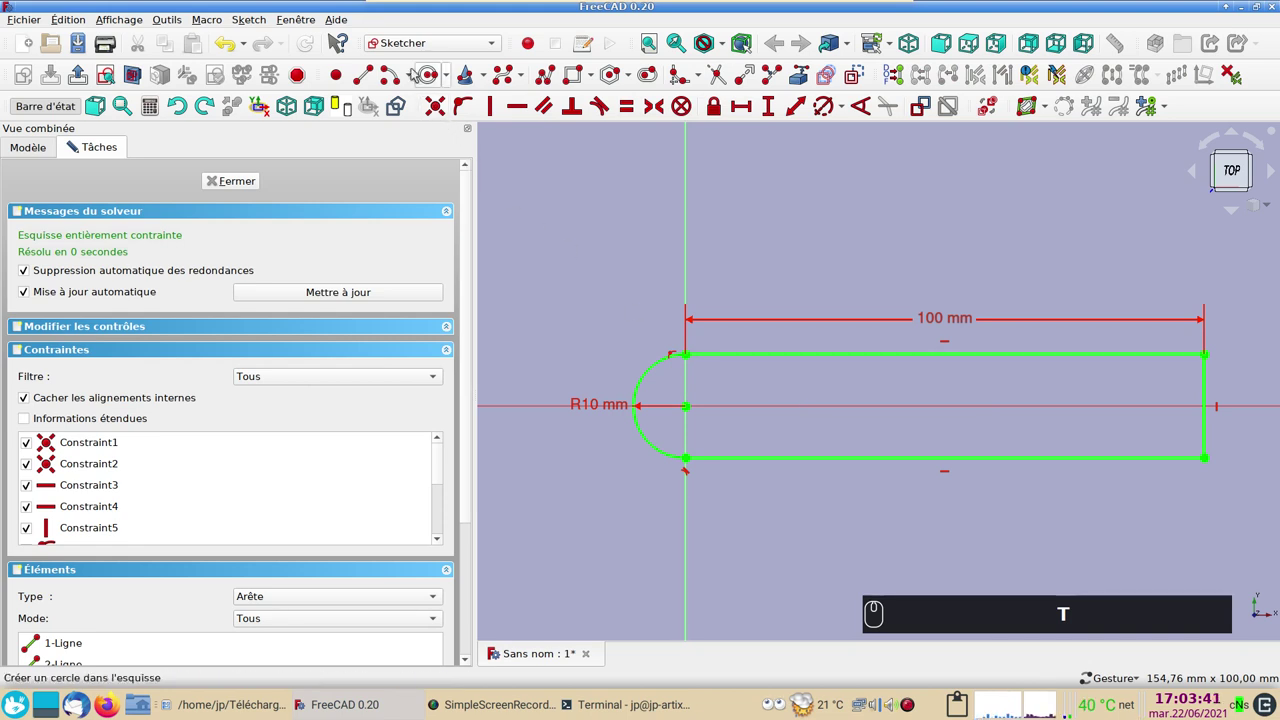
left_click(426, 79)
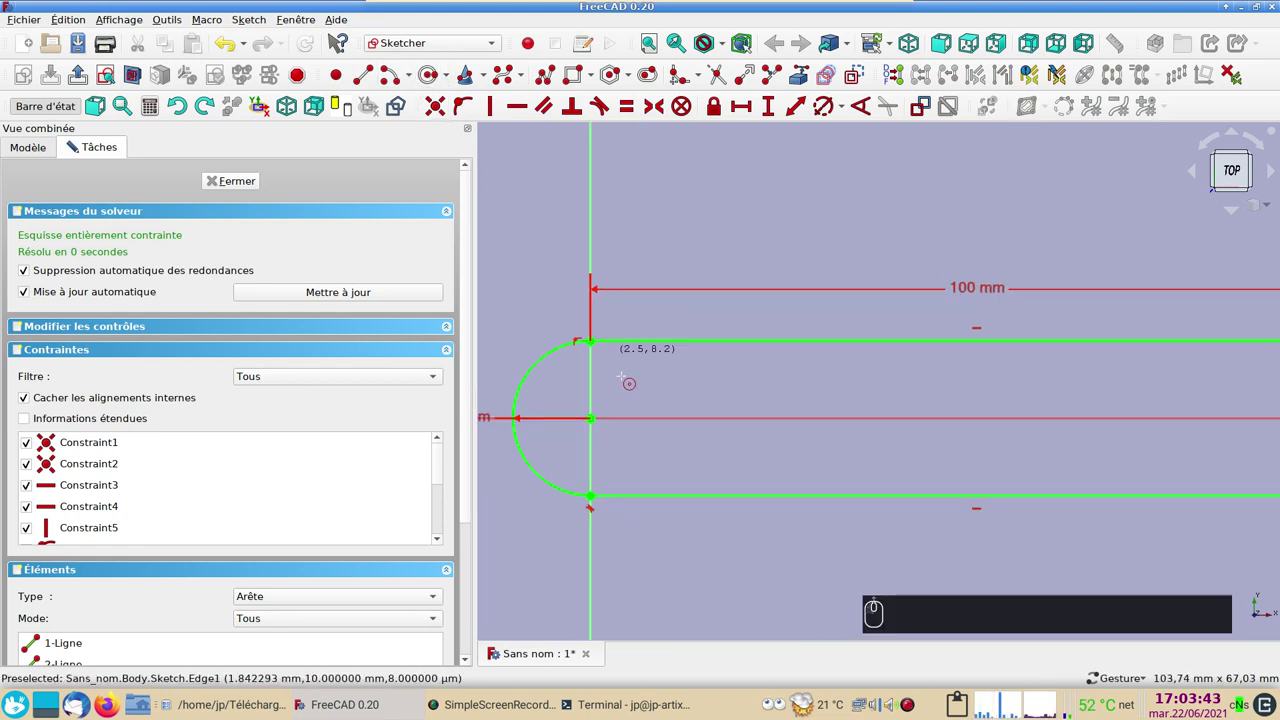
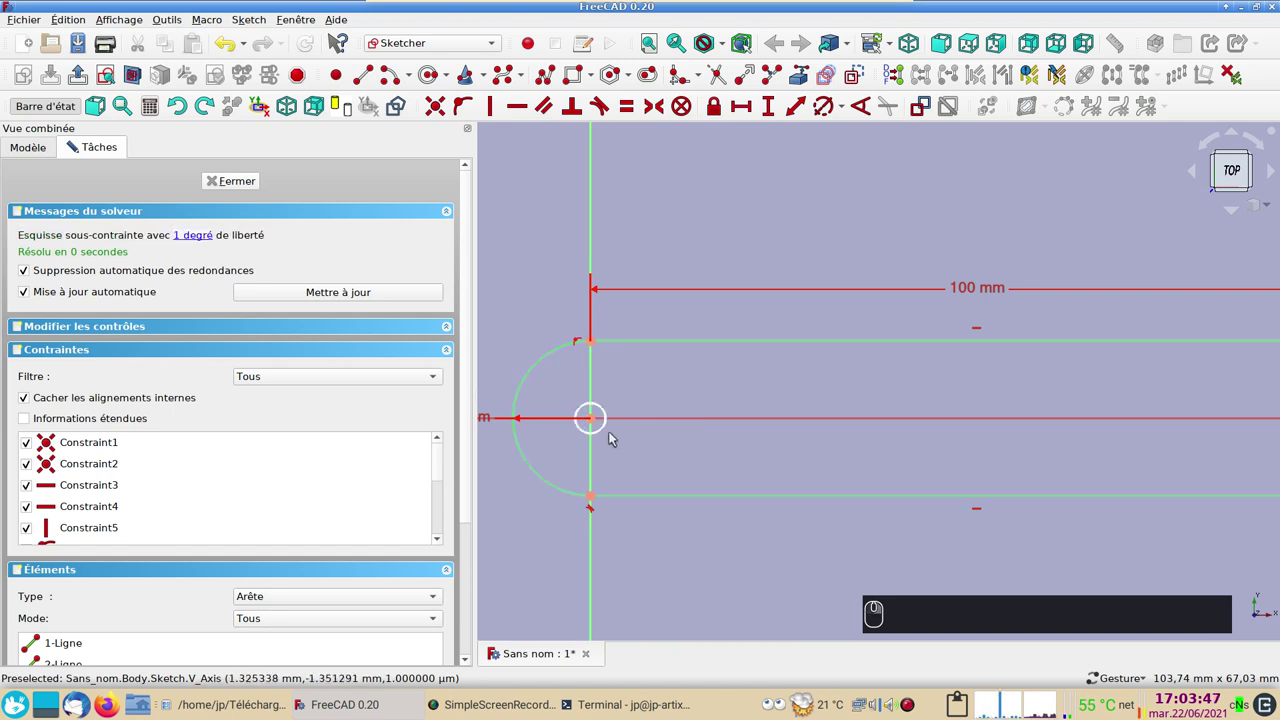
Constrain the circle to a 4 mm diameter and close the finished sketch
left_click(604, 431)
left_click_drag(839, 331, 963, 171)
left_click_drag(832, 121, 970, 120)
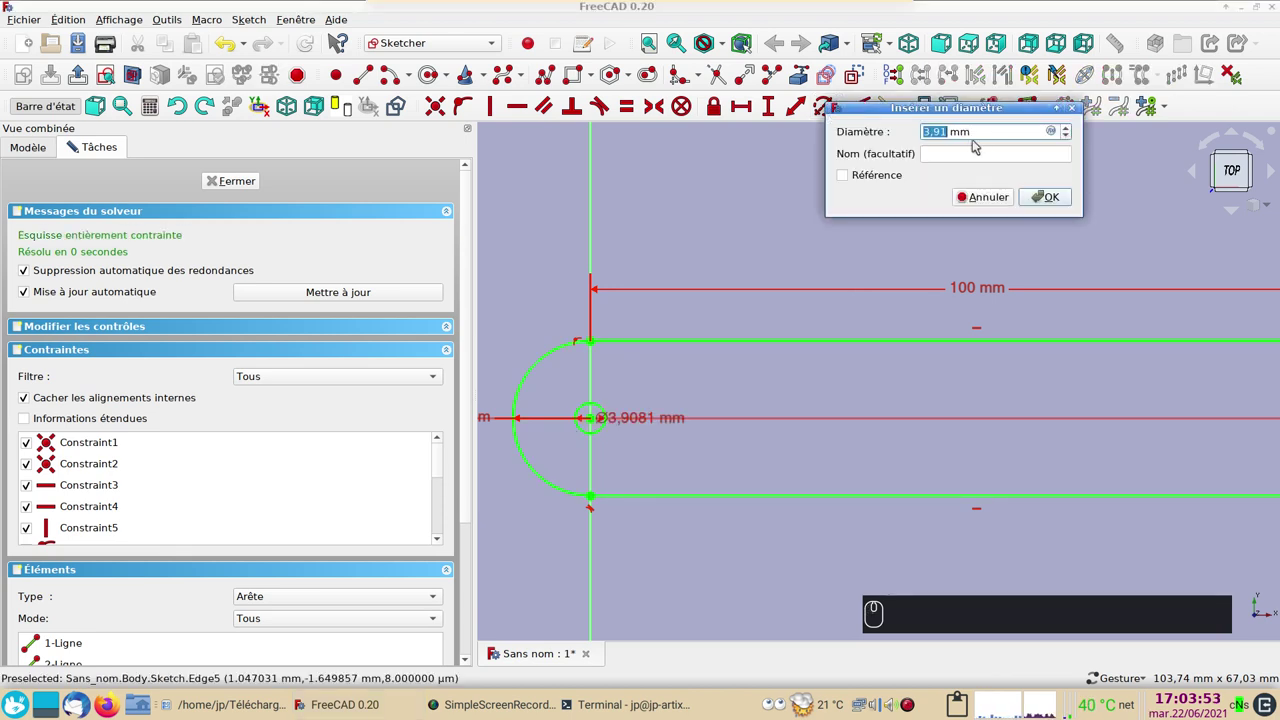
type("(4)")
key("Return")
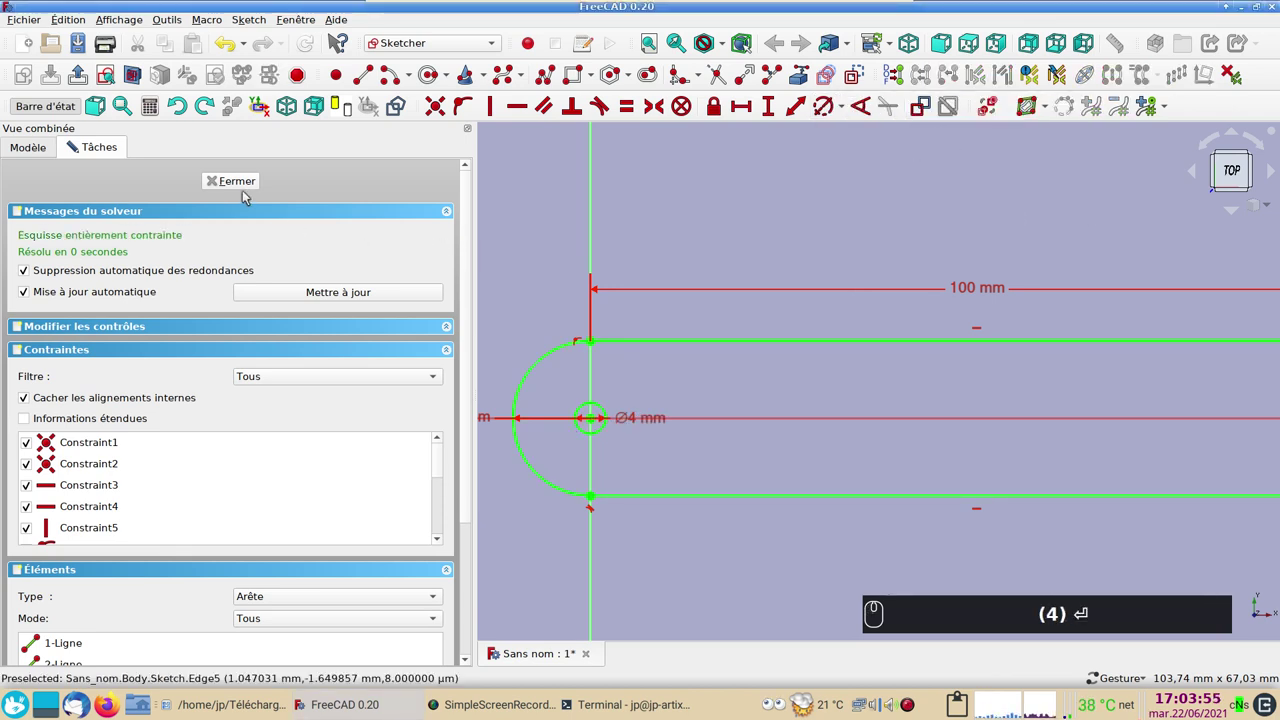
left_click(234, 183)
Pad the slot sketch 3 mm into a solid bar with a hole
left_click_drag(923, 514, 487, 114)
key("Return")
left_click(473, 112)
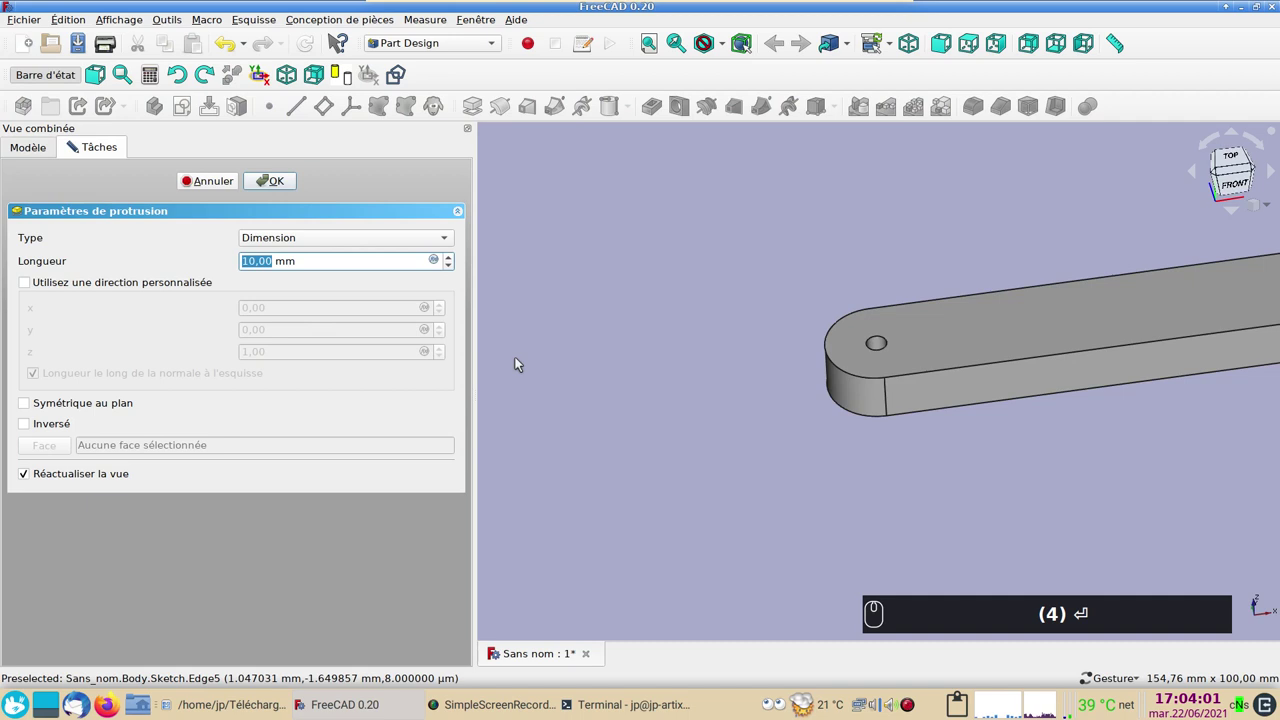
type("(3)")
key("Return")
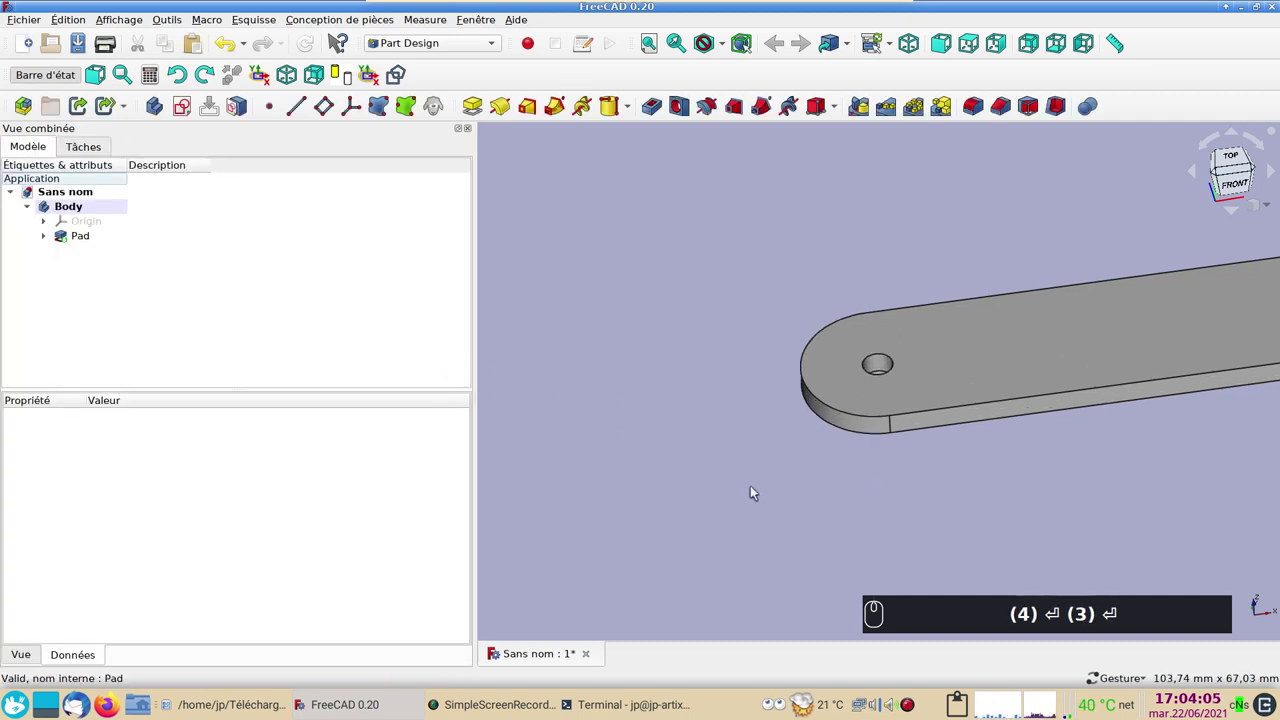
Select the Body in the tree to prepare copying it
scroll("down", 3)
right_click(871, 506)
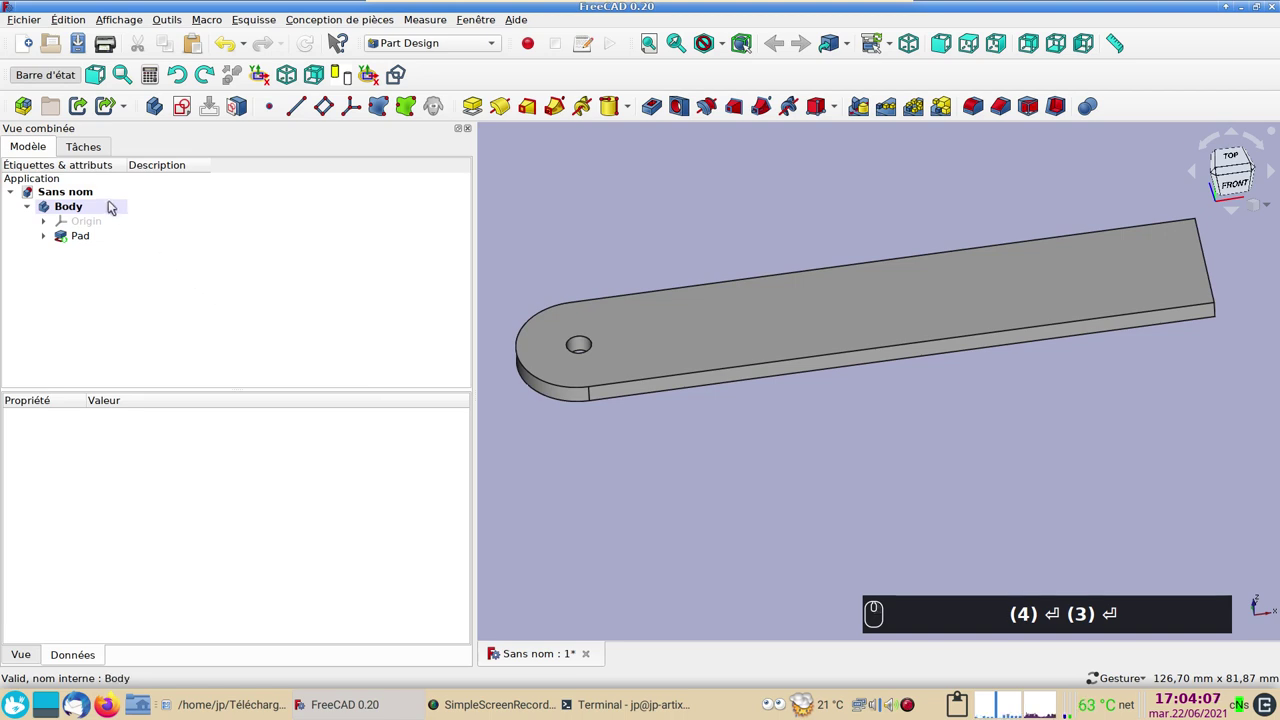
left_click_drag(108, 206, 161, 252)
type("(3)")
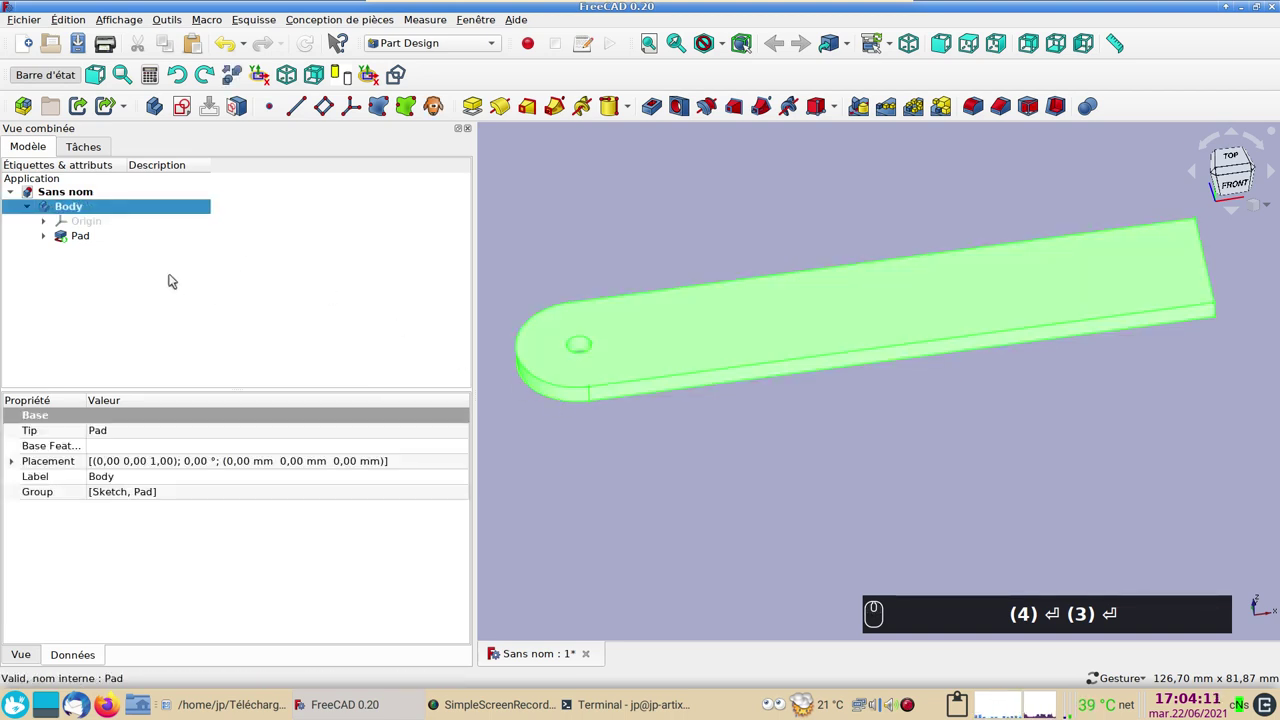
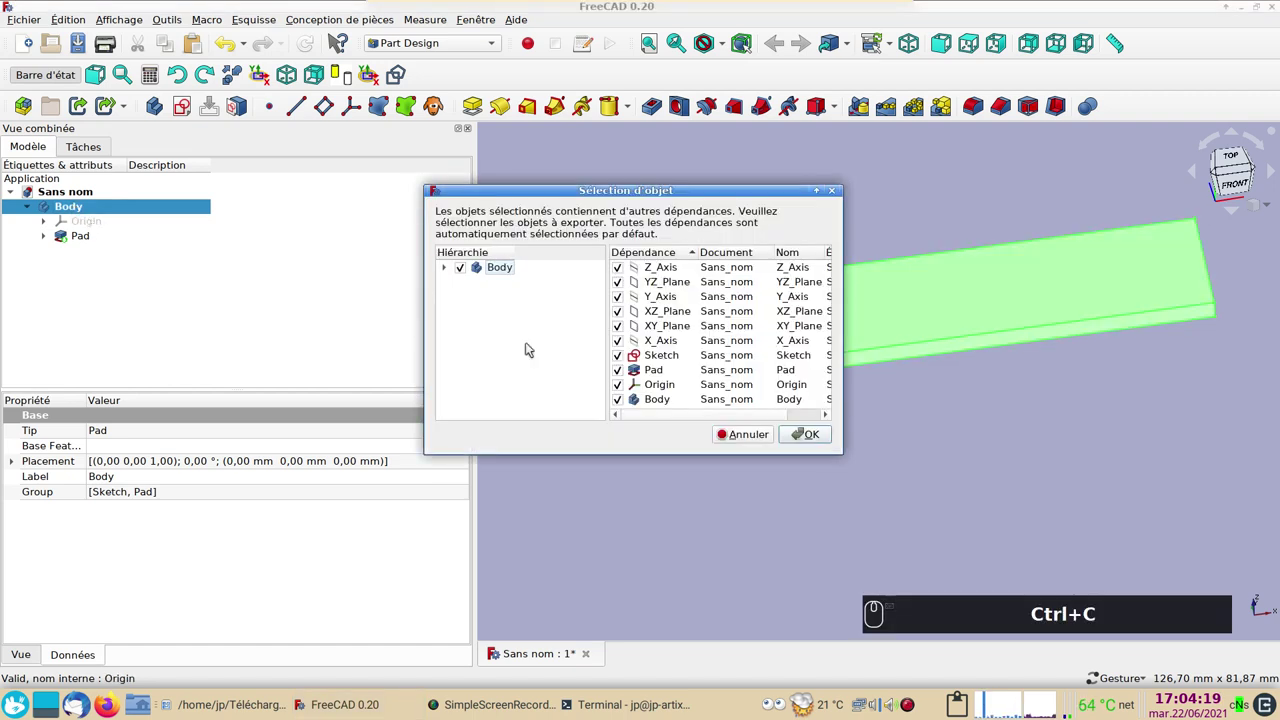
Paste the body as Body001 and reverse its 3 mm Pad001 beneath the original
left_click(824, 439)
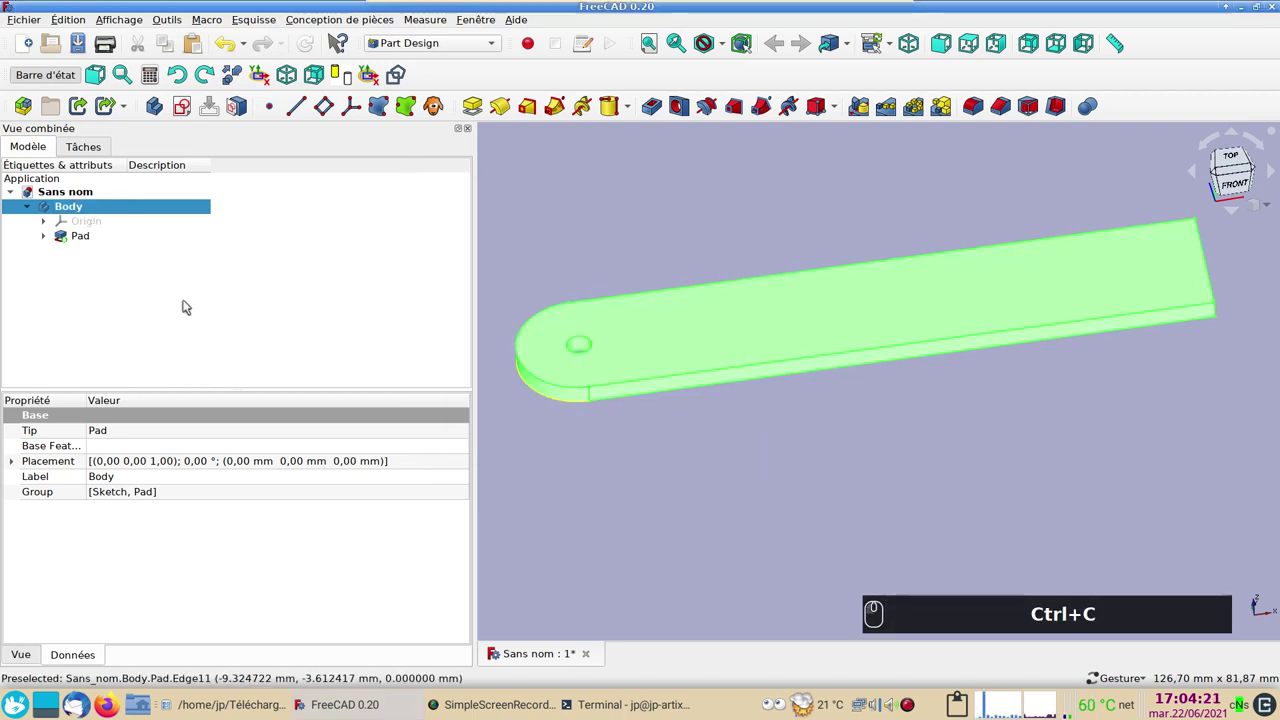
key("ctrl+v")
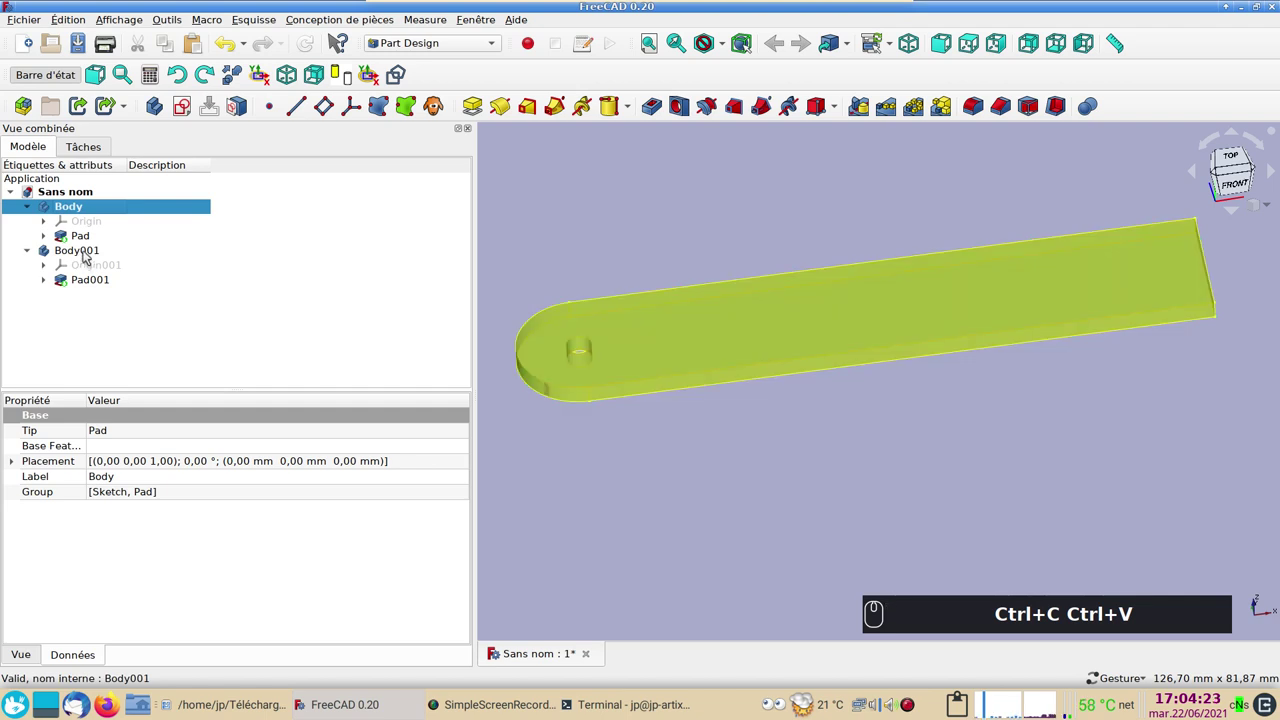
left_click_drag(89, 253, 73, 278)
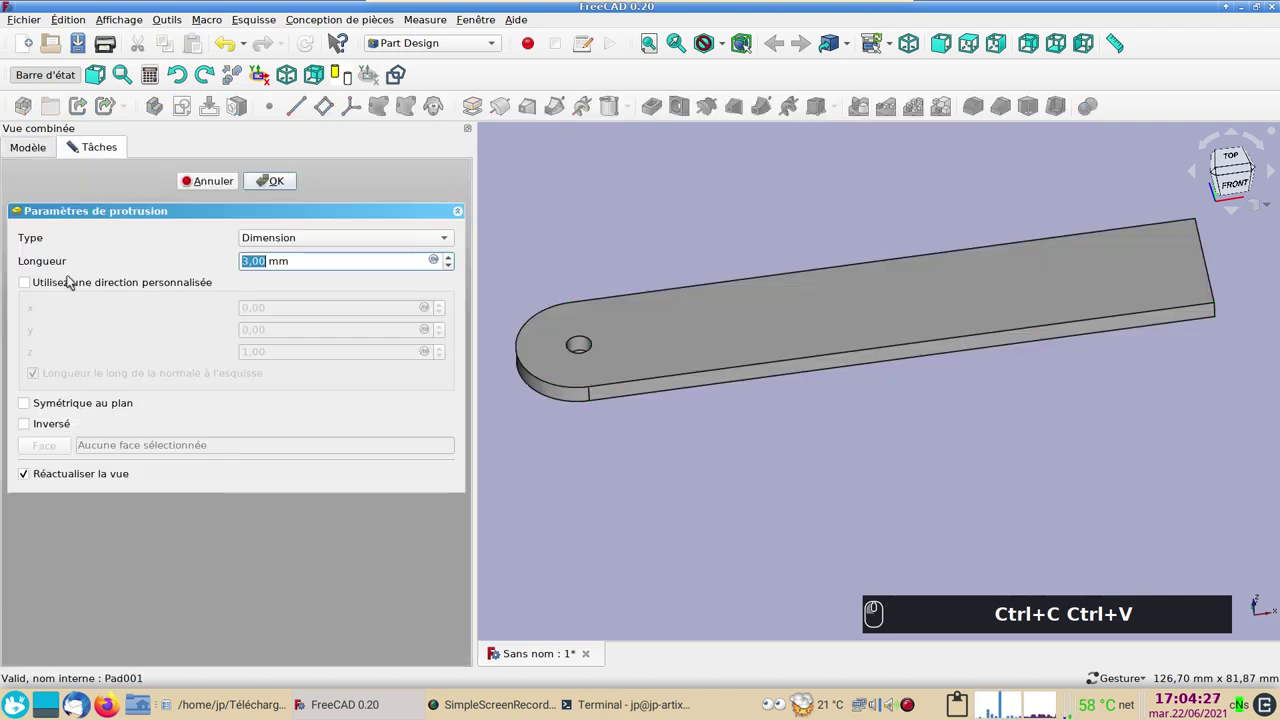
left_click(32, 429)
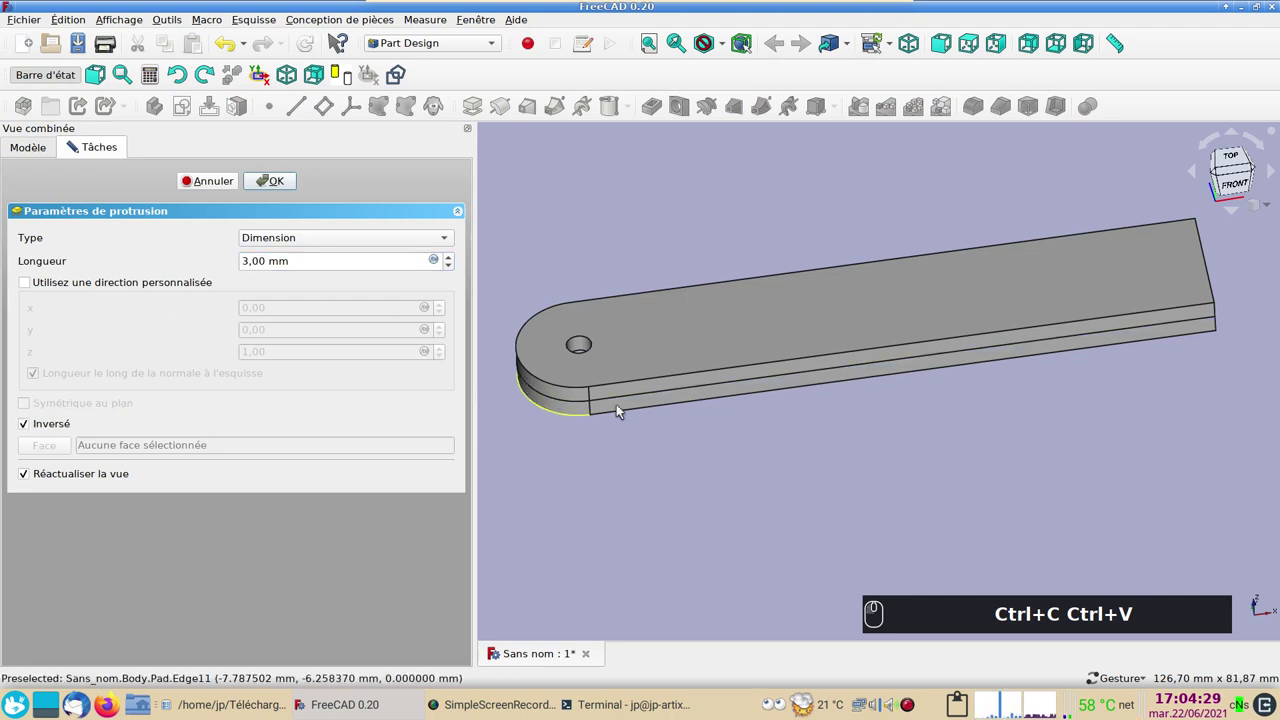
left_click(268, 183)
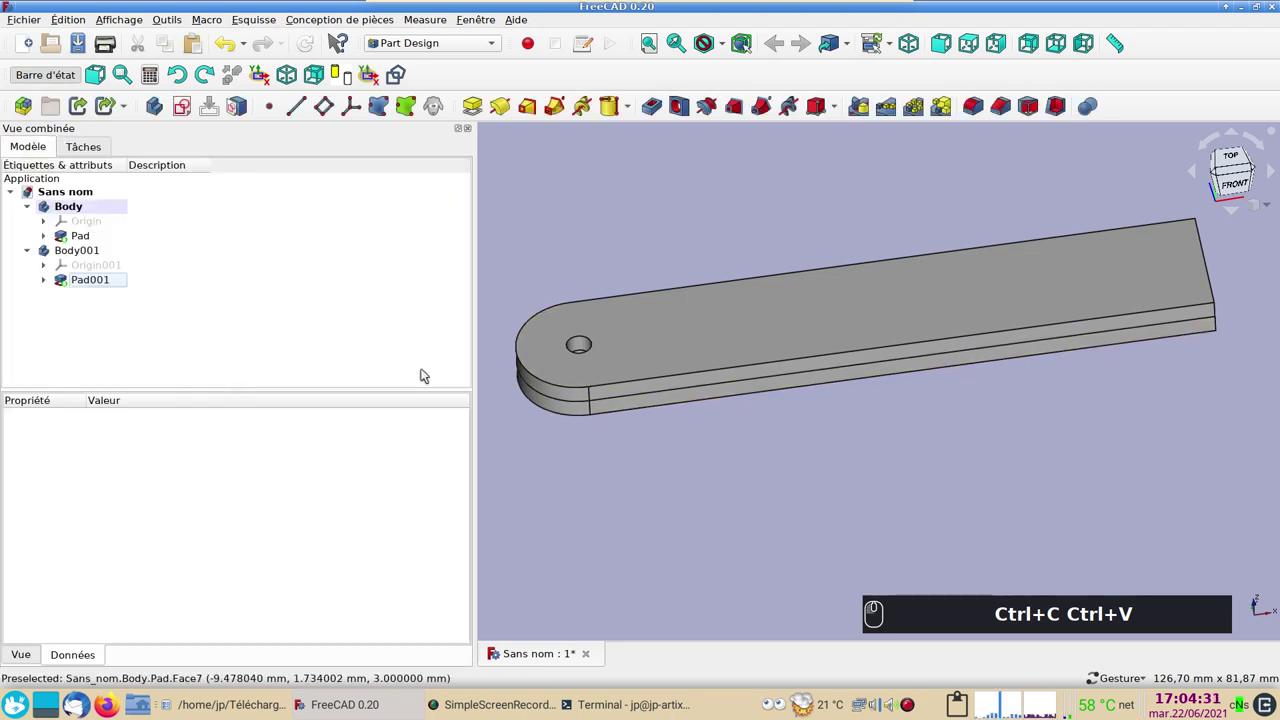
Set the original Body's Description to 'positif'
left_click(71, 255)
key("space")
left_click_drag(72, 255, 224, 378)
left_click(699, 472)
left_click_drag(688, 416, 627, 391)
type("(1)")
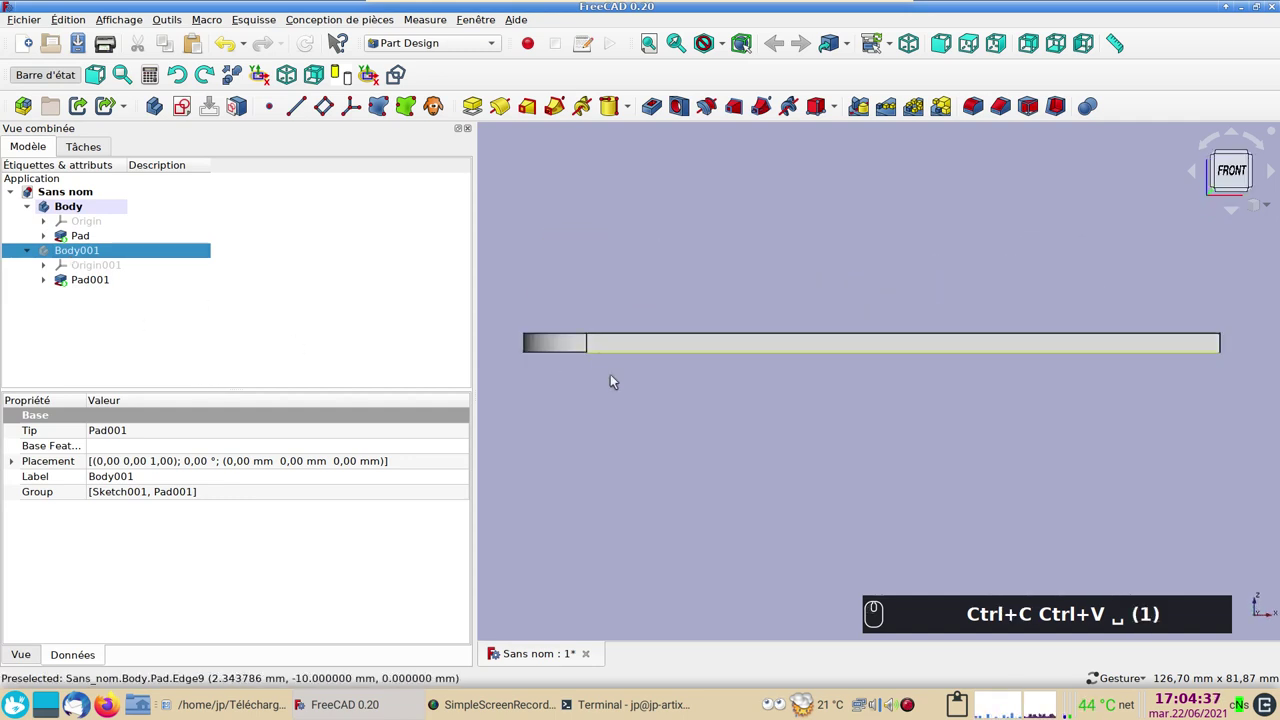
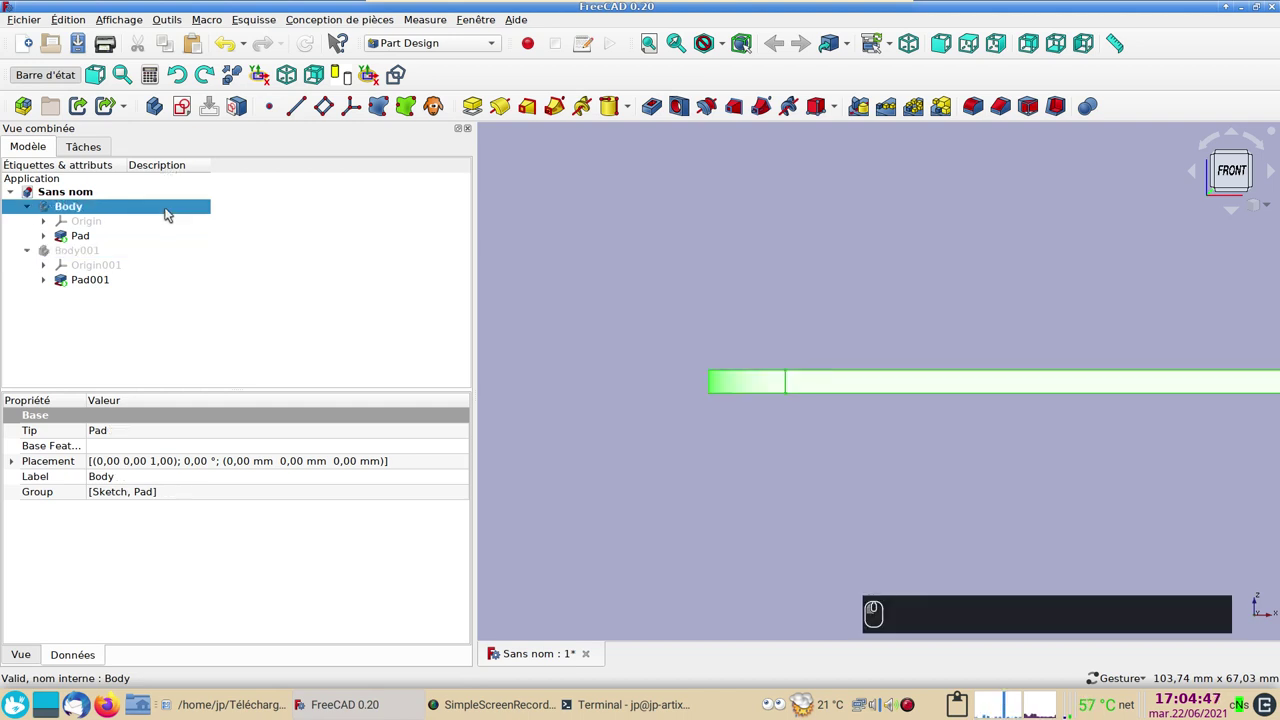
key("F2")
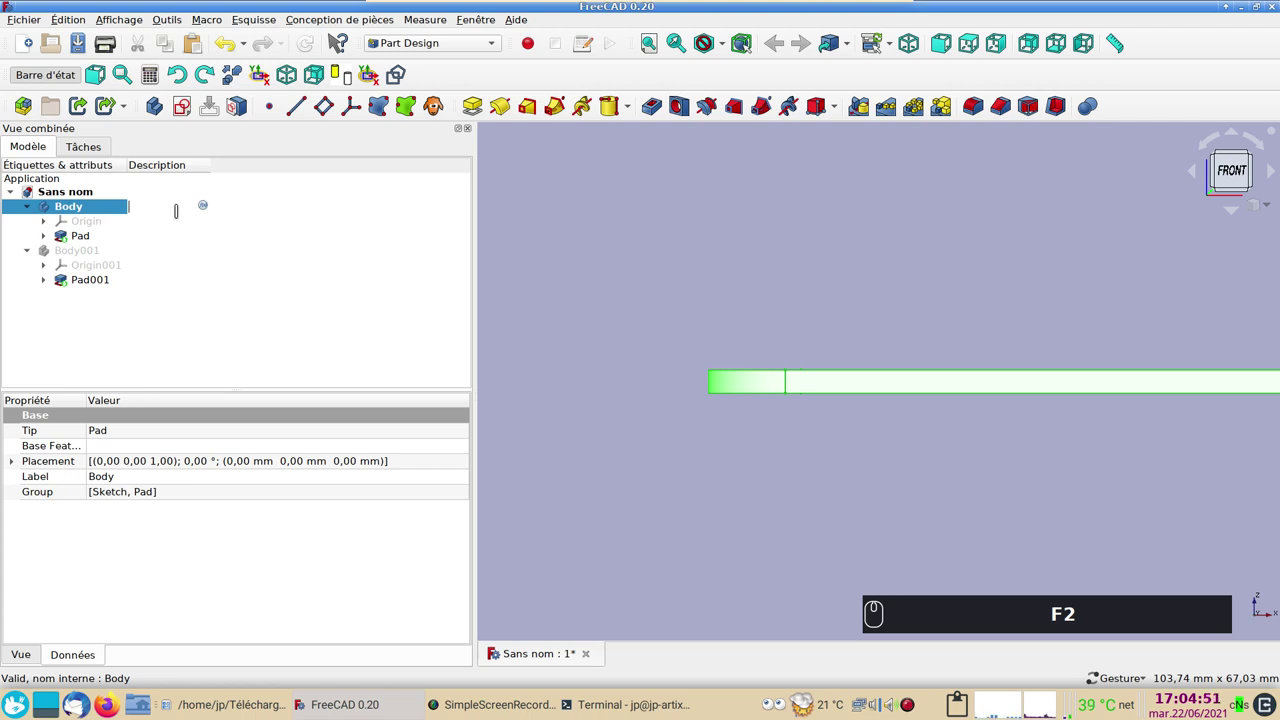
type("ositif")
key("Return")
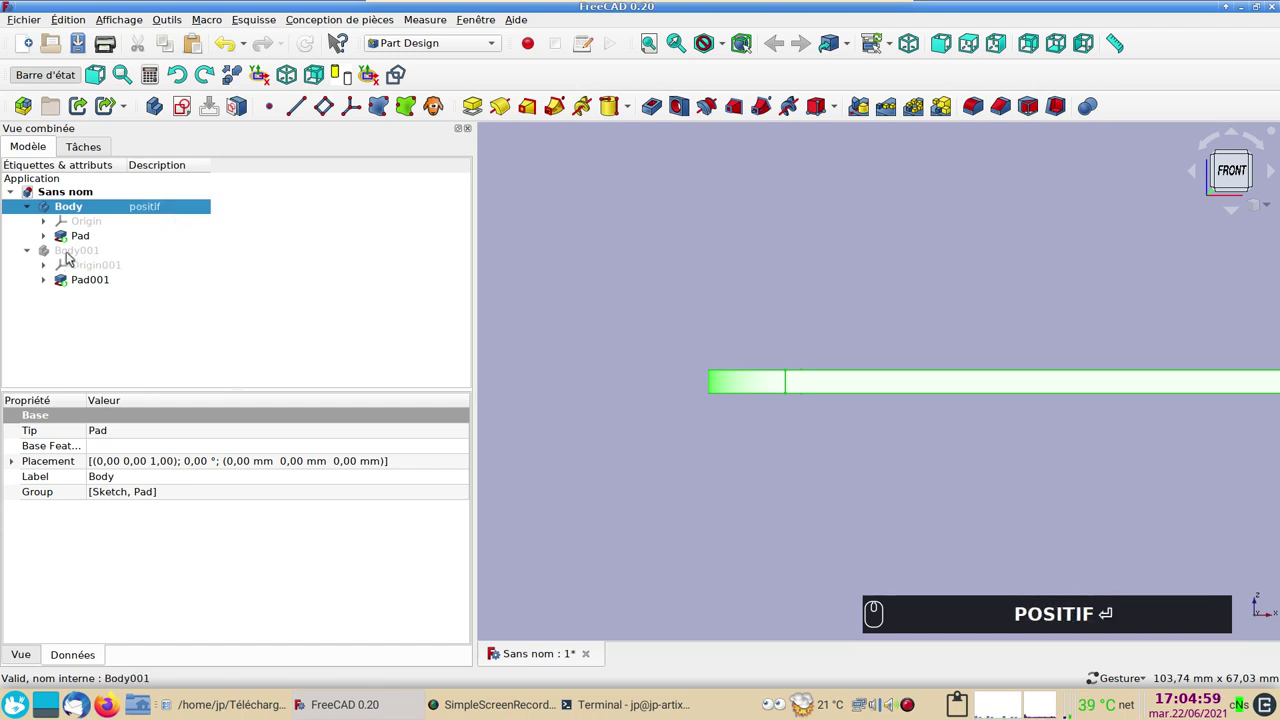
Set the copied Body001's Description to 'negatif'
left_click(72, 254)
left_click_drag(123, 254, 153, 254)
key("F2")
type("negatif")
key("Return")
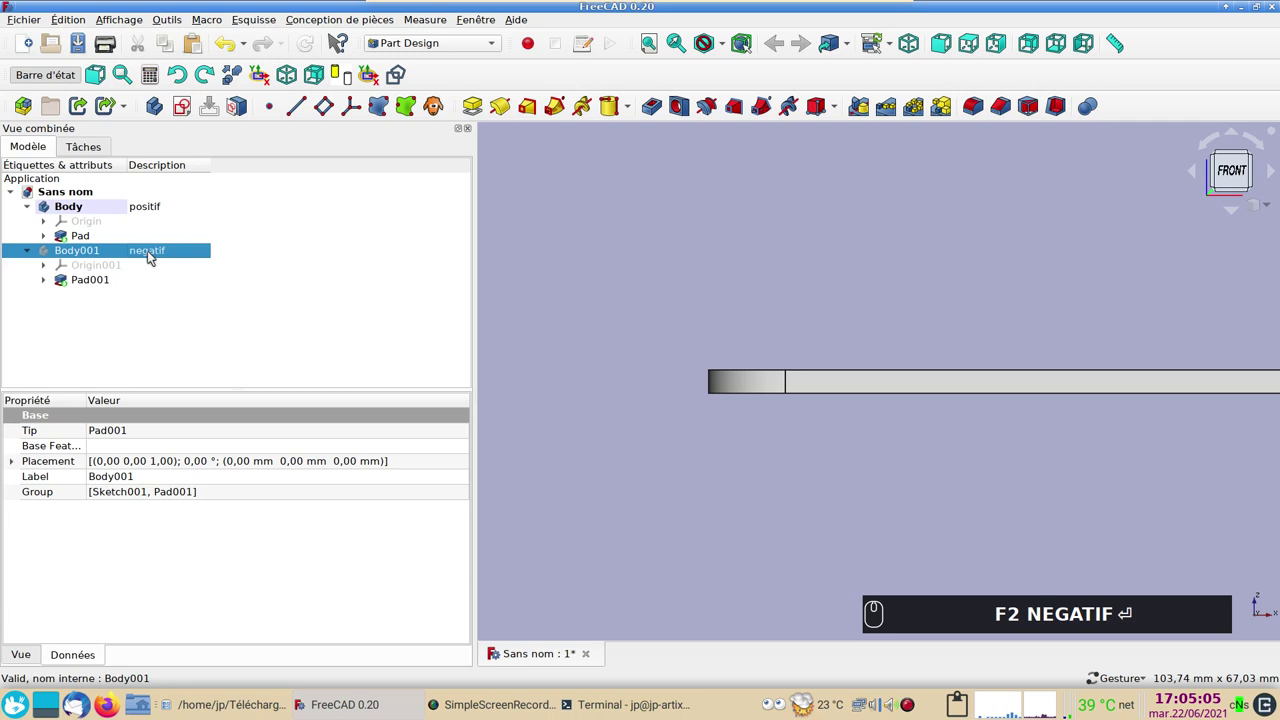
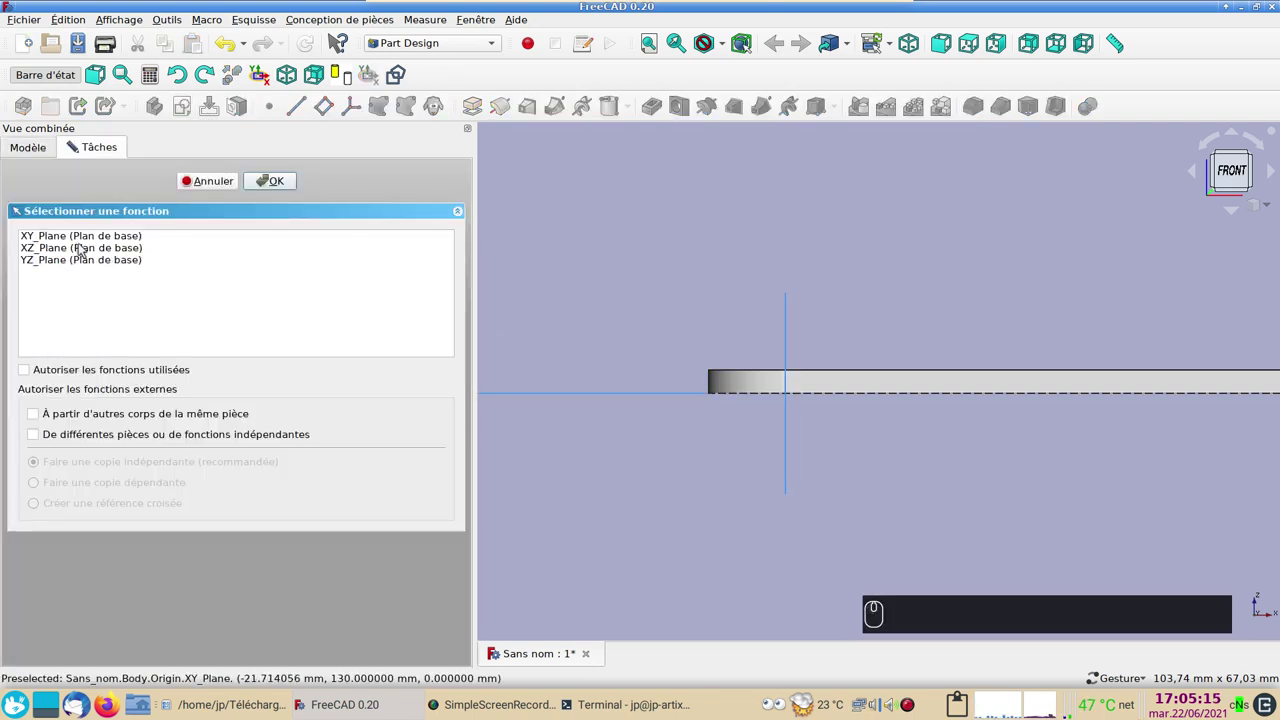
Attach the new sketch to the XZ_Plane and show the bar in wireframe
scroll("down", 3)
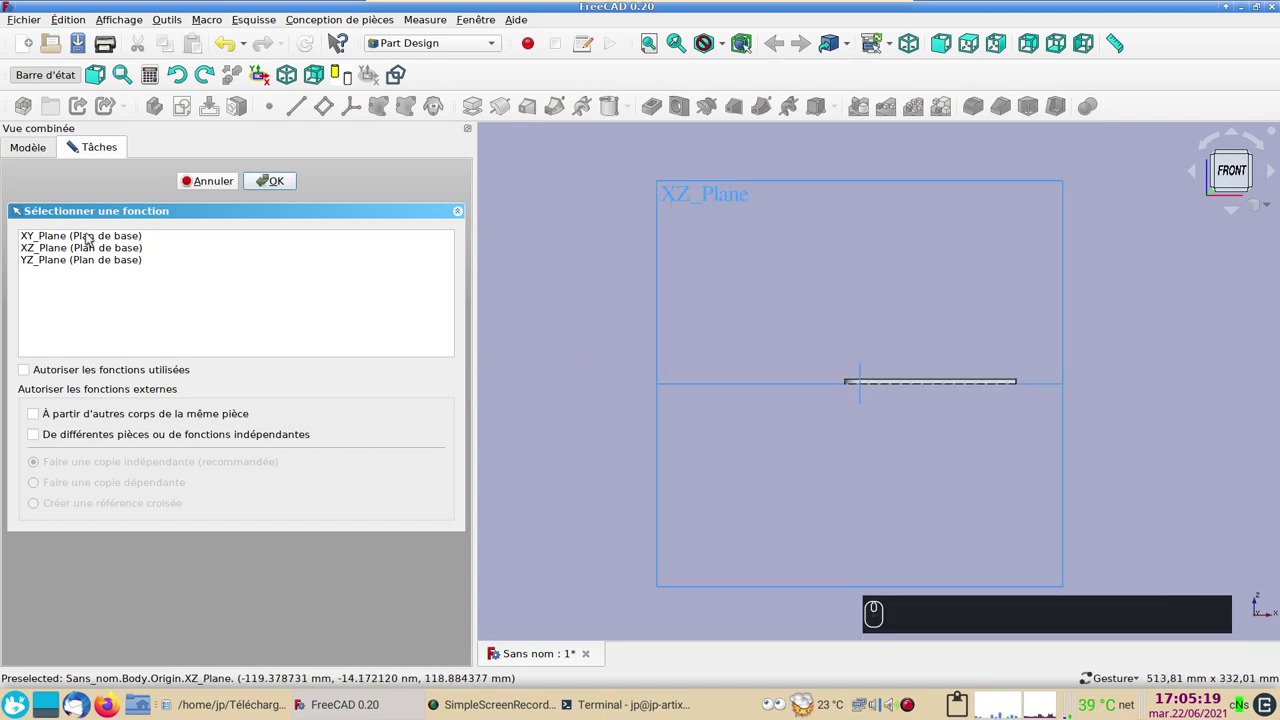
left_click(93, 246)
left_click(359, 218)
left_click(273, 188)
scroll("up", 3)
right_click(834, 482)
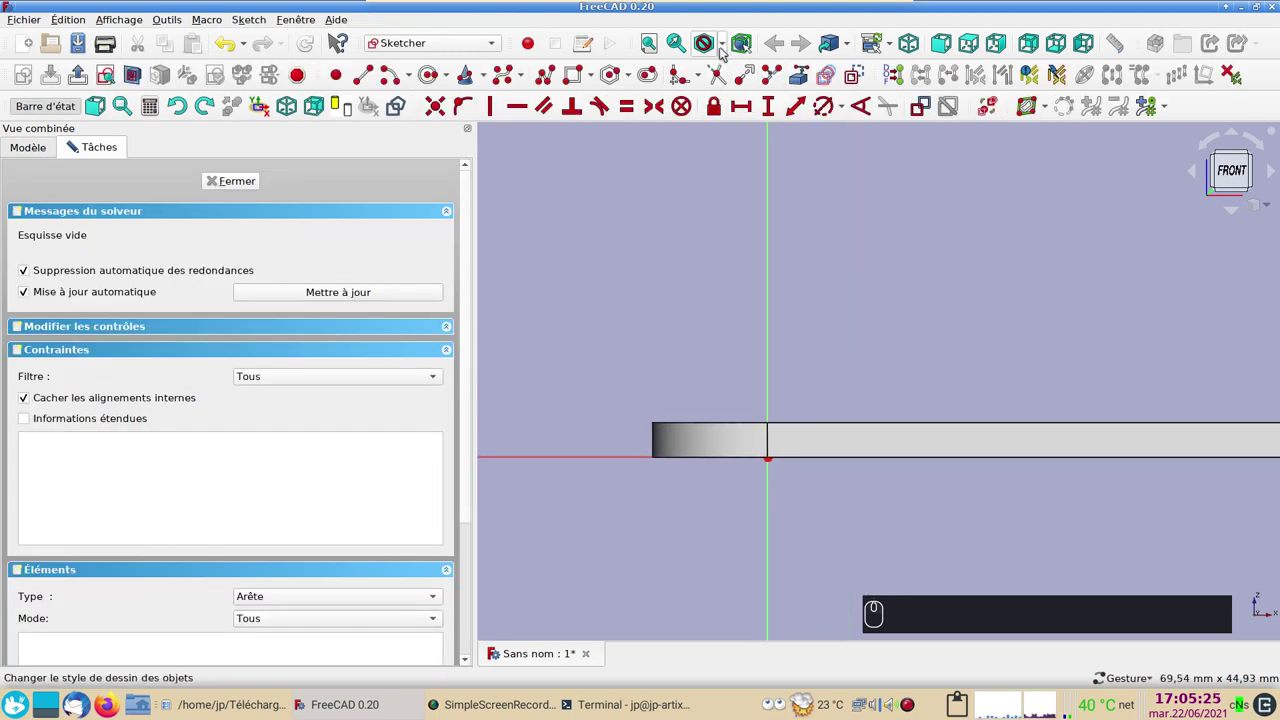
left_click(725, 48)
left_click(725, 99)
scroll("up", 3)
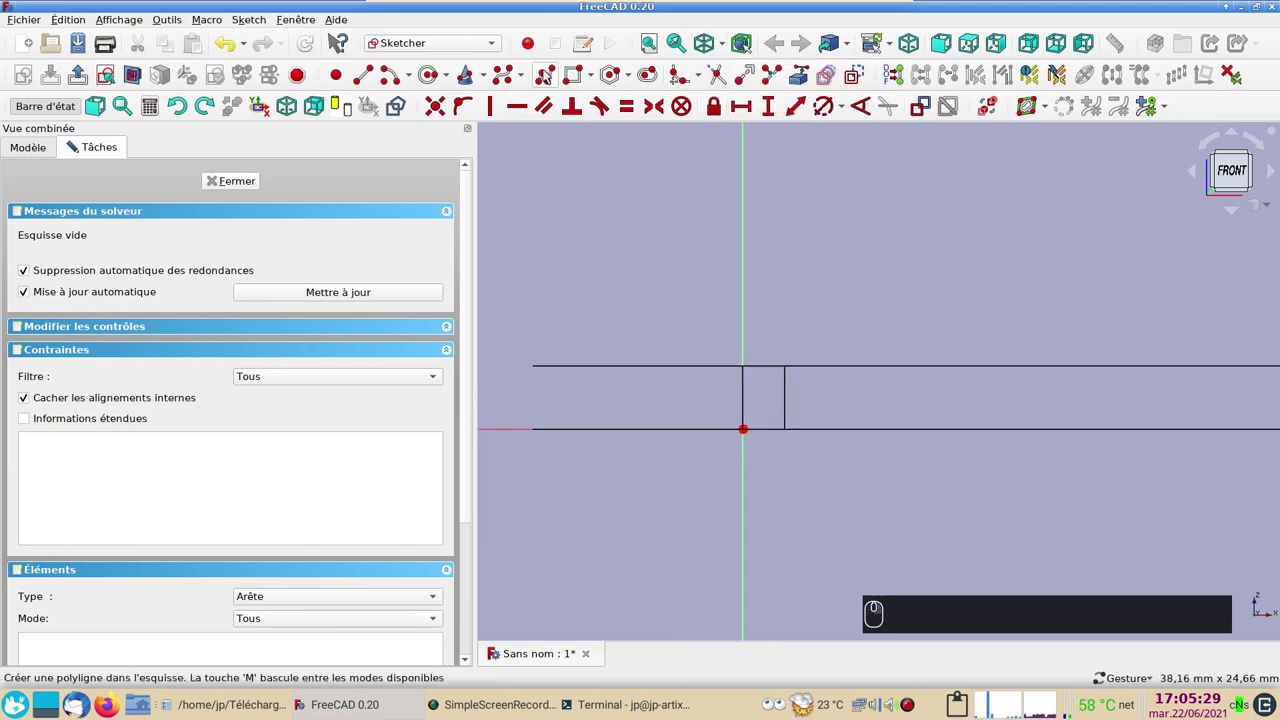
Draw a polyline V-triangle under the hinge and make its top corners symmetric about the axis
left_click(548, 72)
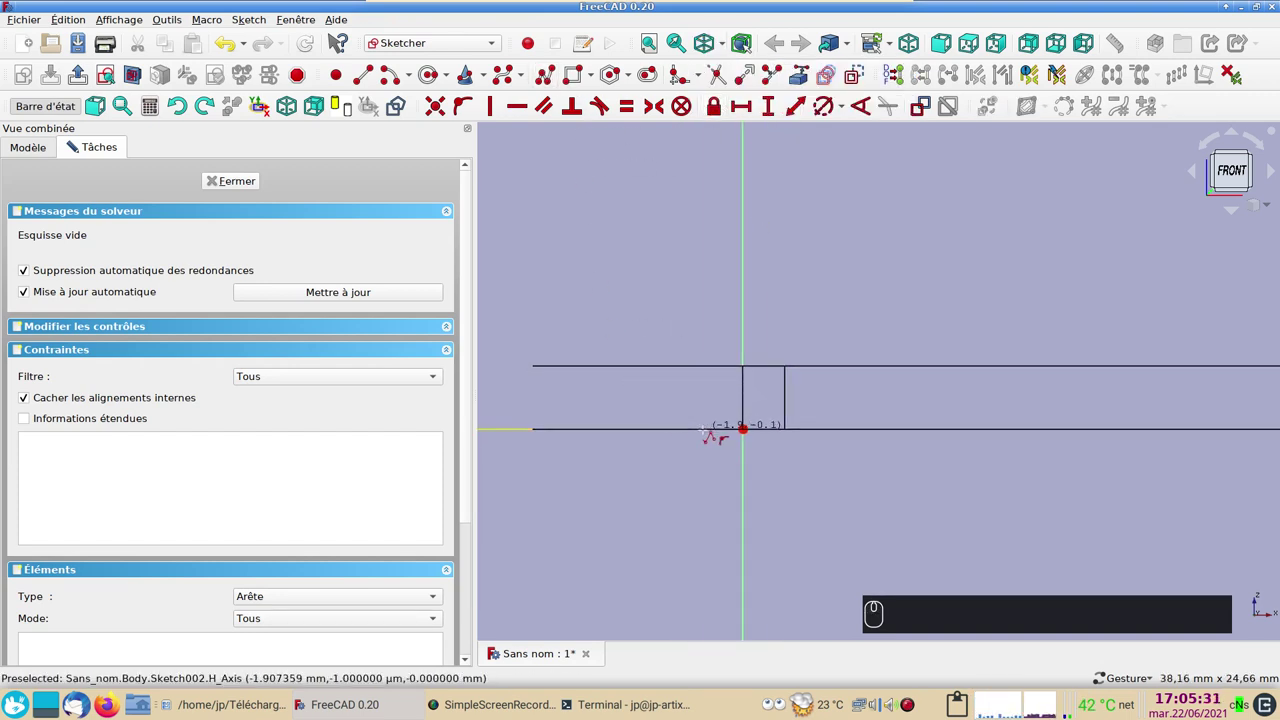
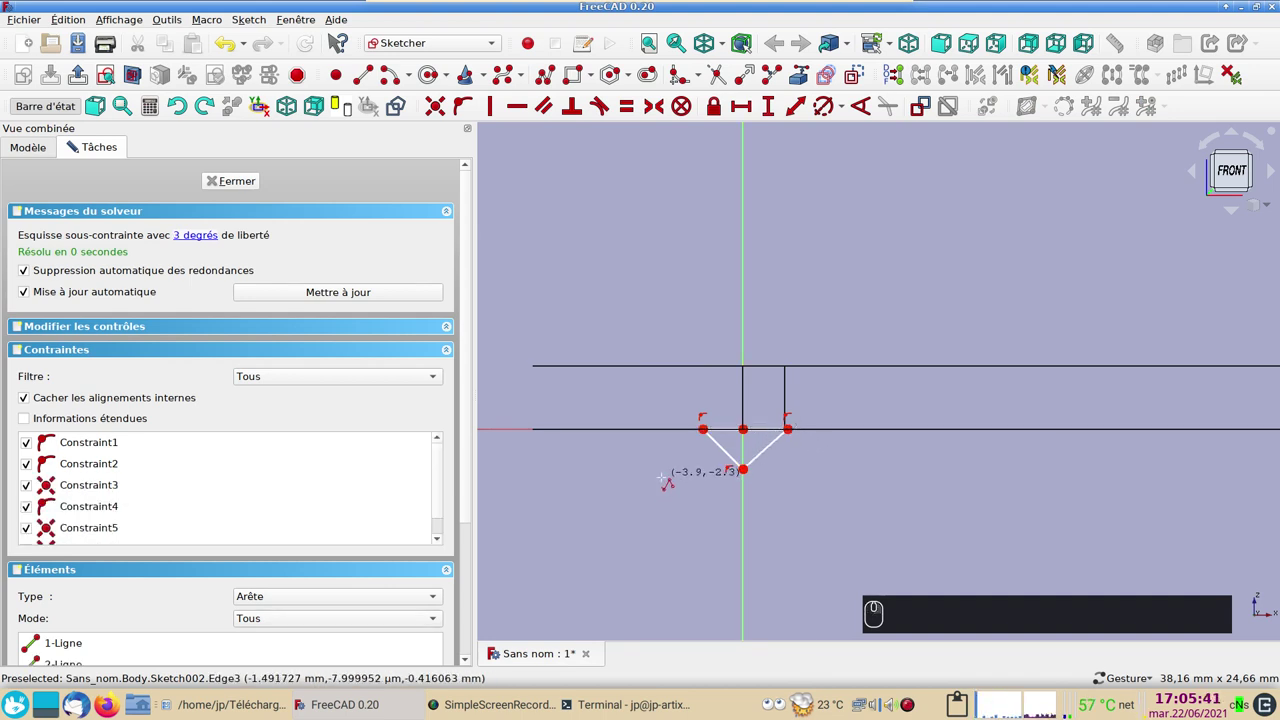
right_click(1225, 170)
left_click_drag(705, 433, 743, 442)
left_click(794, 434)
left_click(655, 437)
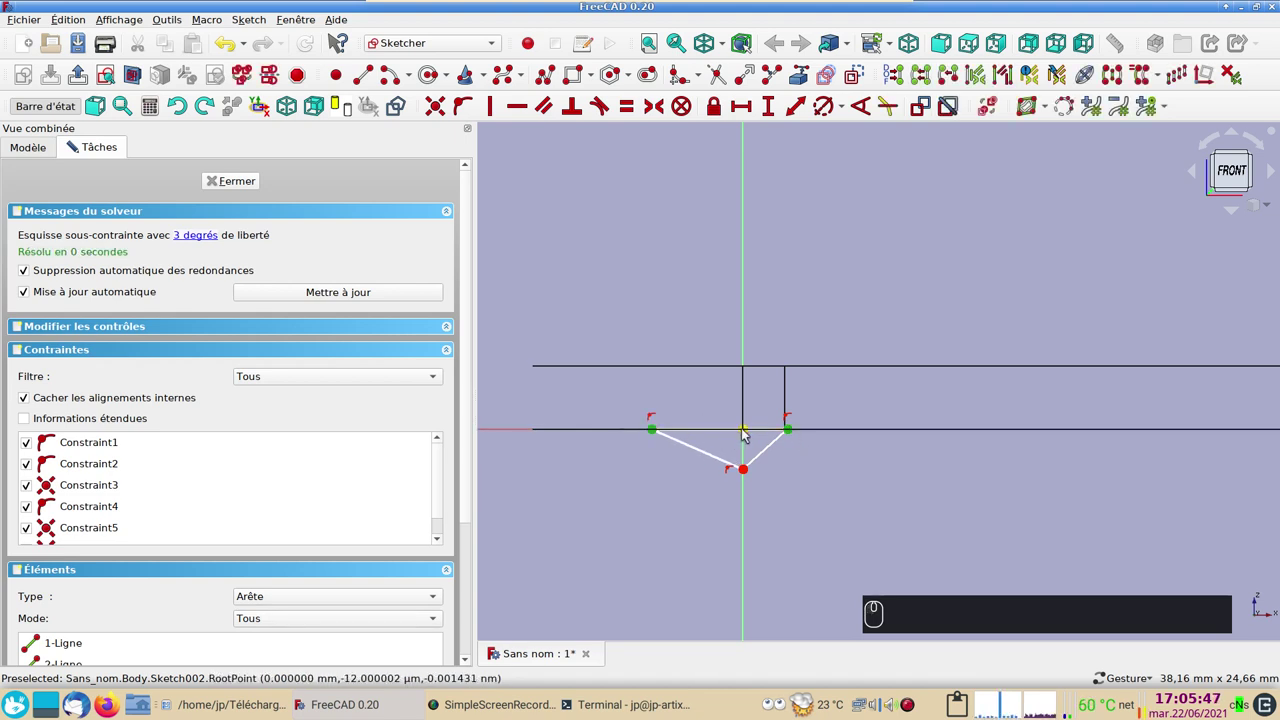
left_click_drag(746, 437, 610, 131)
key("s")
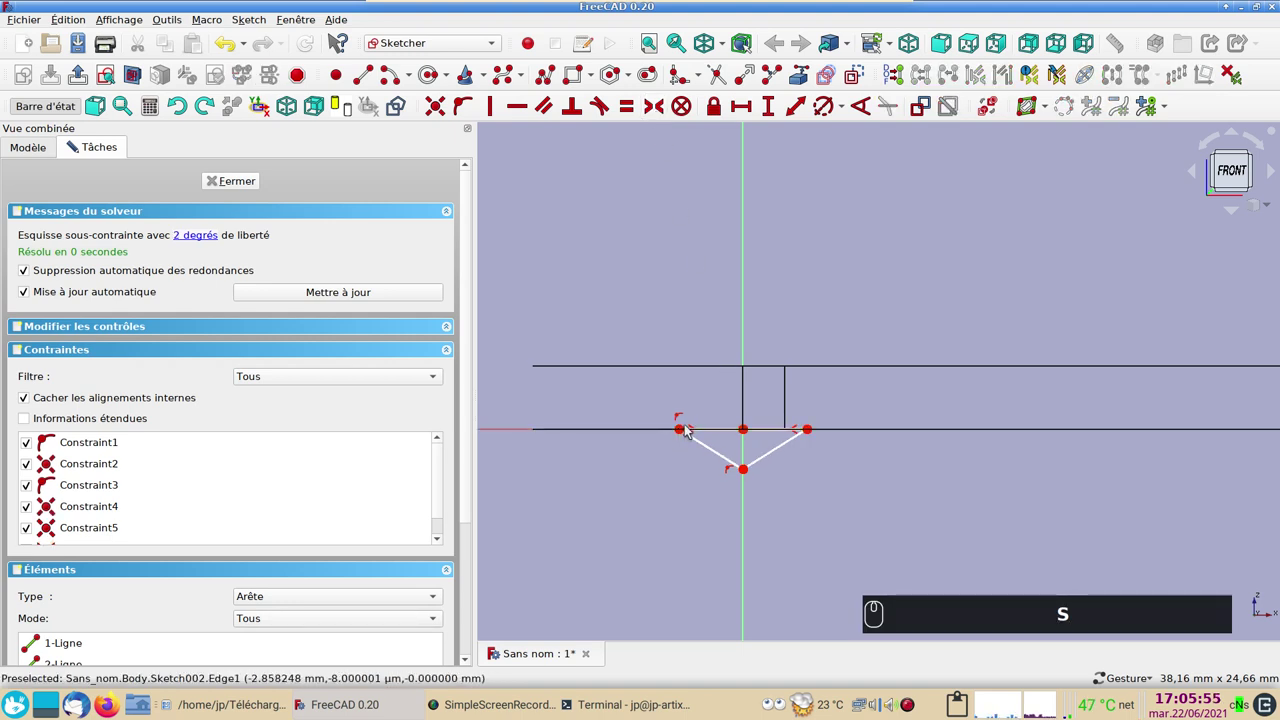
Constrain the triangle's width to 1.4 mm with a horizontal distance
left_click(687, 434)
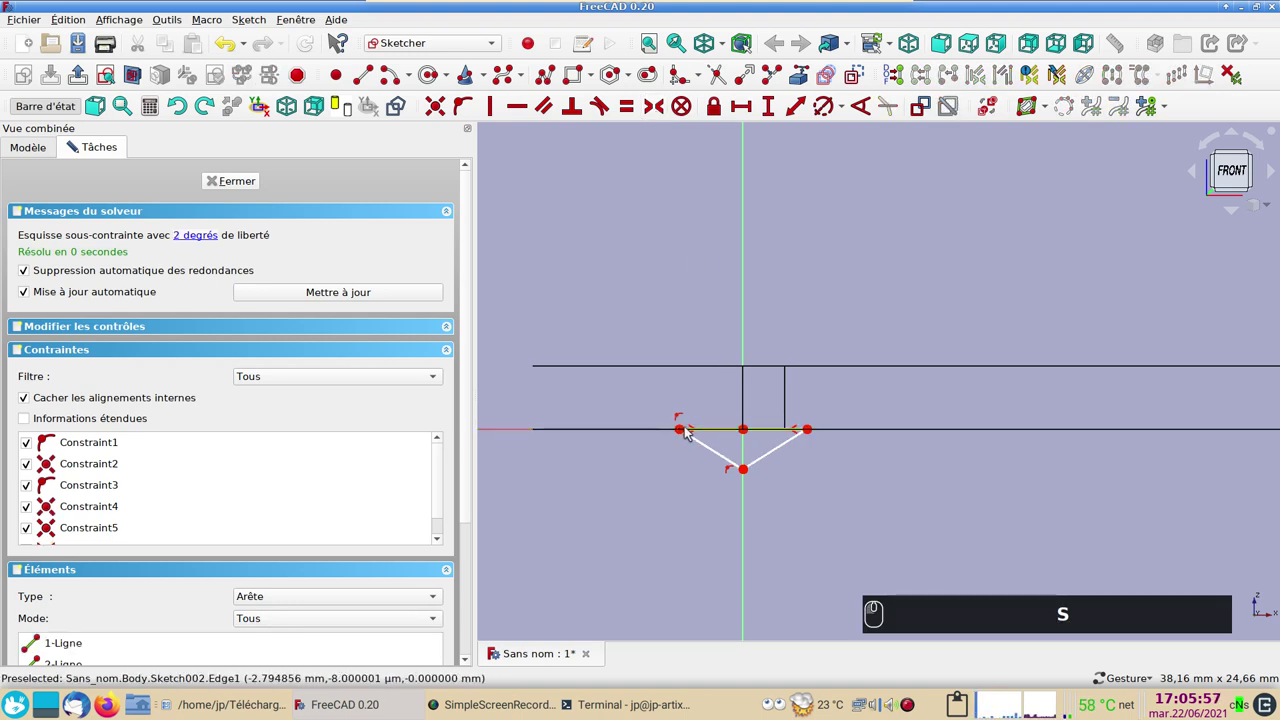
left_click_drag(685, 430, 686, 425)
left_click(721, 429)
left_click(751, 111)
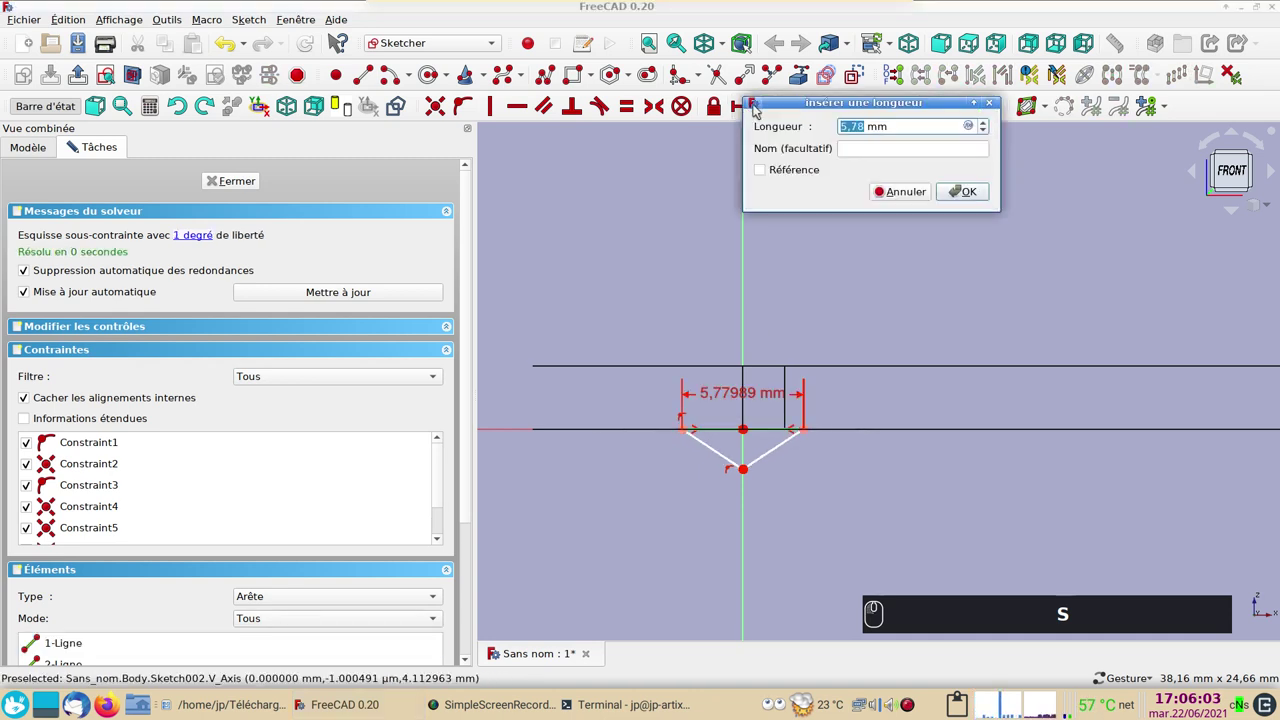
key("Return")
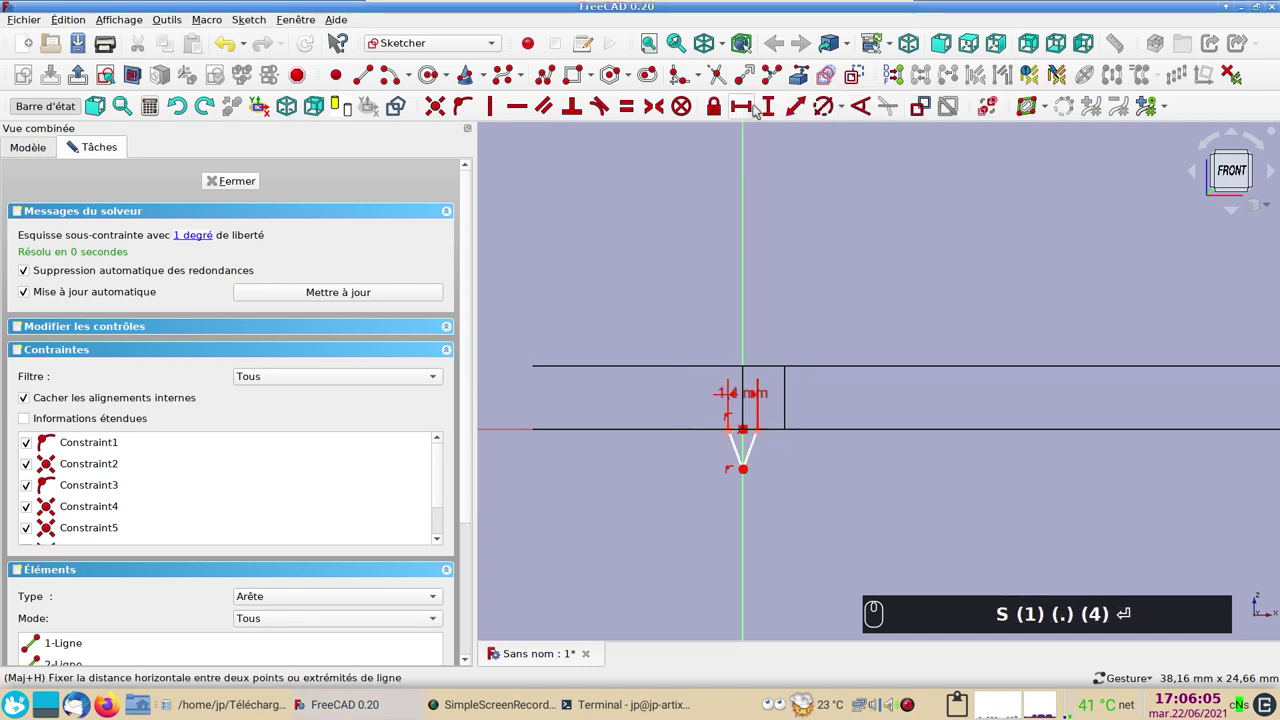
scroll("up", 3)
middle_click(765, 524)
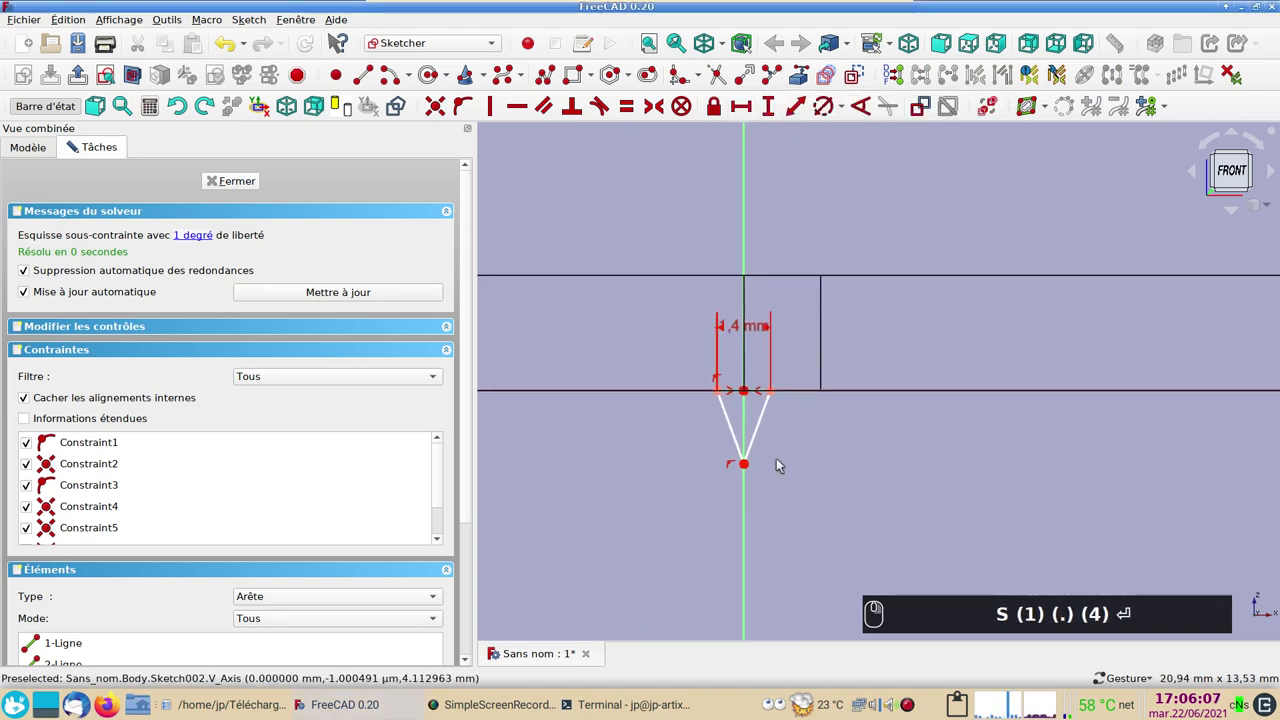
type("S (1) (.) (4) ⏎")
Constrain the triangle's depth to 0.5 mm with a vertical distance, fully constraining Sketch002
left_click(745, 471)
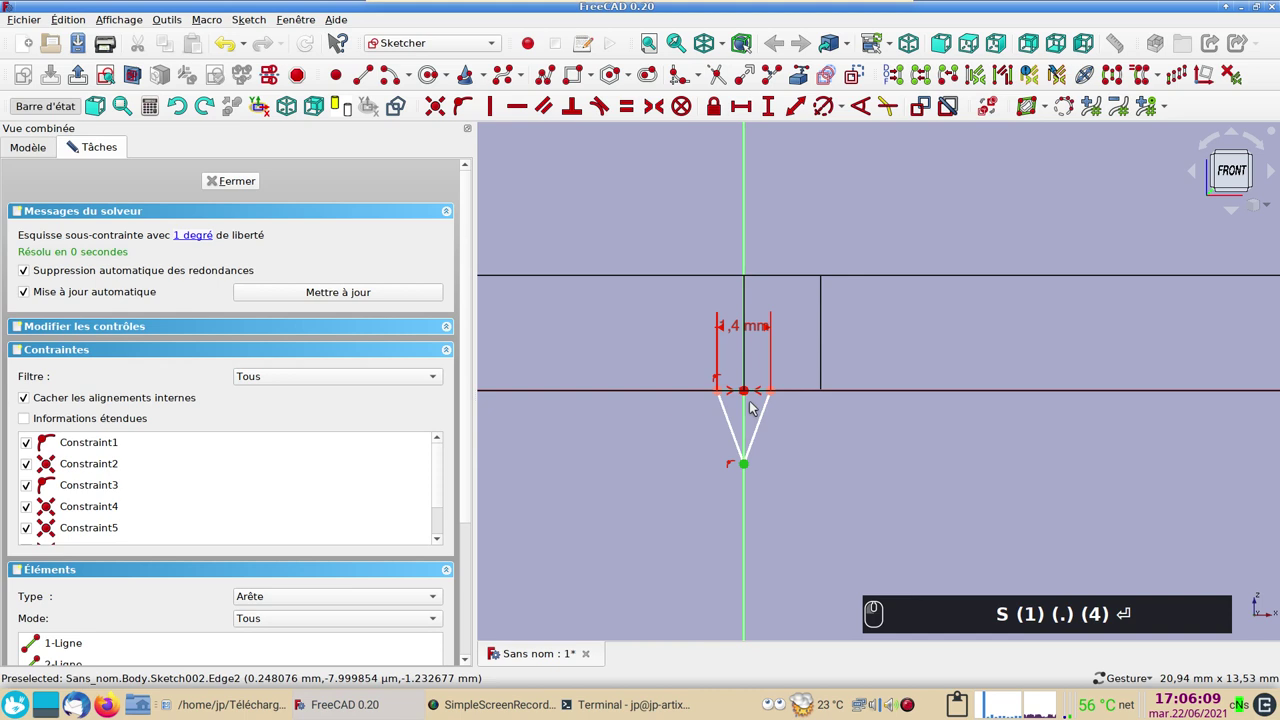
left_click(749, 391)
left_click(774, 109)
type("(0) (.)")
key("5")
key("Return")
left_click_drag(244, 190, 678, 424)
scroll("up", 3)
left_click_drag(883, 436, 846, 462)
Open Sketch002's Attachment Offset in the Placement dialog from the property panel
type("S (1) (.) (4) ⏎ (0) (.) (5) ⏎")
key("2")
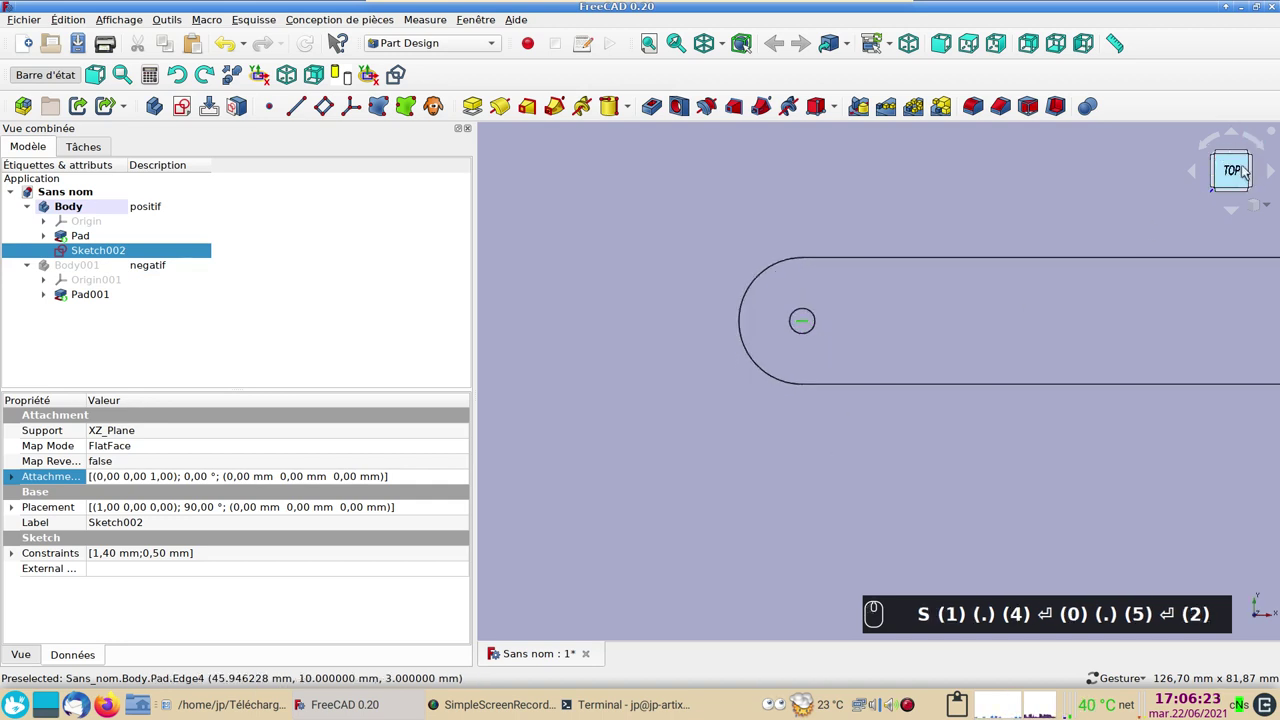
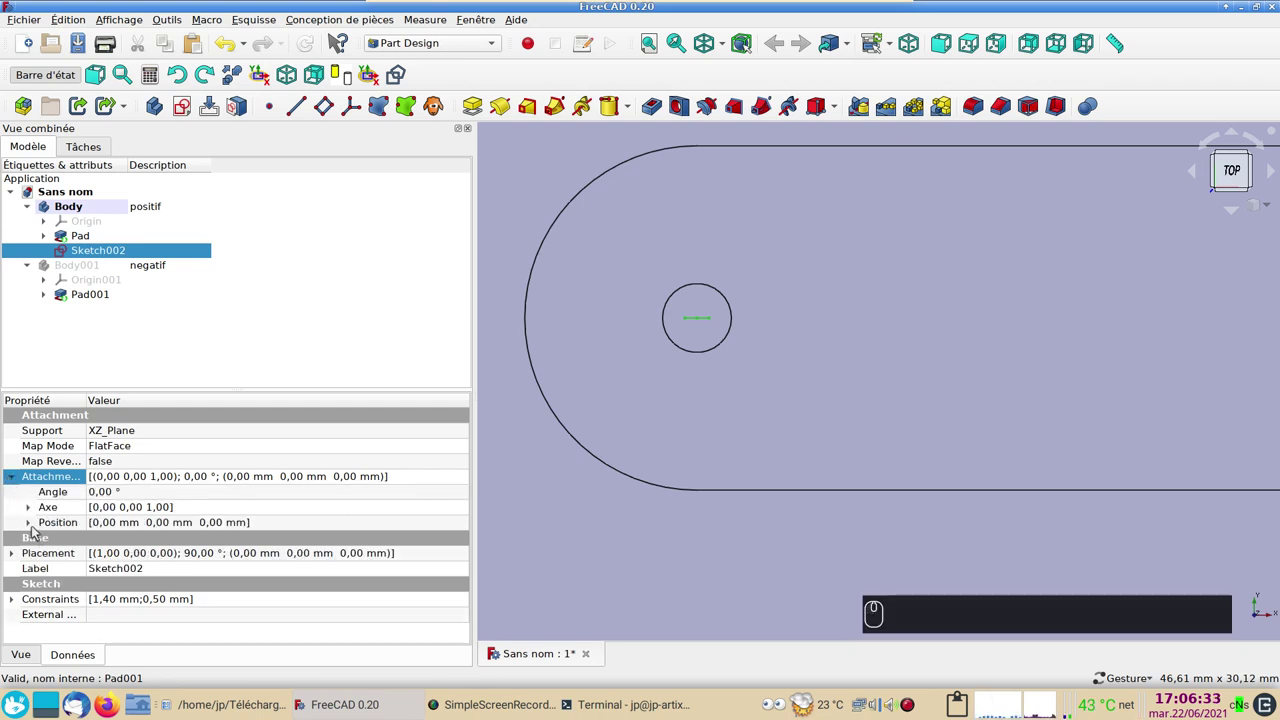
left_click(36, 533)
left_click(35, 532)
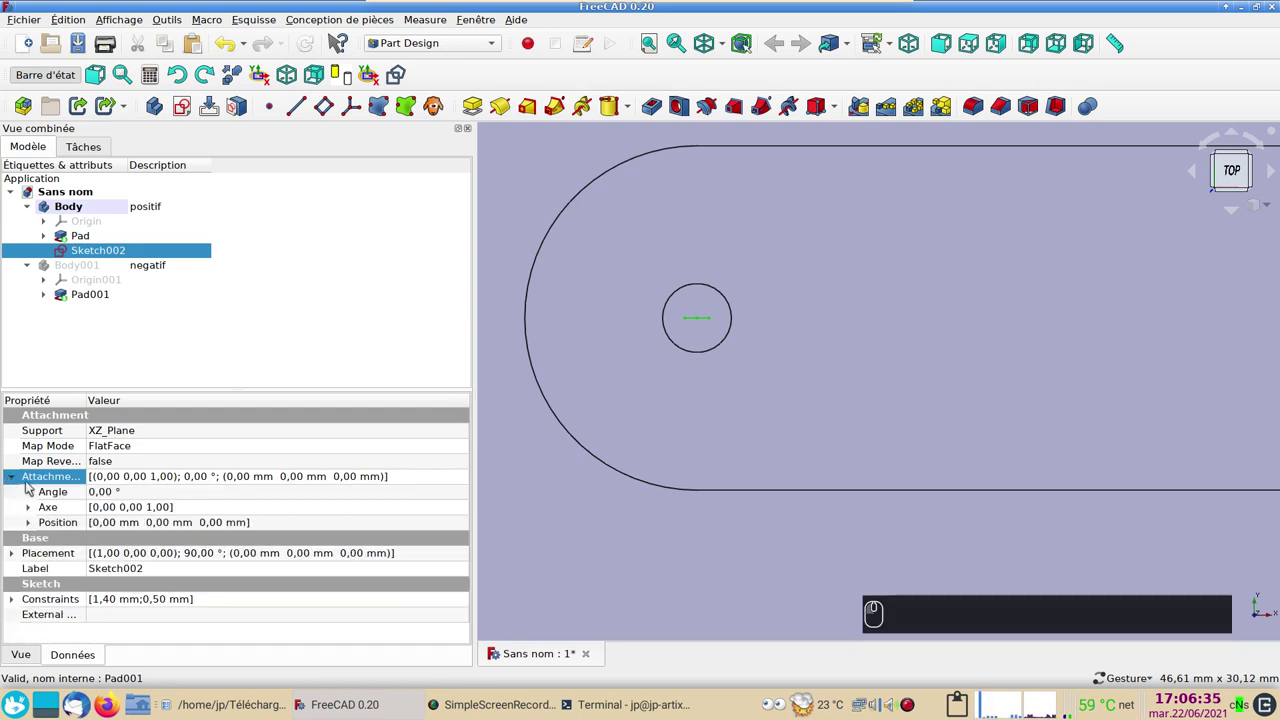
left_click(14, 476)
left_click(14, 476)
left_click(14, 476)
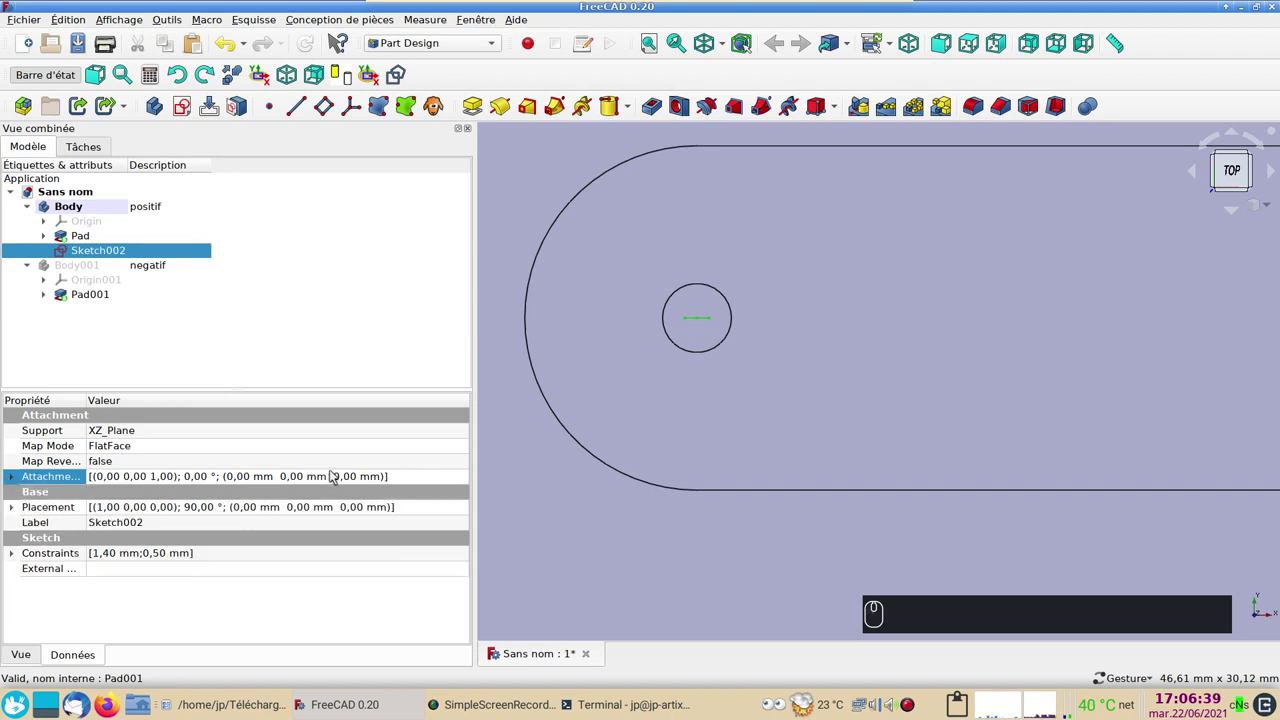
left_click(466, 481)
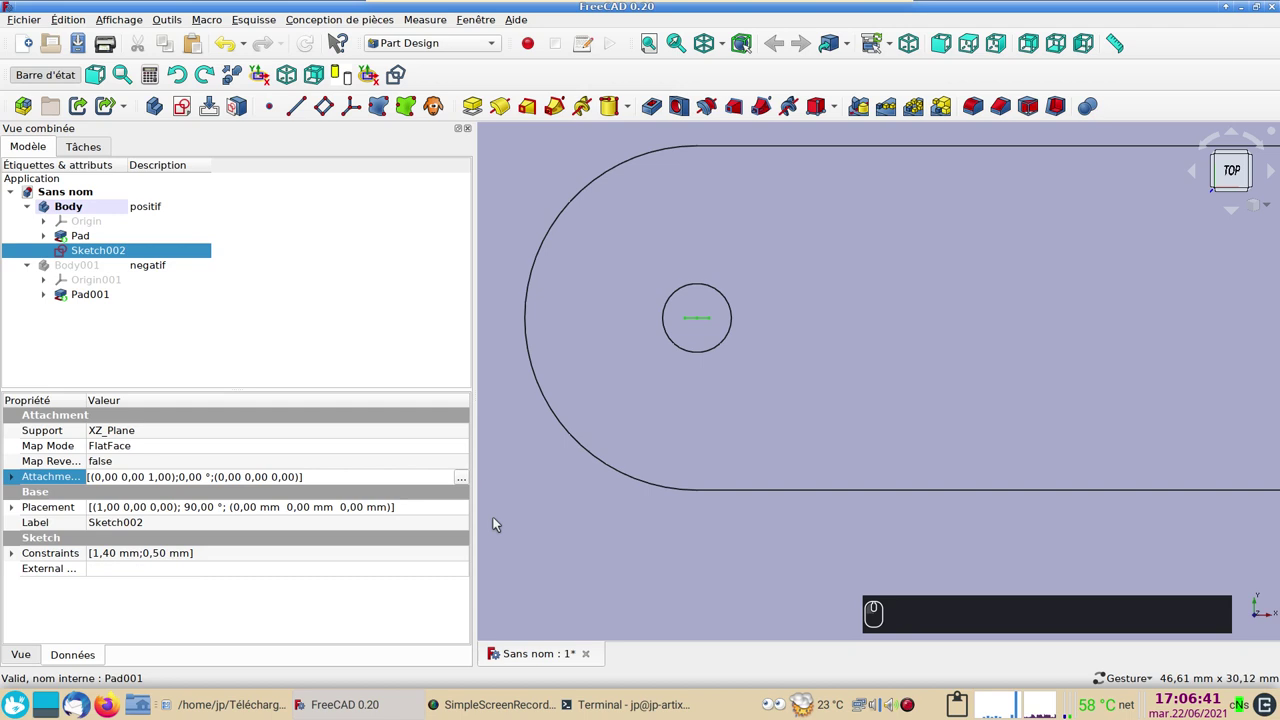
left_click(464, 483)
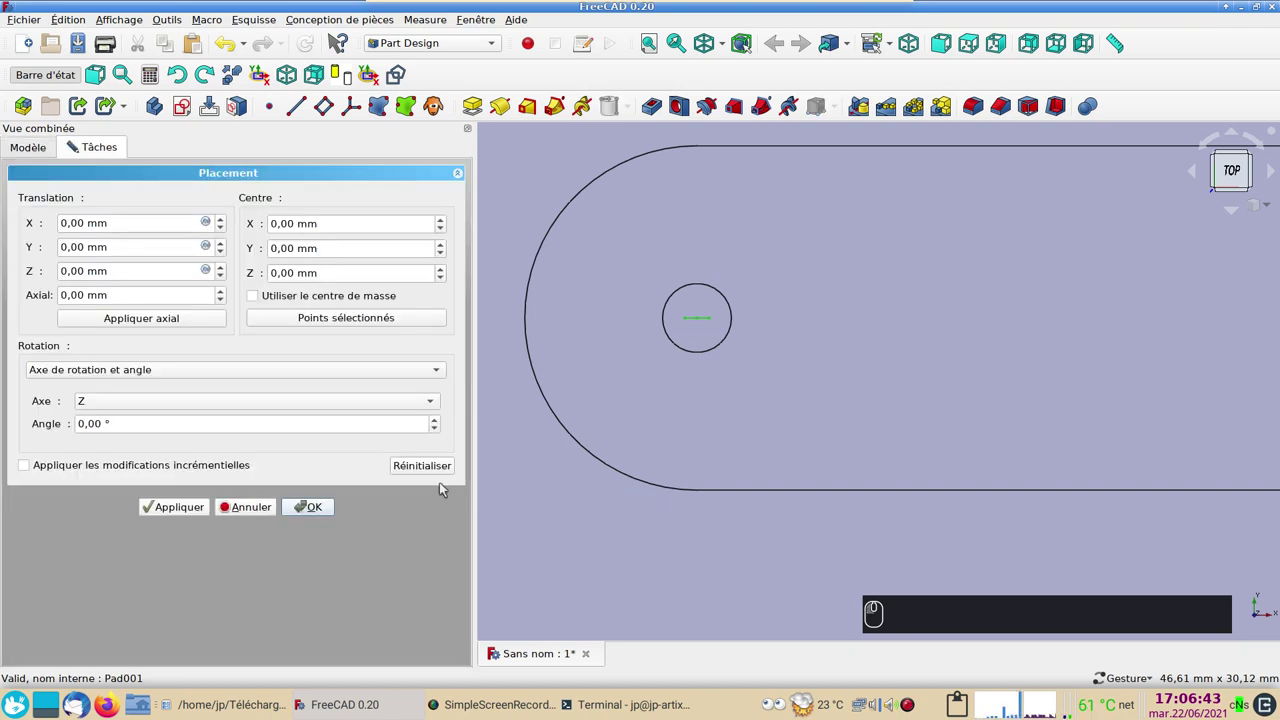
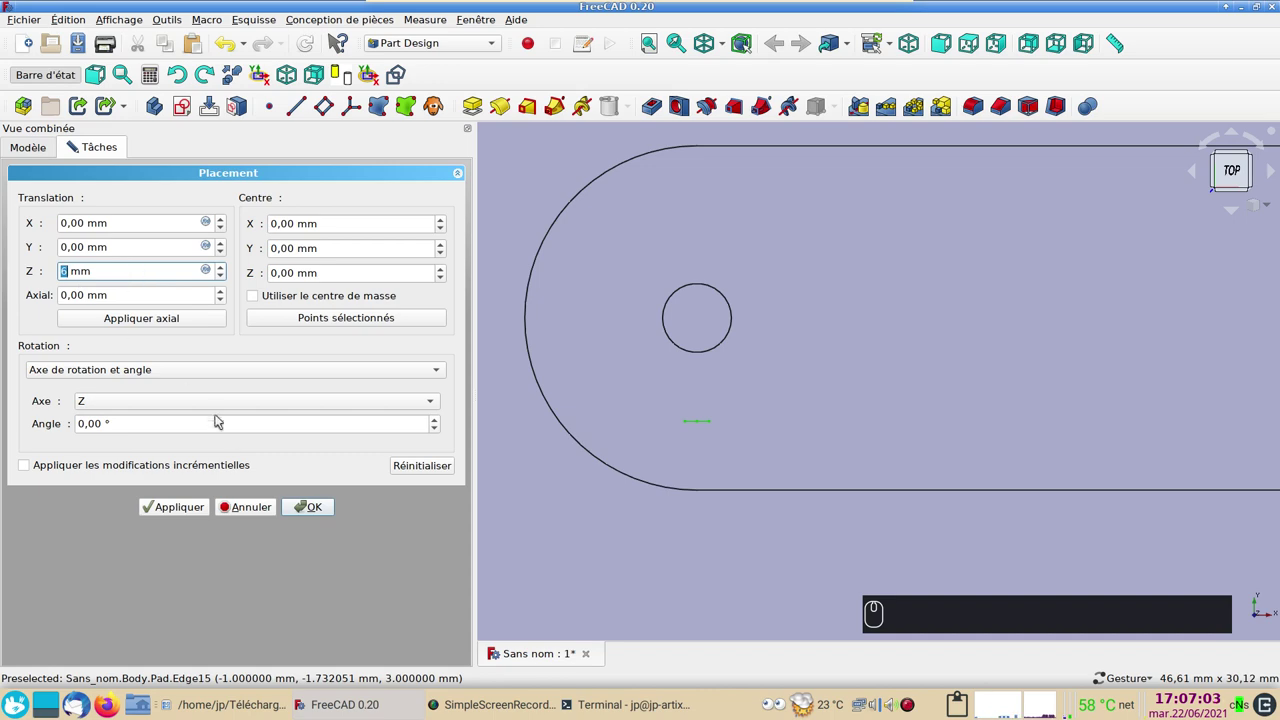
Apply a 6 mm Z translation to Sketch002's attachment offset
left_click(314, 514)
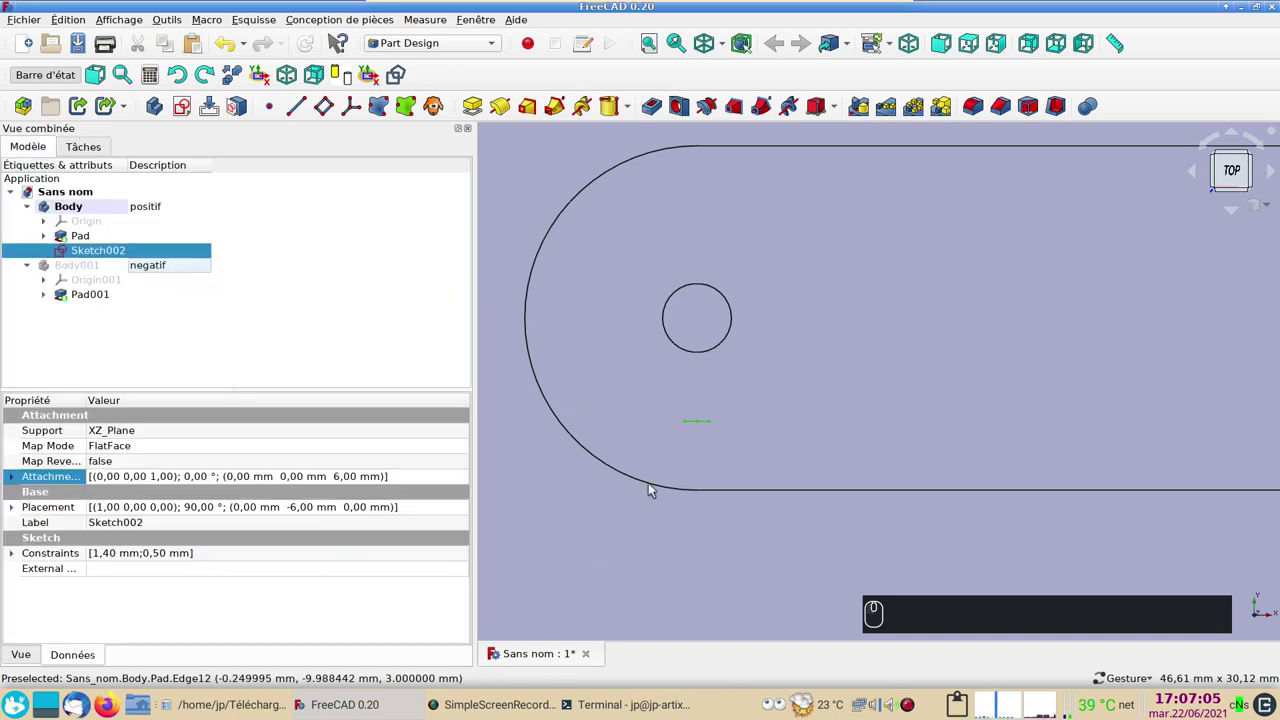
Pad Sketch002 into a small 10 mm prism, Pad002, across the bar
left_click_drag(698, 562, 503, 210)
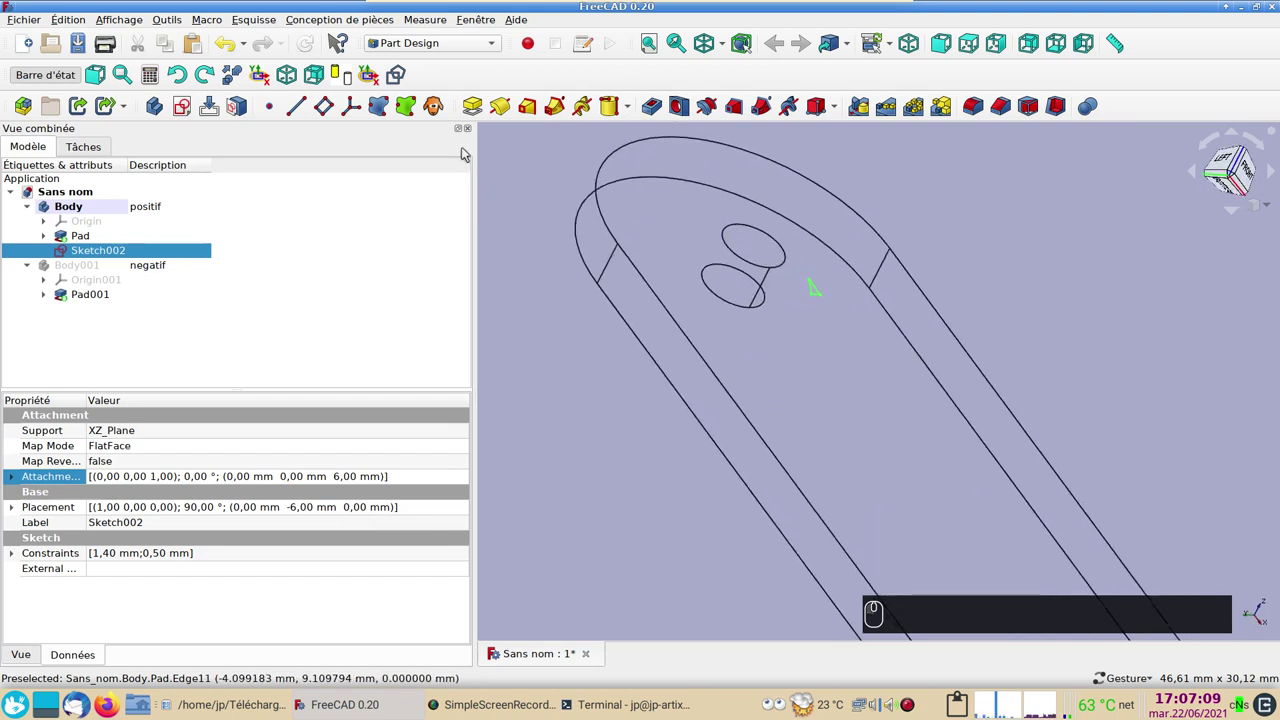
left_click(476, 119)
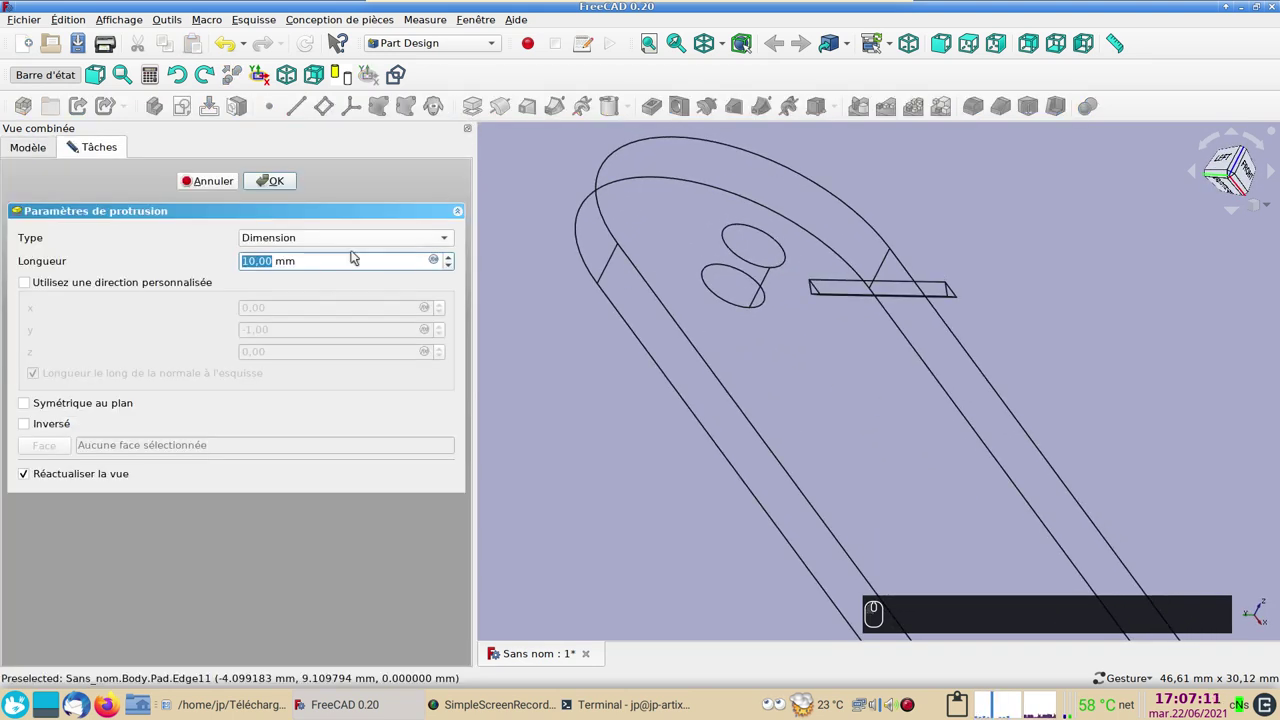
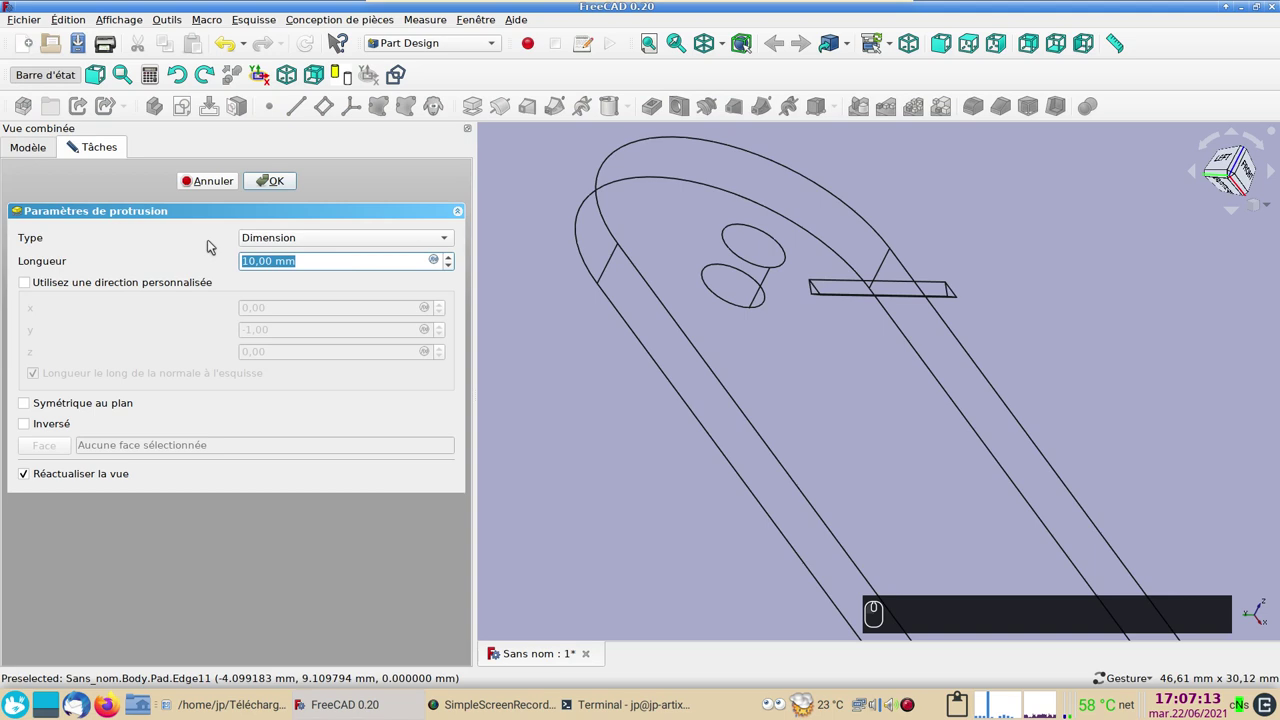
key("Return")
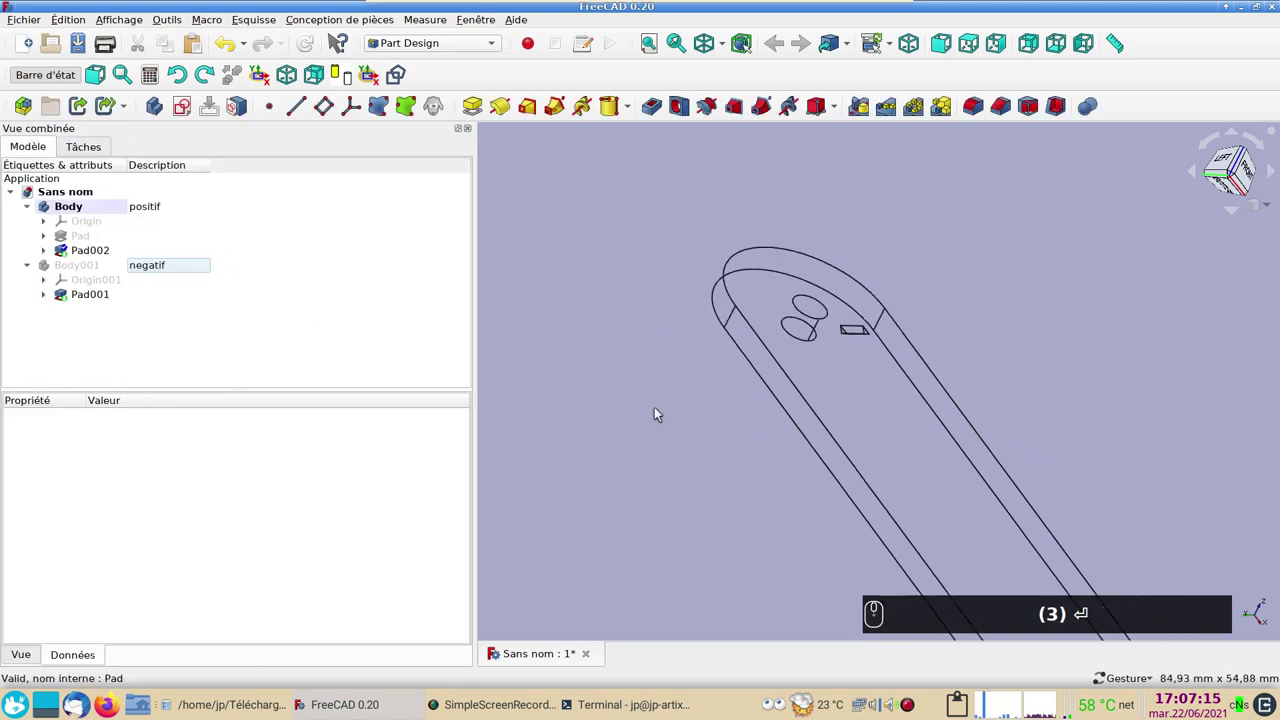
Confirm Pad002 and orbit to view the small tab near the hole
key("Return")
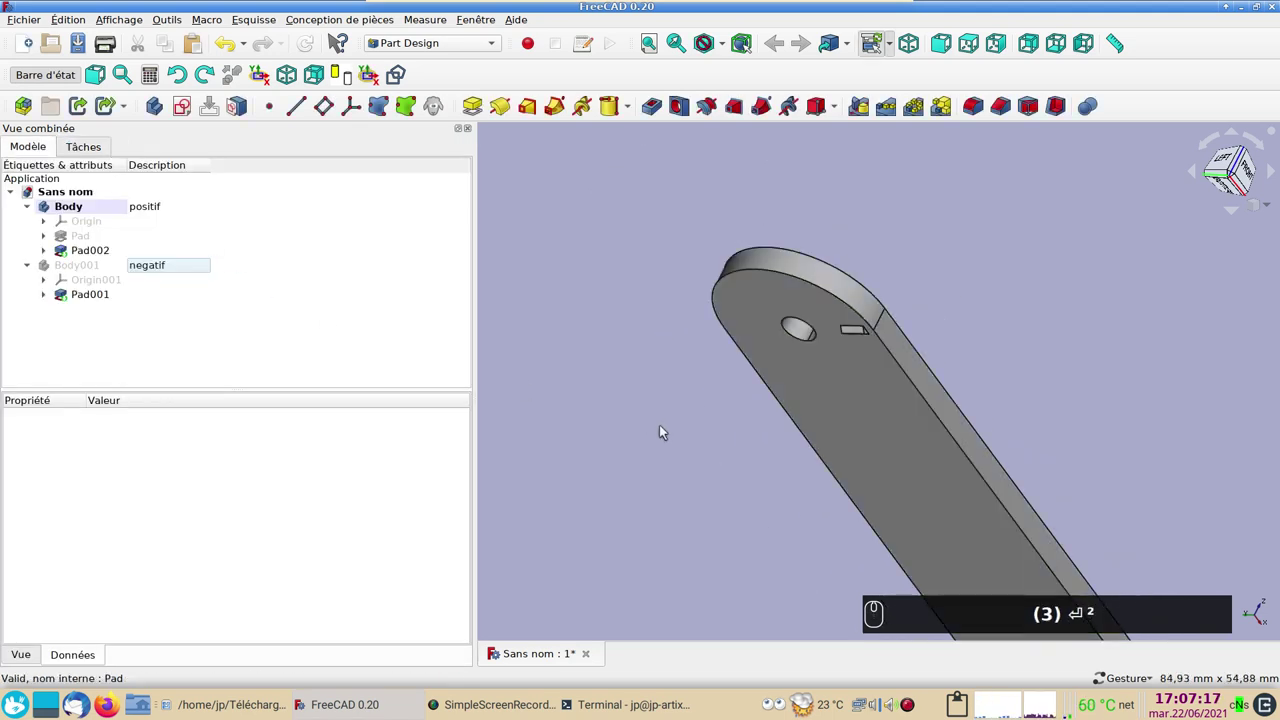
left_click_drag(721, 514, 705, 488)
scroll("up", 3)
left_click_drag(623, 485, 255, 395)
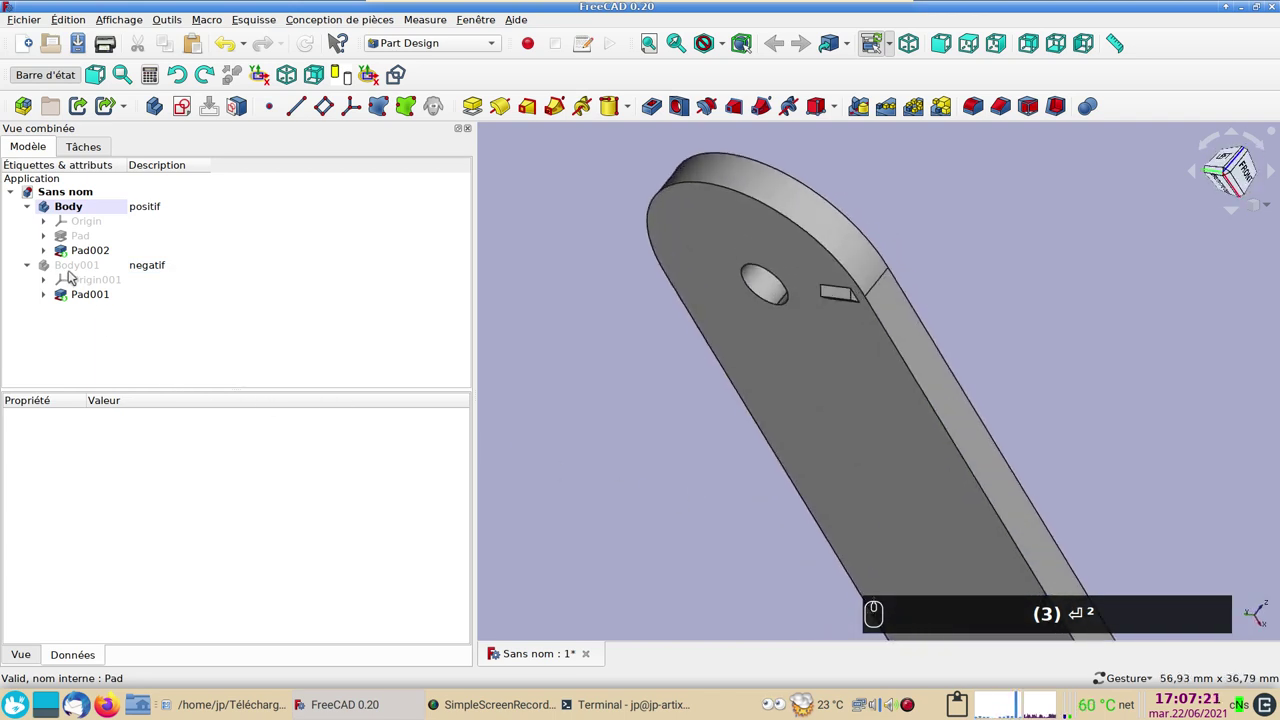
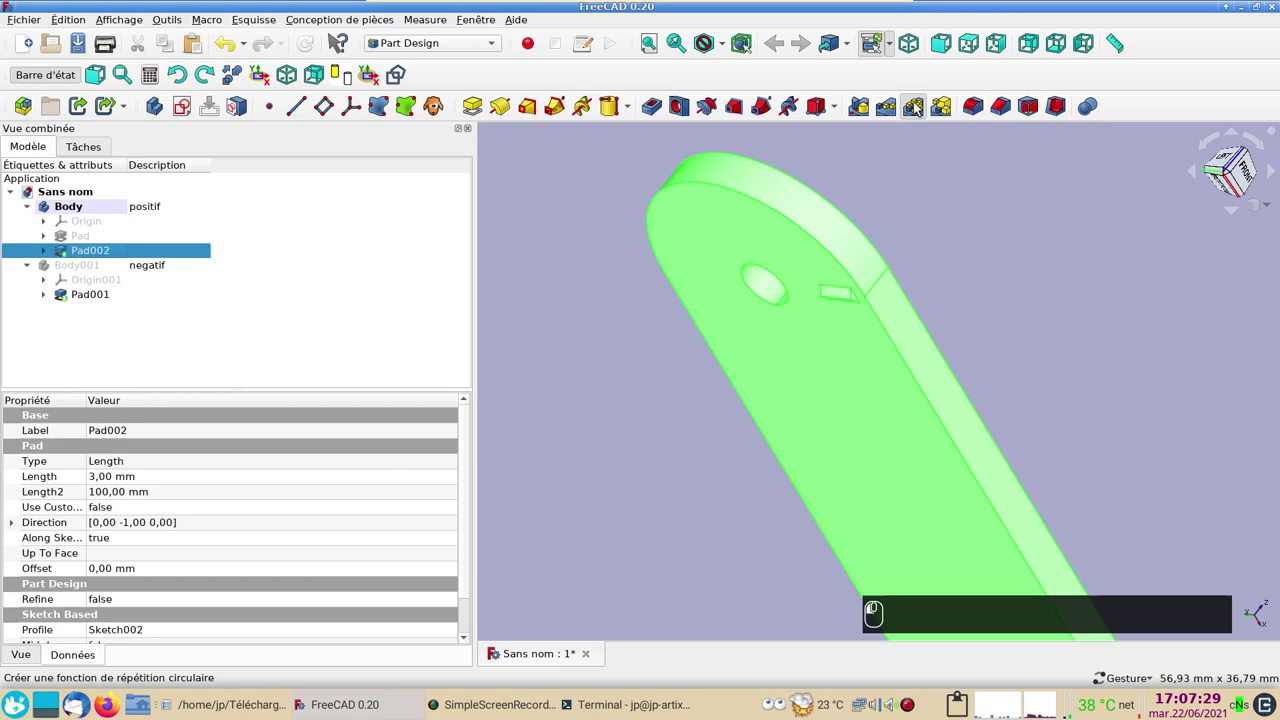
Set the PolarPattern of Pad002 to 24 occurrences
left_click_drag(1038, 299, 976, 289)
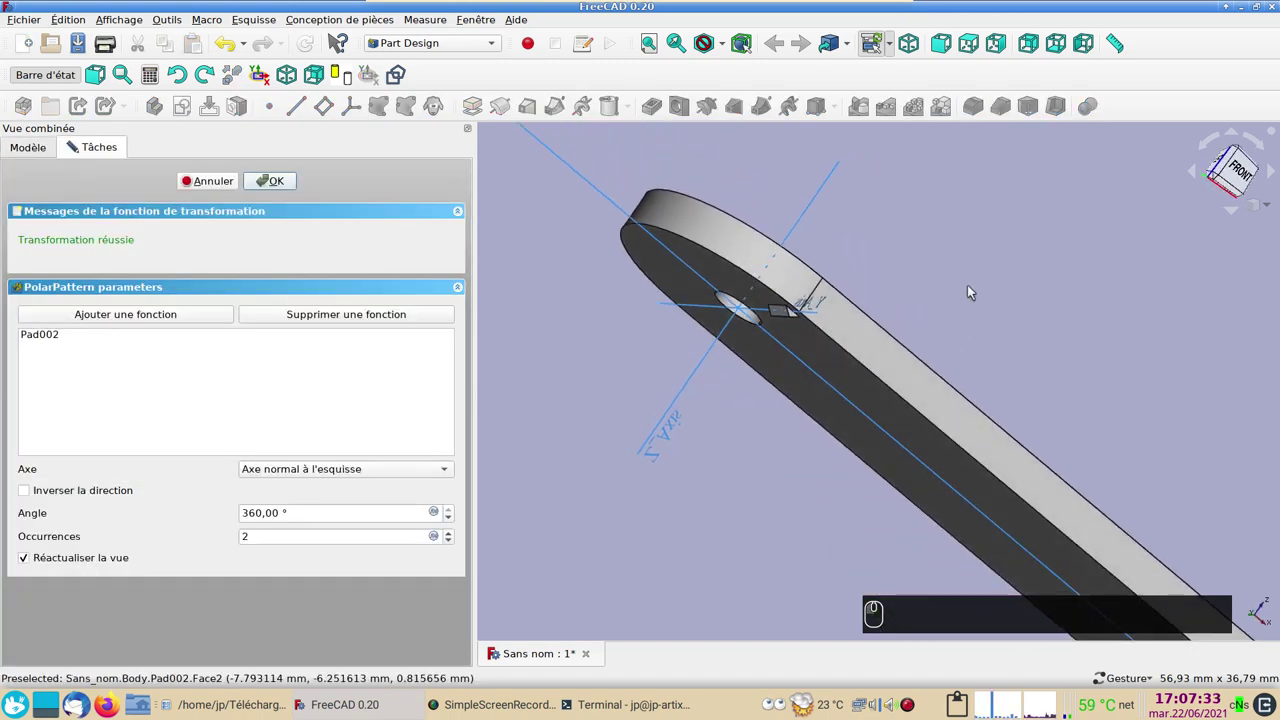
key("2")
left_click(885, 279)
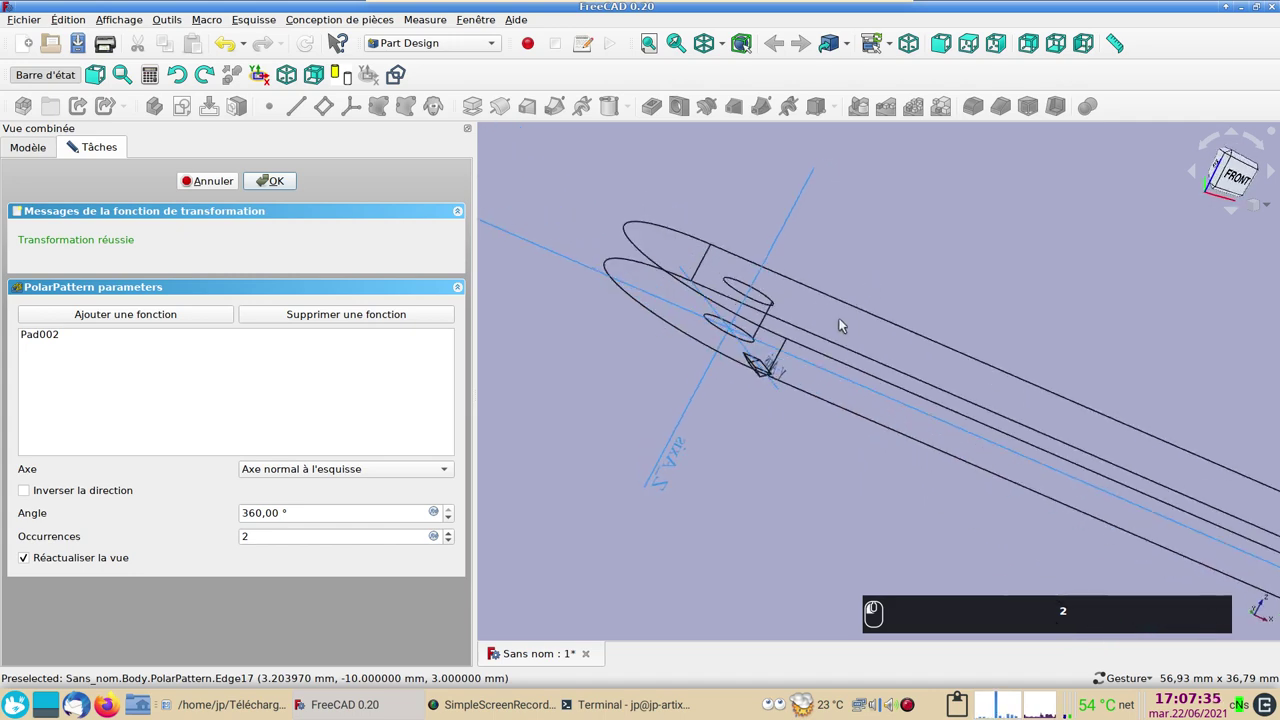
type("22")
left_click(770, 442)
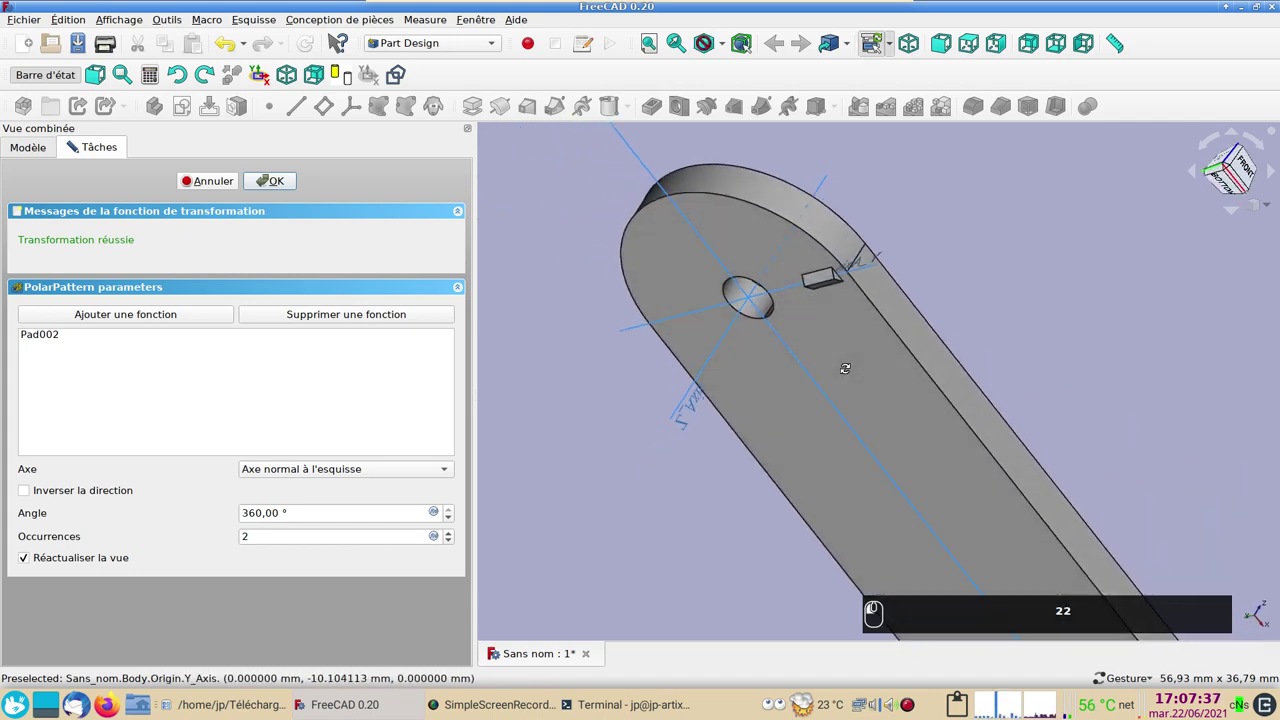
Use Axe Z as the pattern axis and confirm the 24-tooth ring
left_click(450, 470)
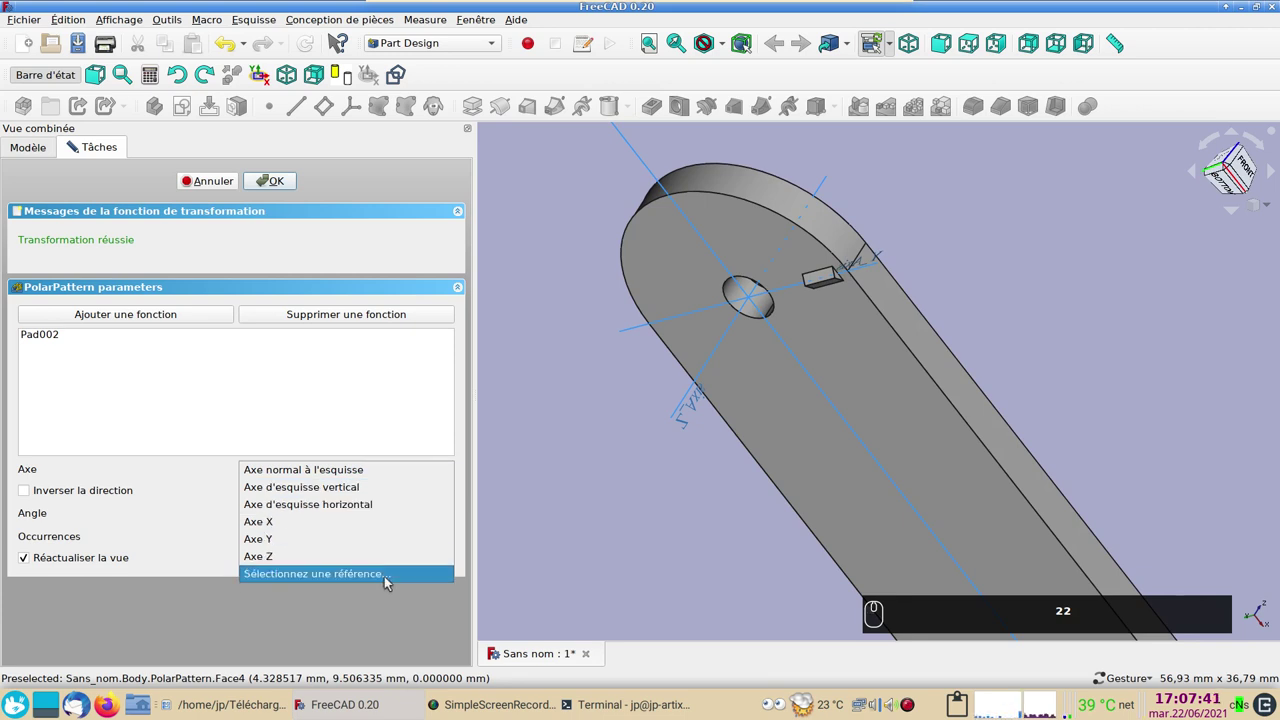
left_click(390, 578)
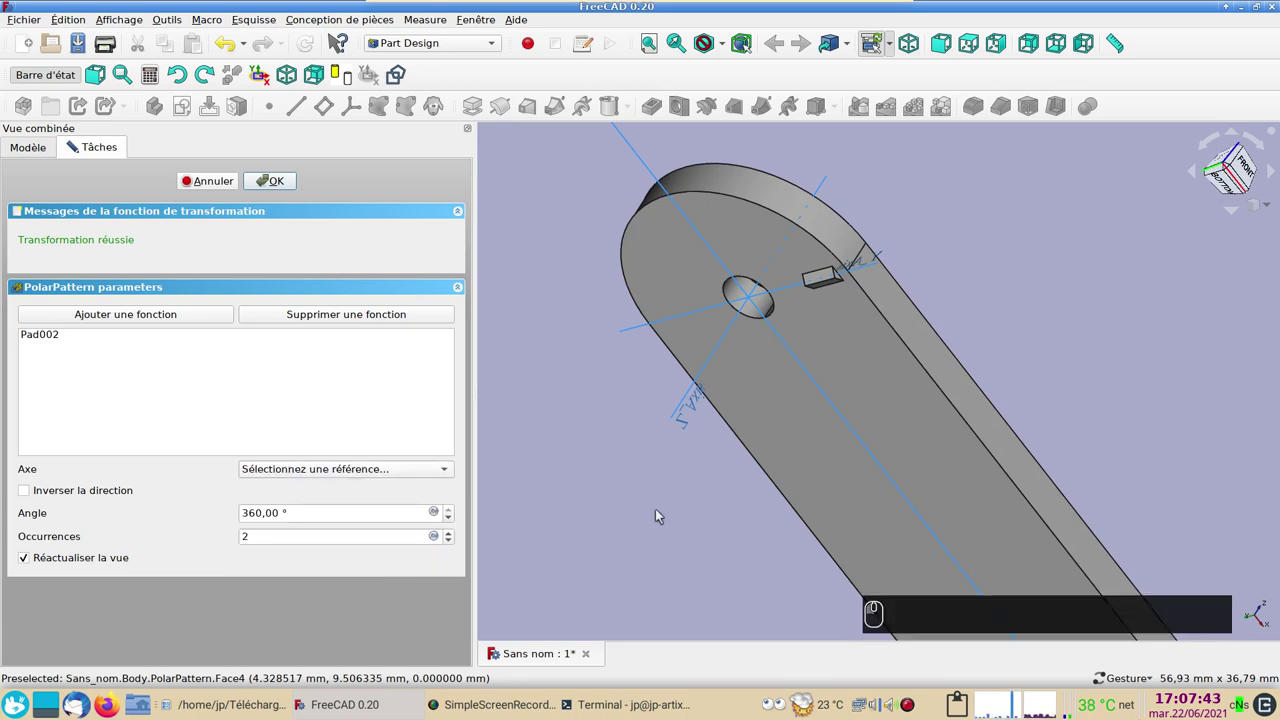
left_click_drag(687, 406, 704, 336)
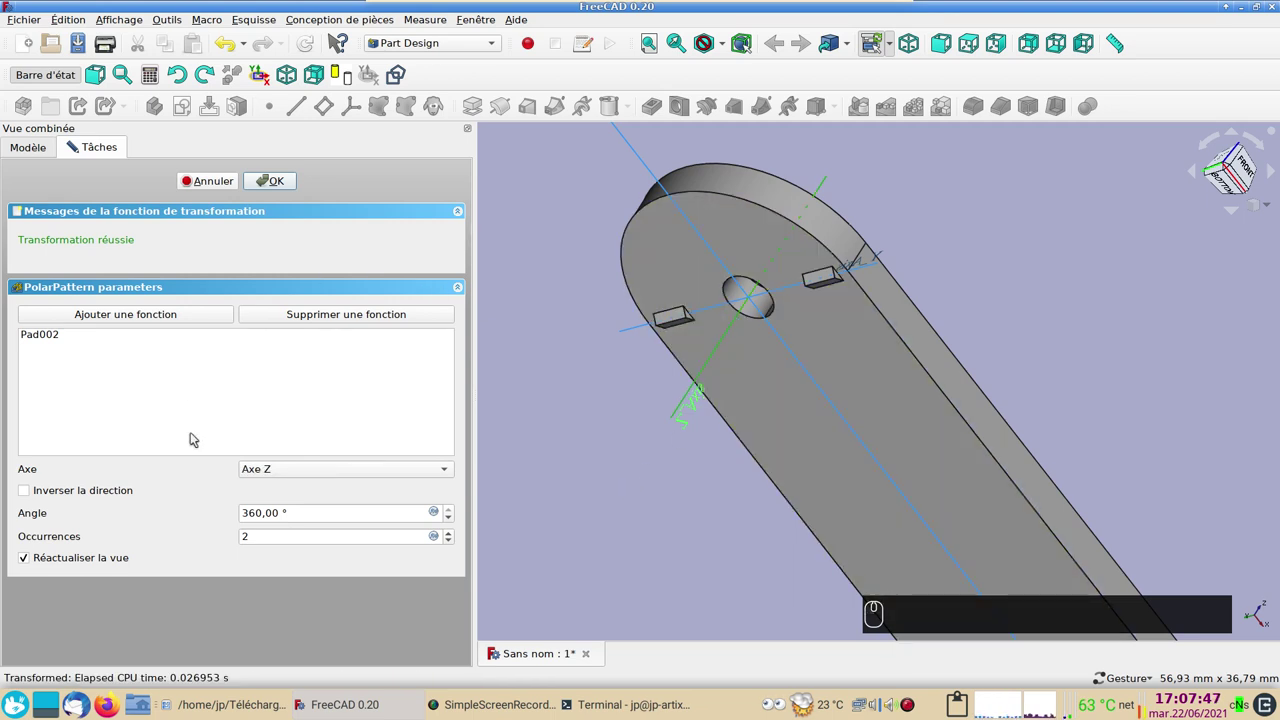
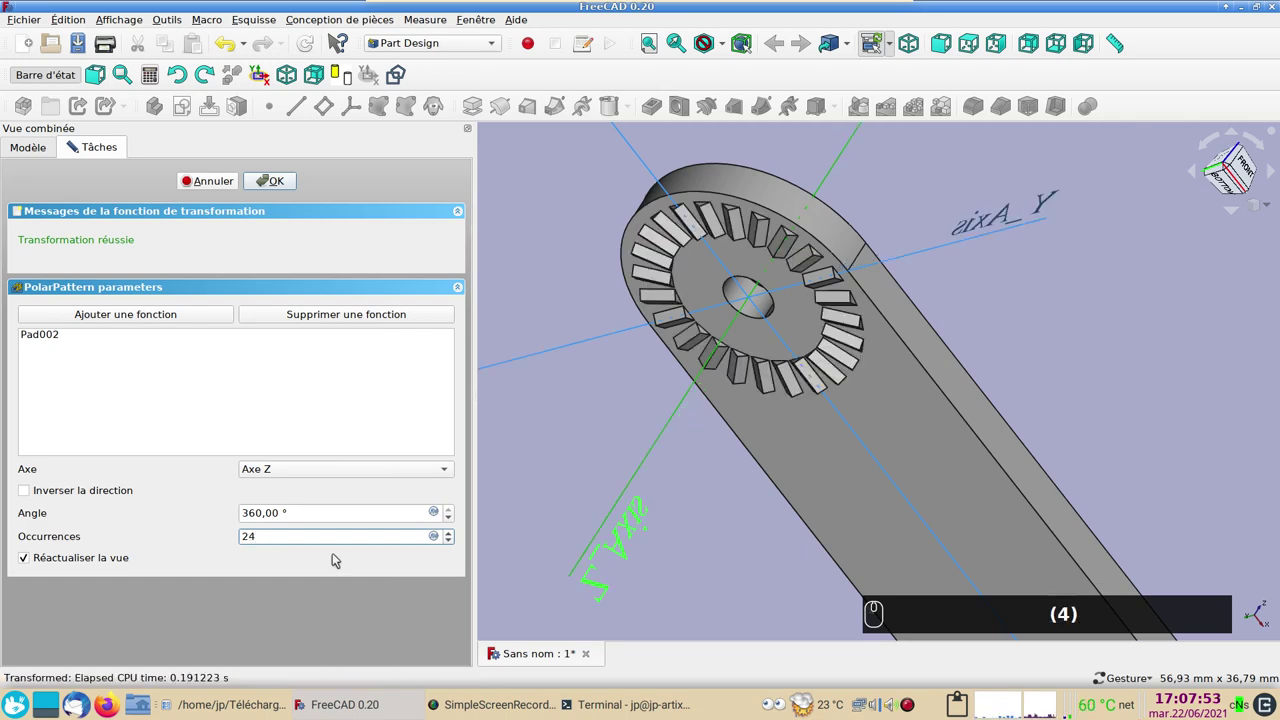
key("Return")
key("Return")
key("Return")
Orbit the model to inspect the ring of teeth around the hole
scroll("up", 3)
scroll("down", 3)
type("(4)")
left_click_drag(702, 555, 745, 497)
type("(4)(4)")
left_click_drag(817, 422, 127, 219)
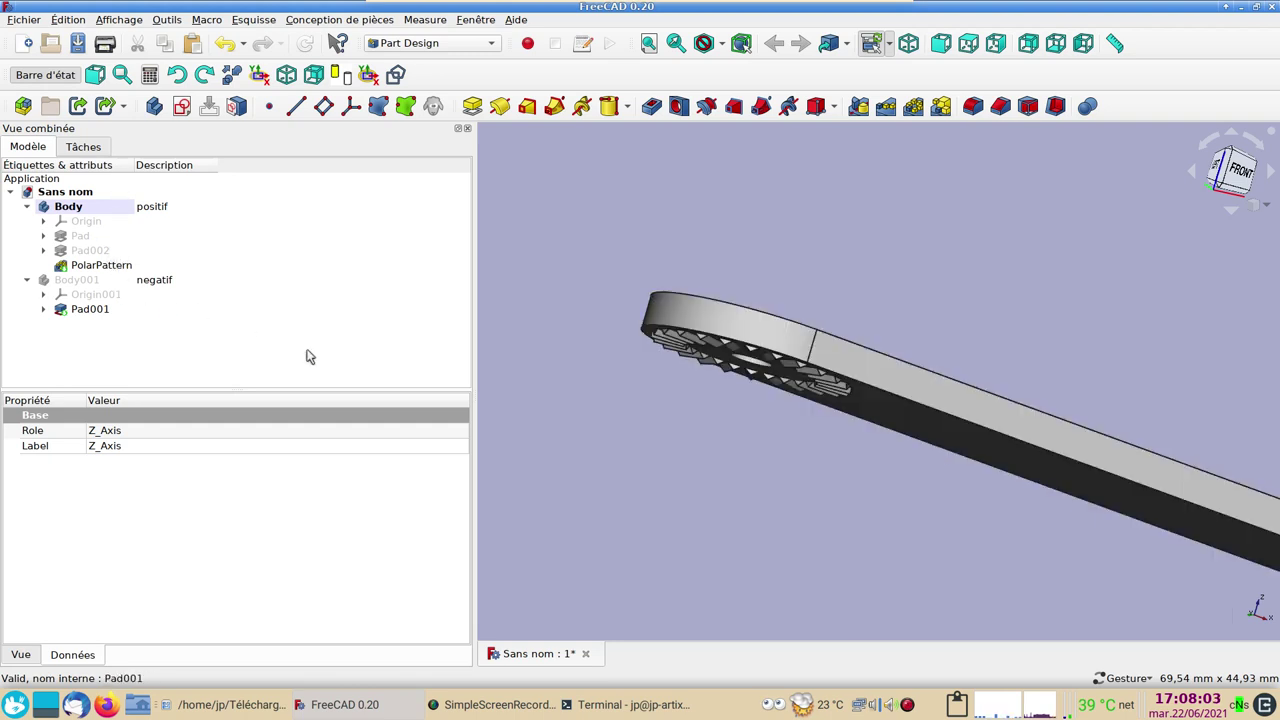
Colour the positif Body pink #ff557f with 57% transparency
left_click(726, 492)
left_click(710, 339)
key("ctrl+d")
left_click(382, 324)
left_click(492, 278)
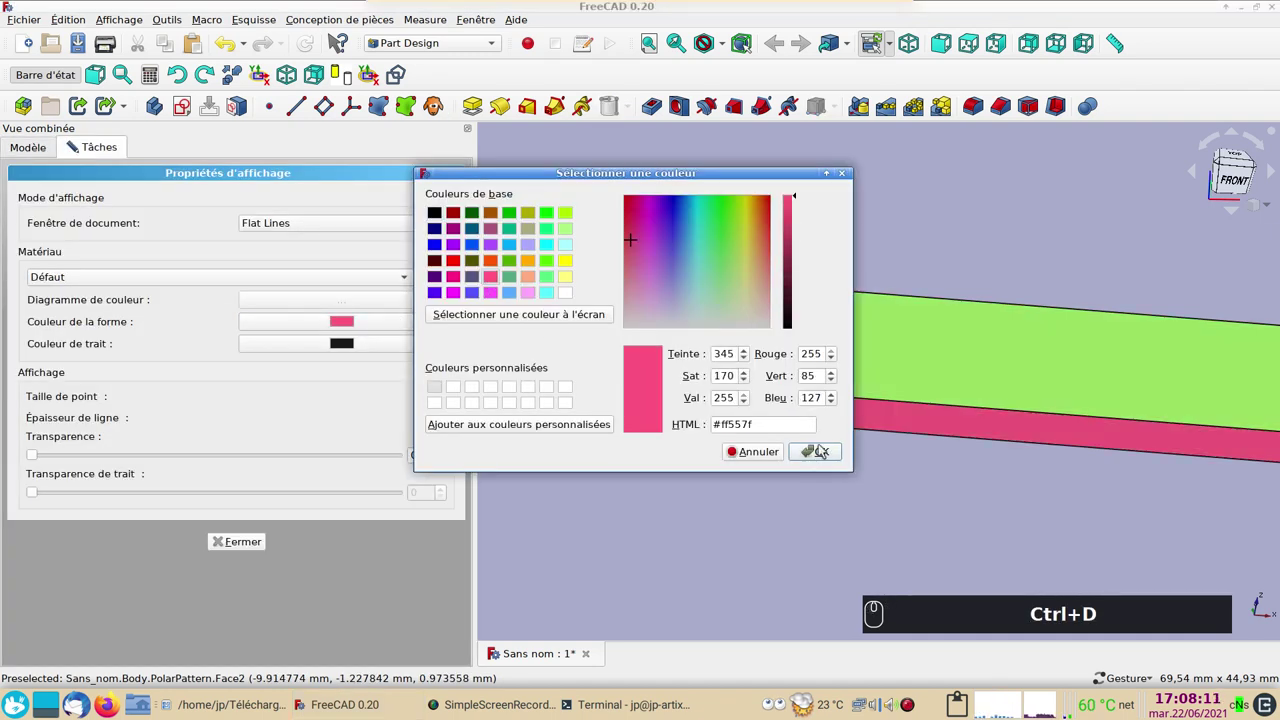
left_click(824, 451)
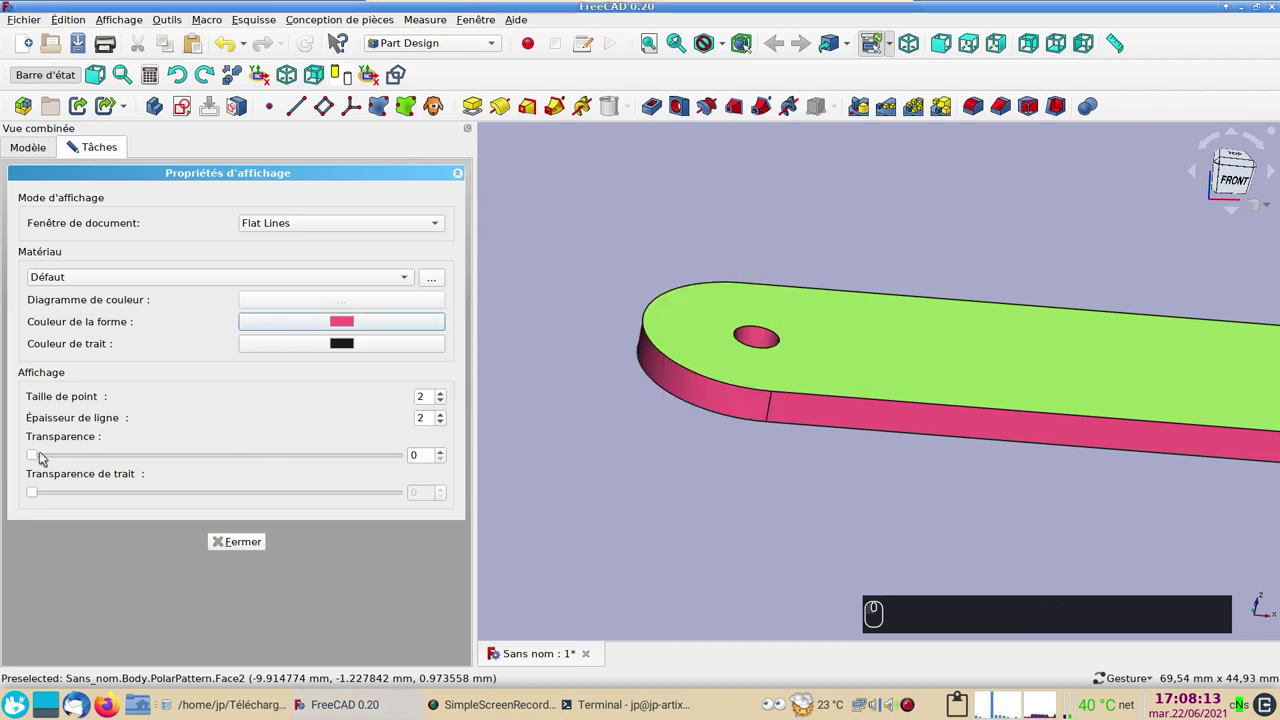
left_click_drag(38, 461, 273, 443)
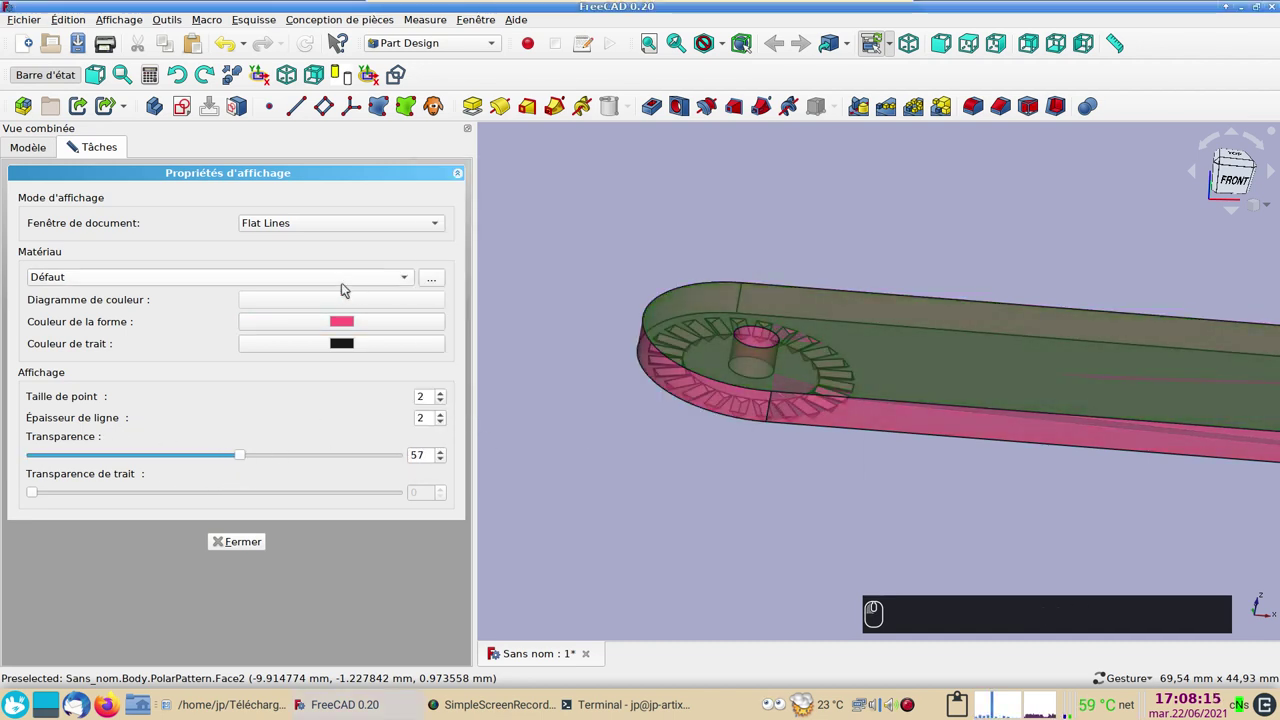
left_click(255, 552)
Show the hidden negatif Body001 beneath the transparent toothed body
left_click(736, 563)
left_click_drag(782, 544, 495, 491)
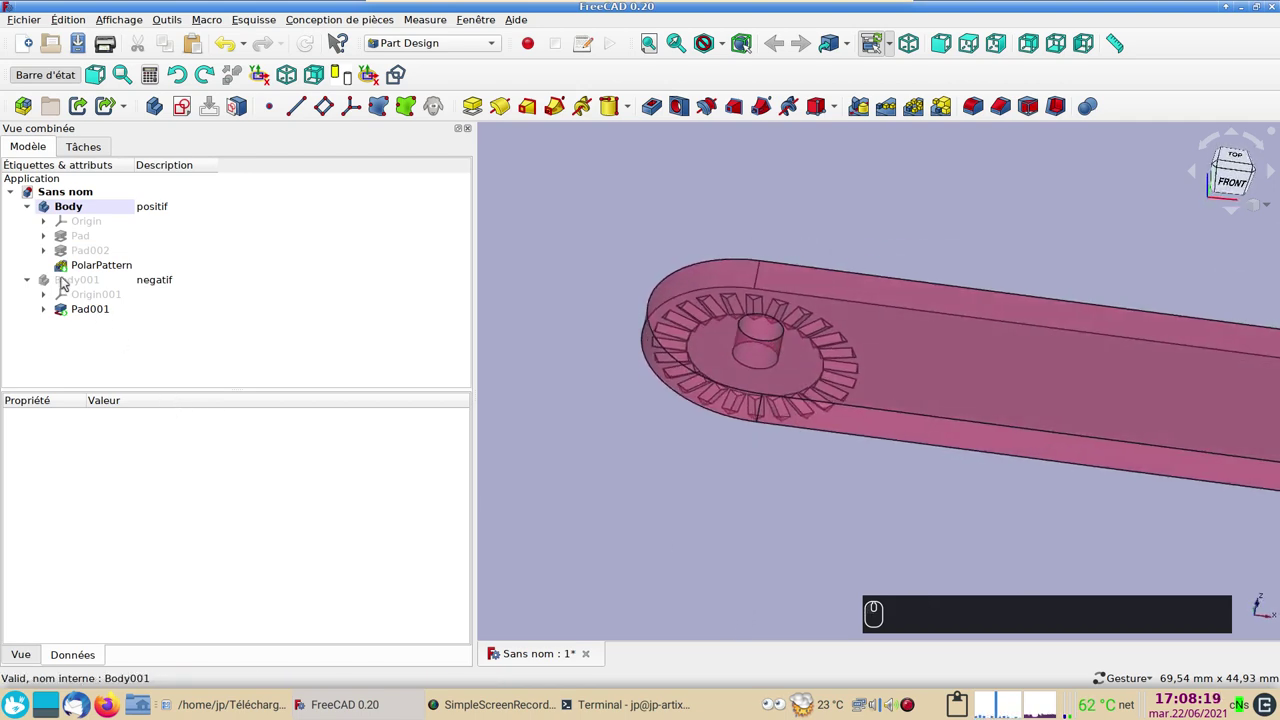
left_click(68, 278)
key("space")
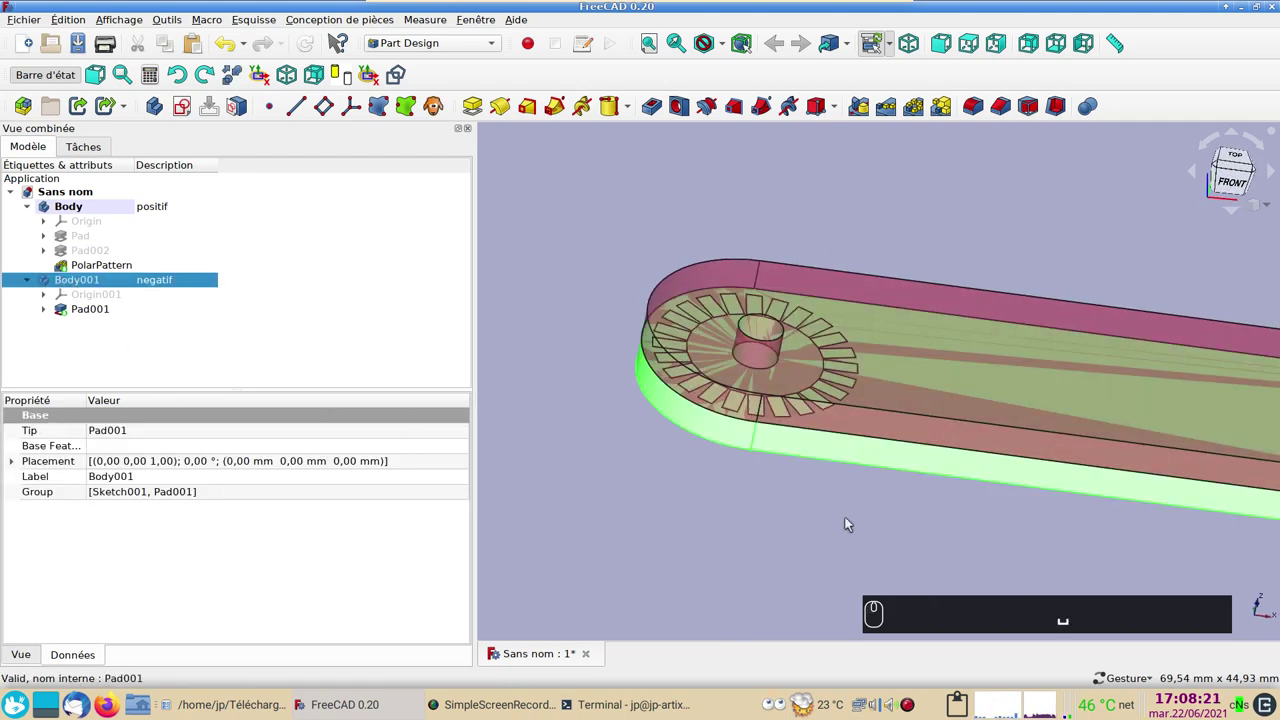
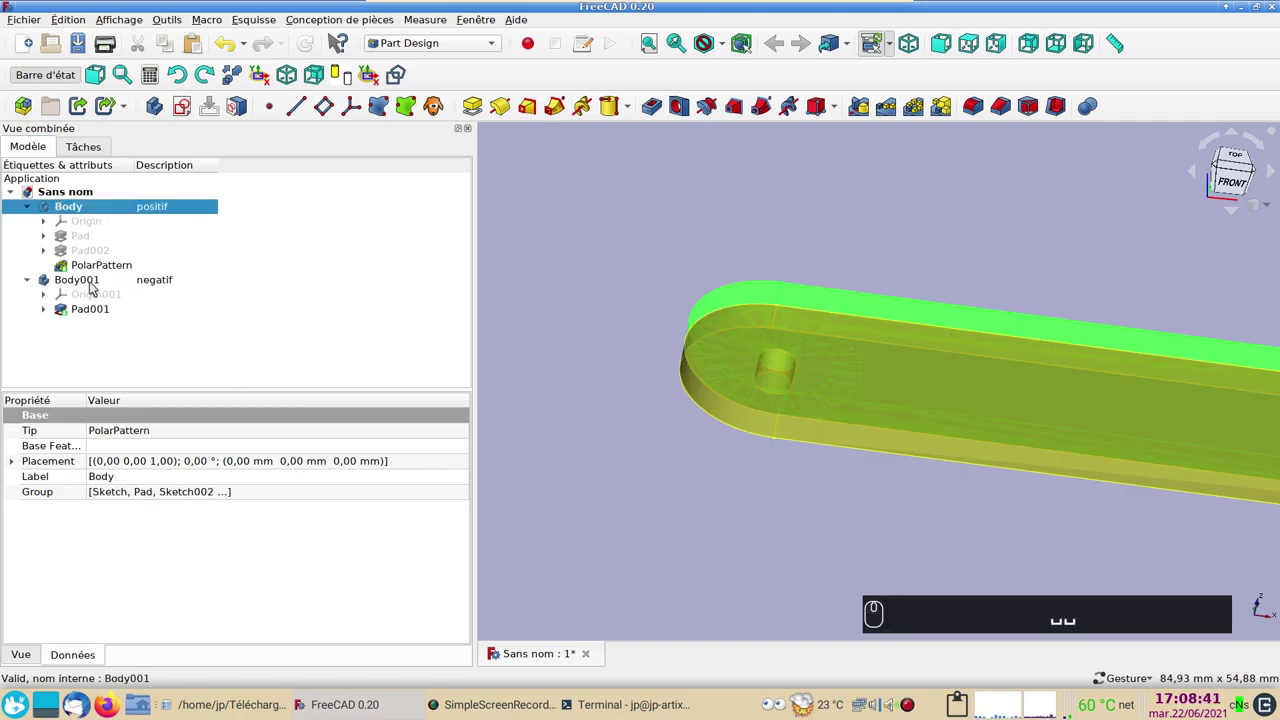
Collapse the positif Body in the tree and make negatif Body001 the active body
left_click(95, 284)
left_click(35, 210)
left_click(38, 210)
left_click(111, 300)
left_click(93, 227)
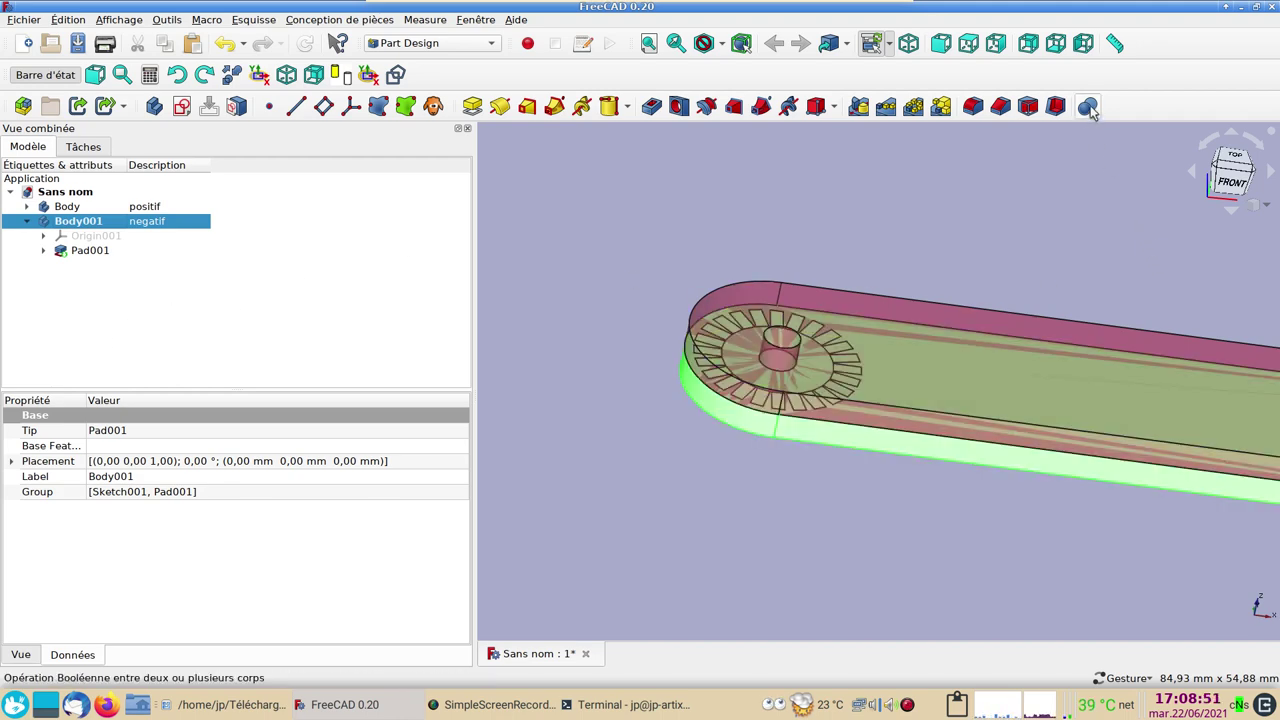
Add a Boolean Soustraction of the positif Body from Body001, cutting 24 notches around the hole
left_click(1096, 109)
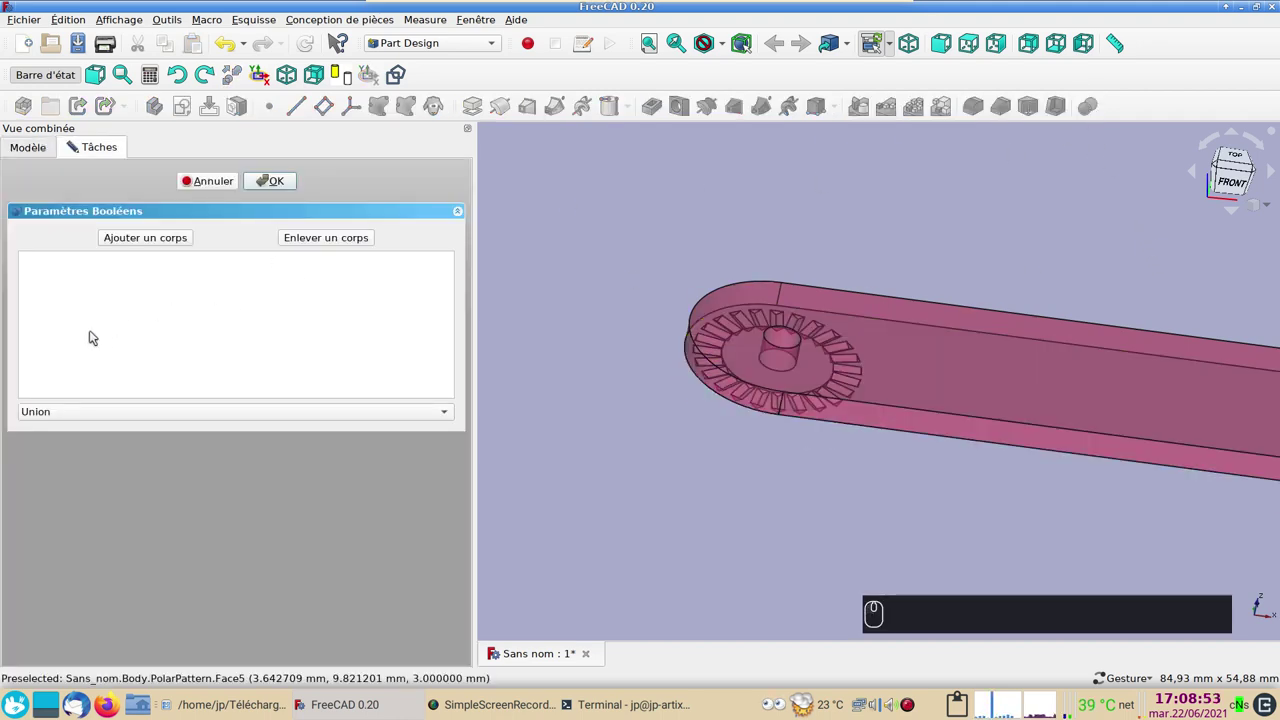
left_click(114, 417)
left_click(113, 442)
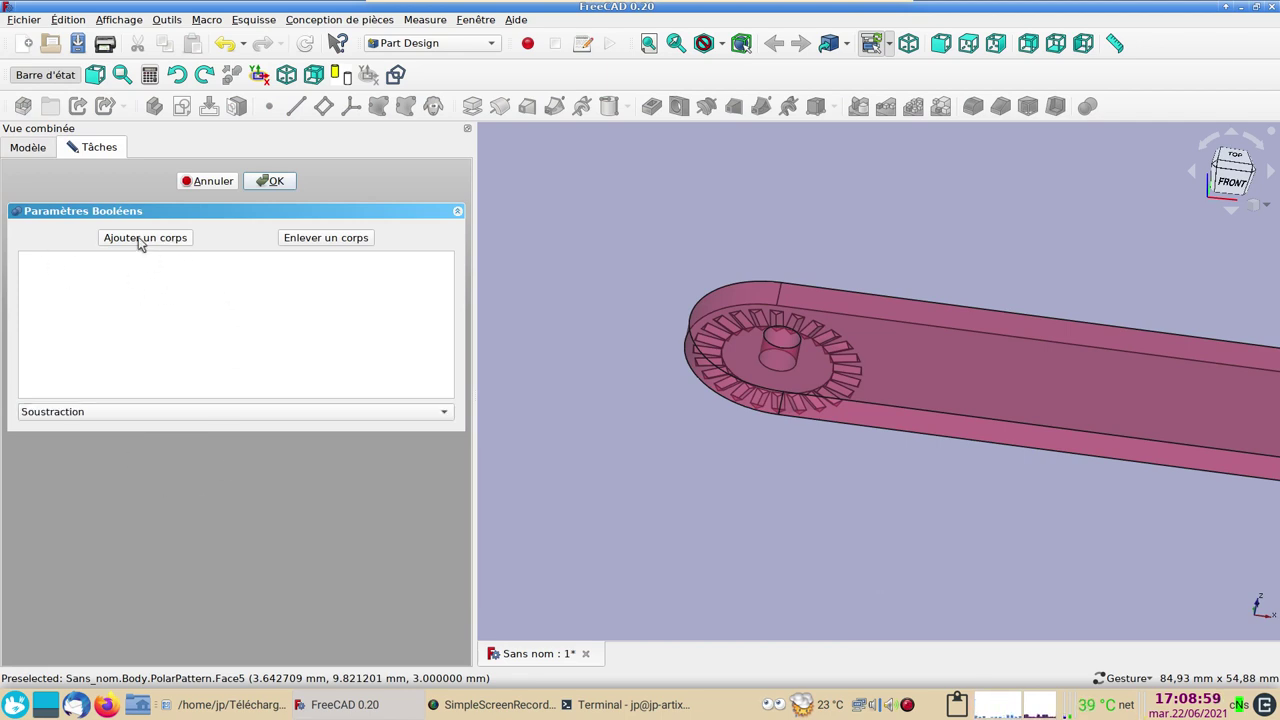
left_click(144, 238)
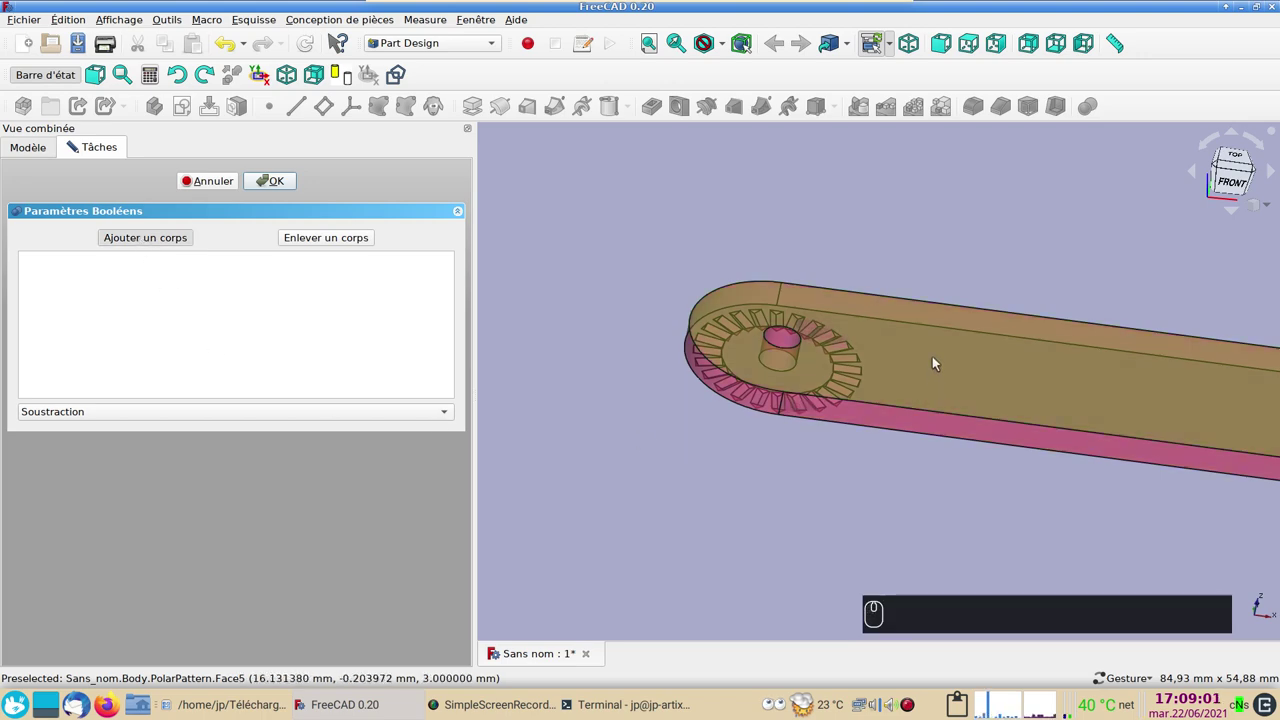
left_click(938, 359)
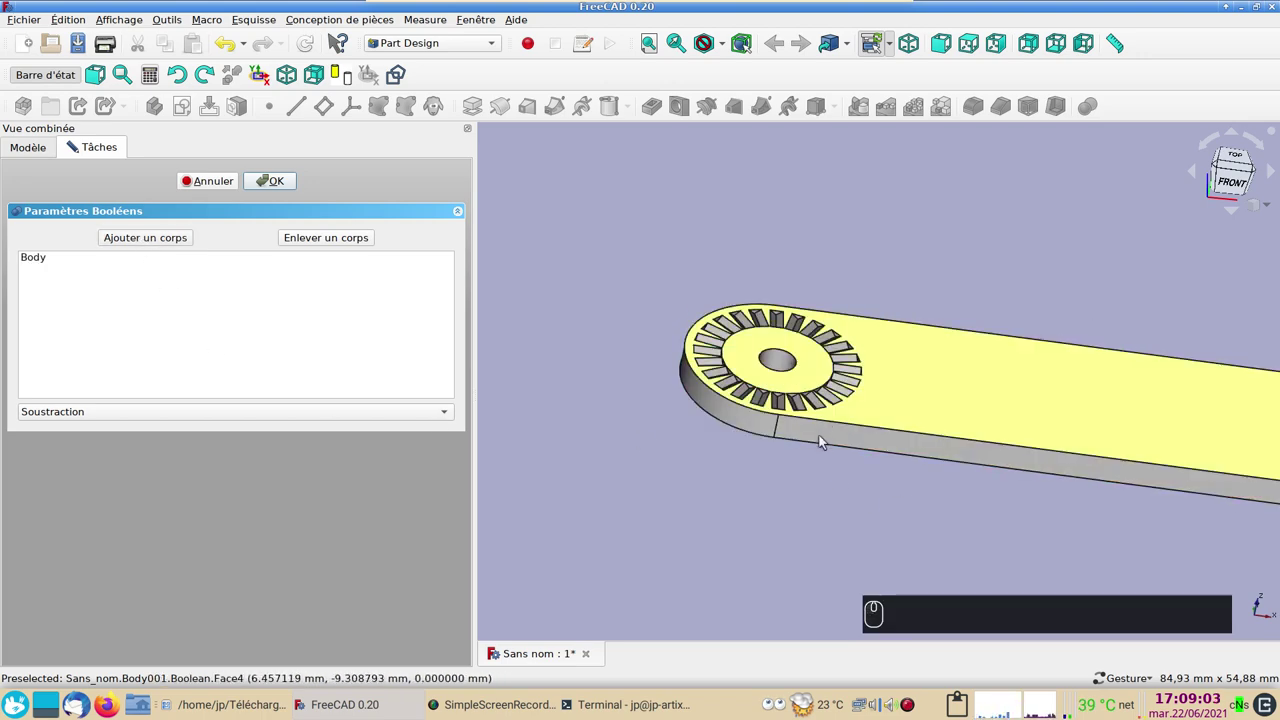
left_click_drag(727, 553, 305, 318)
left_click(281, 189)
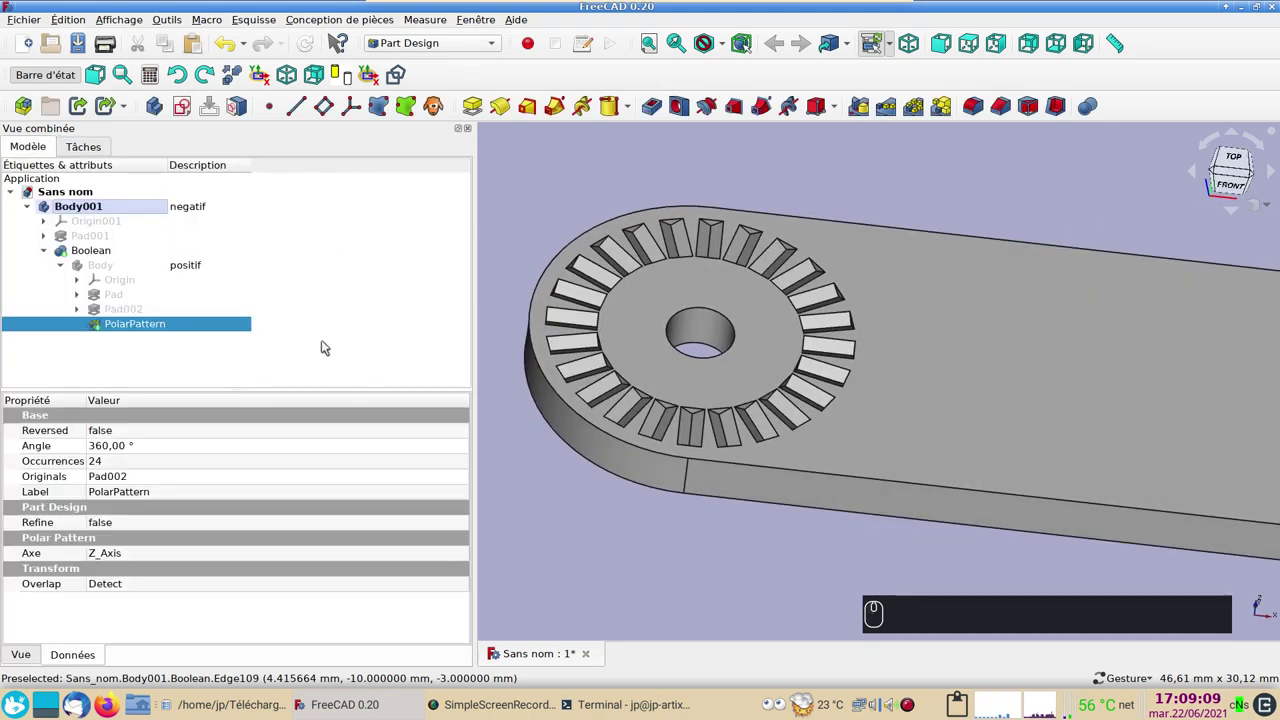
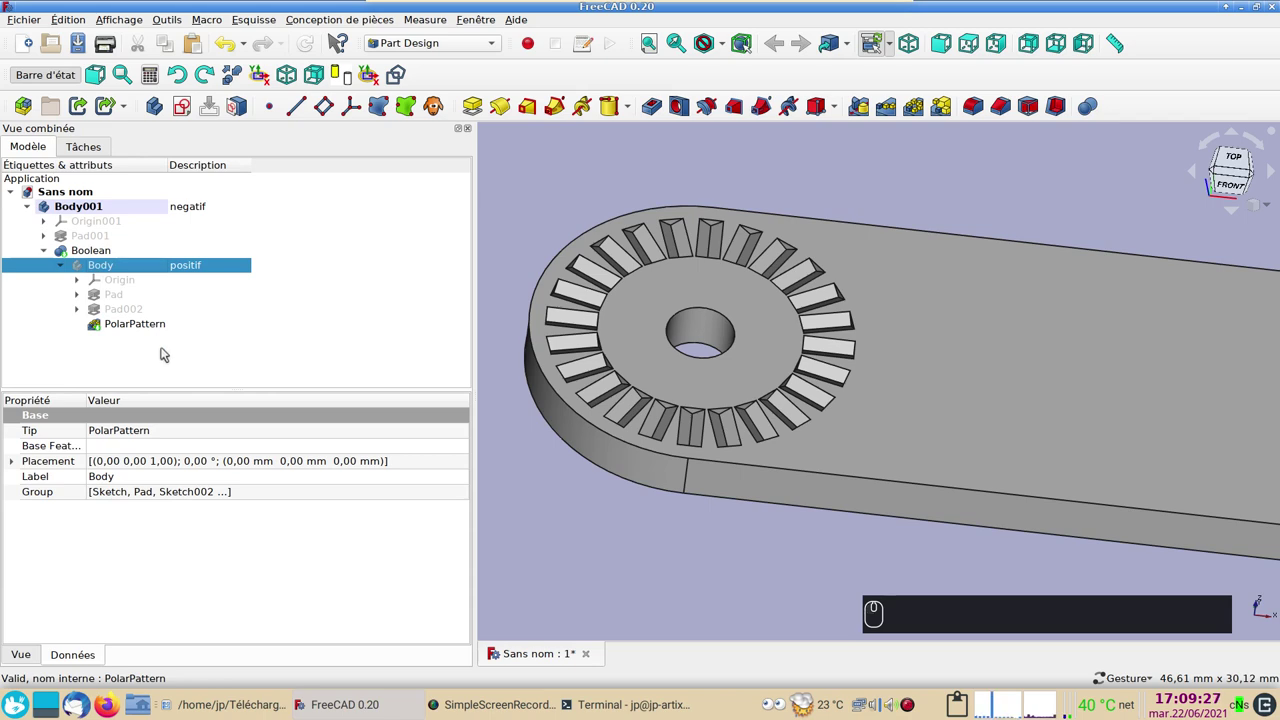
Copy the positif Body with all dependent objects and paste it as Body002
key("ctrl+c")
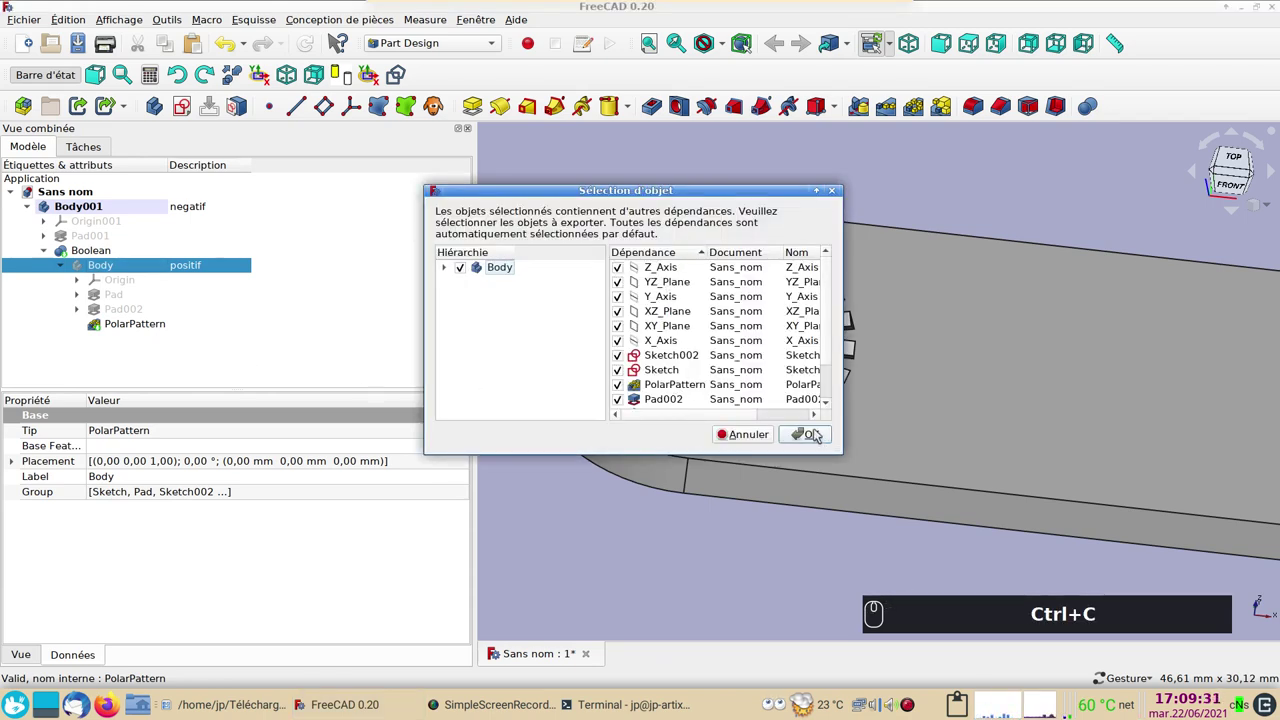
left_click(818, 436)
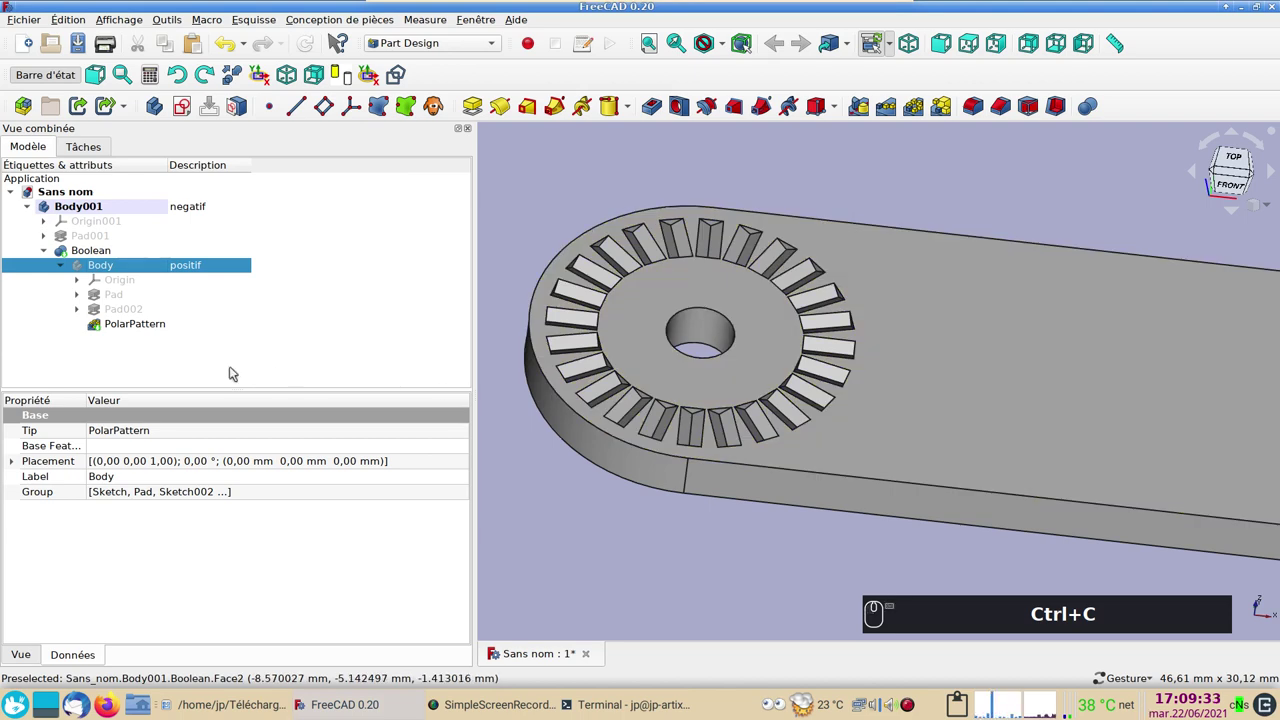
key("ctrl+v")
left_click(99, 339)
key("space")
left_click_drag(627, 545, 225, 399)
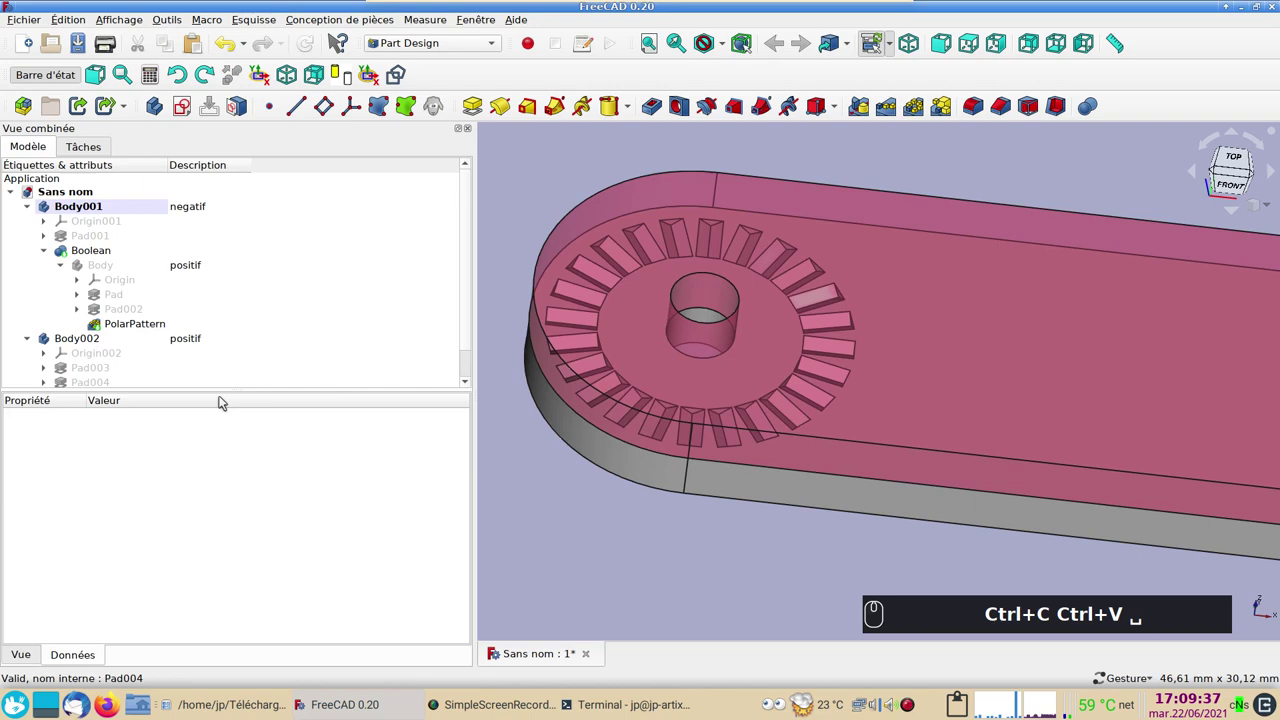
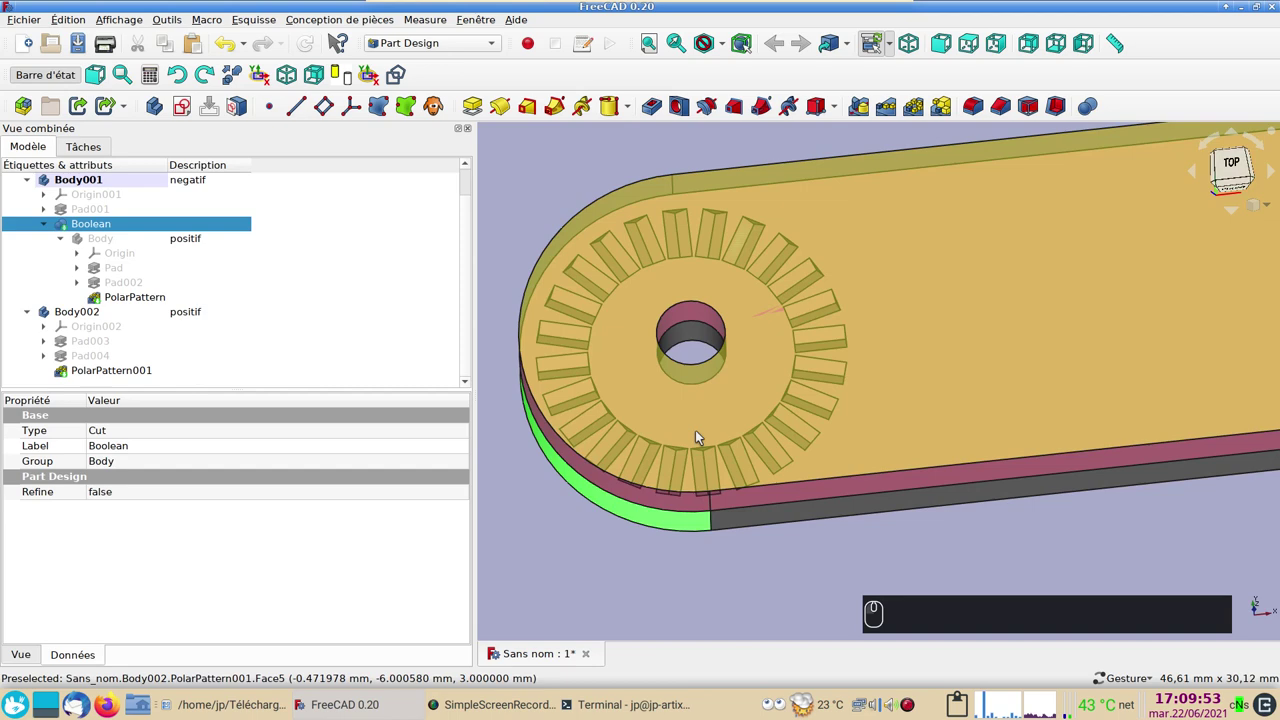
View the hinge from above and inspect Sketch002 under the positif ring's Pad002
left_click(741, 479)
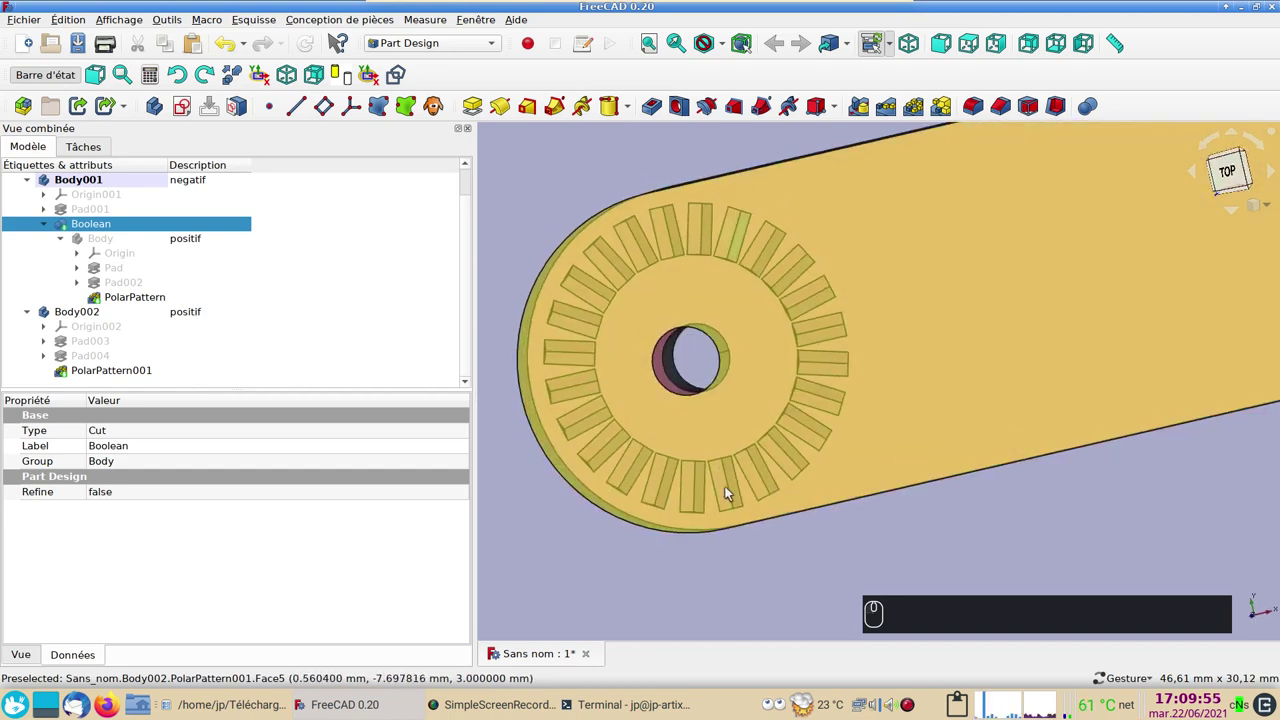
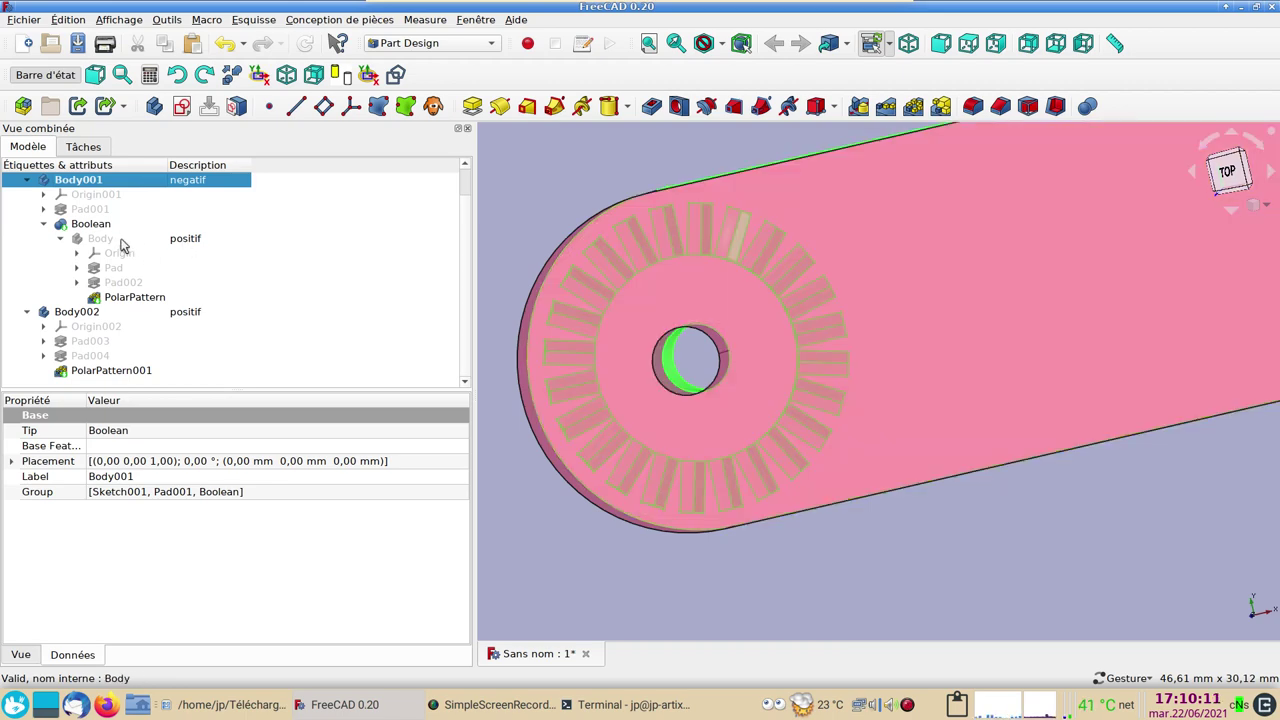
left_click(82, 280)
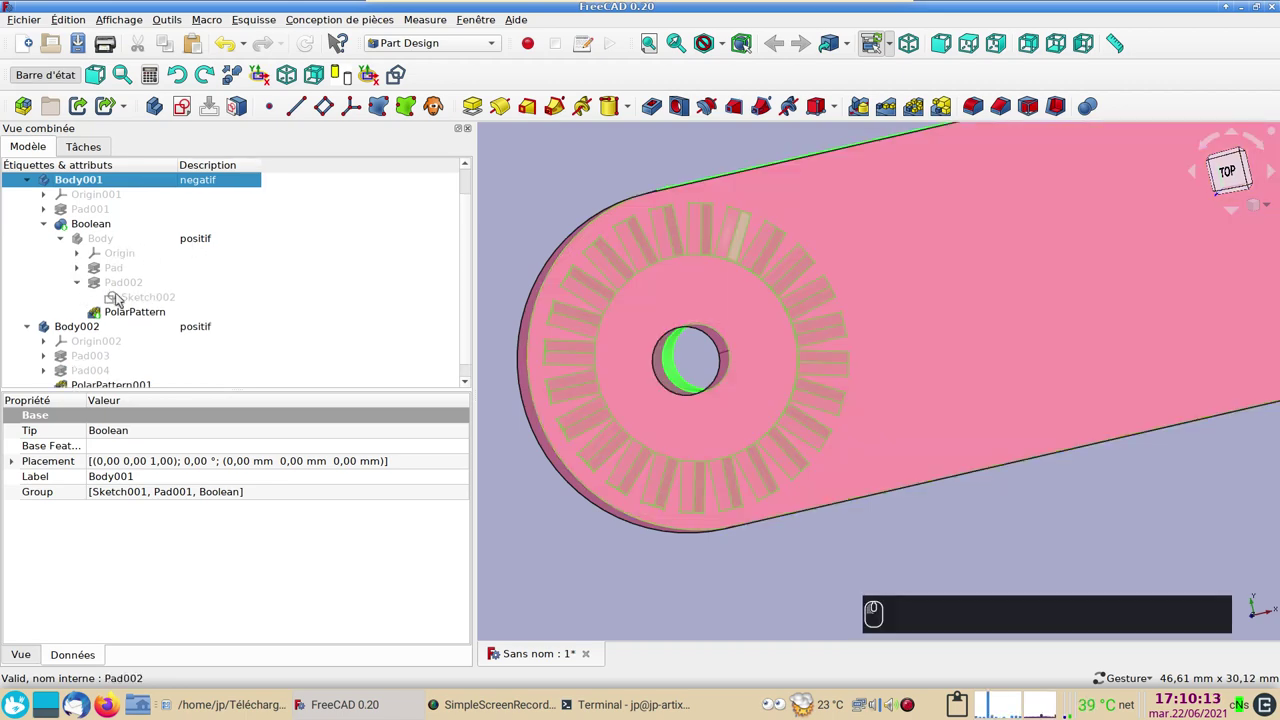
left_click(130, 298)
key("space")
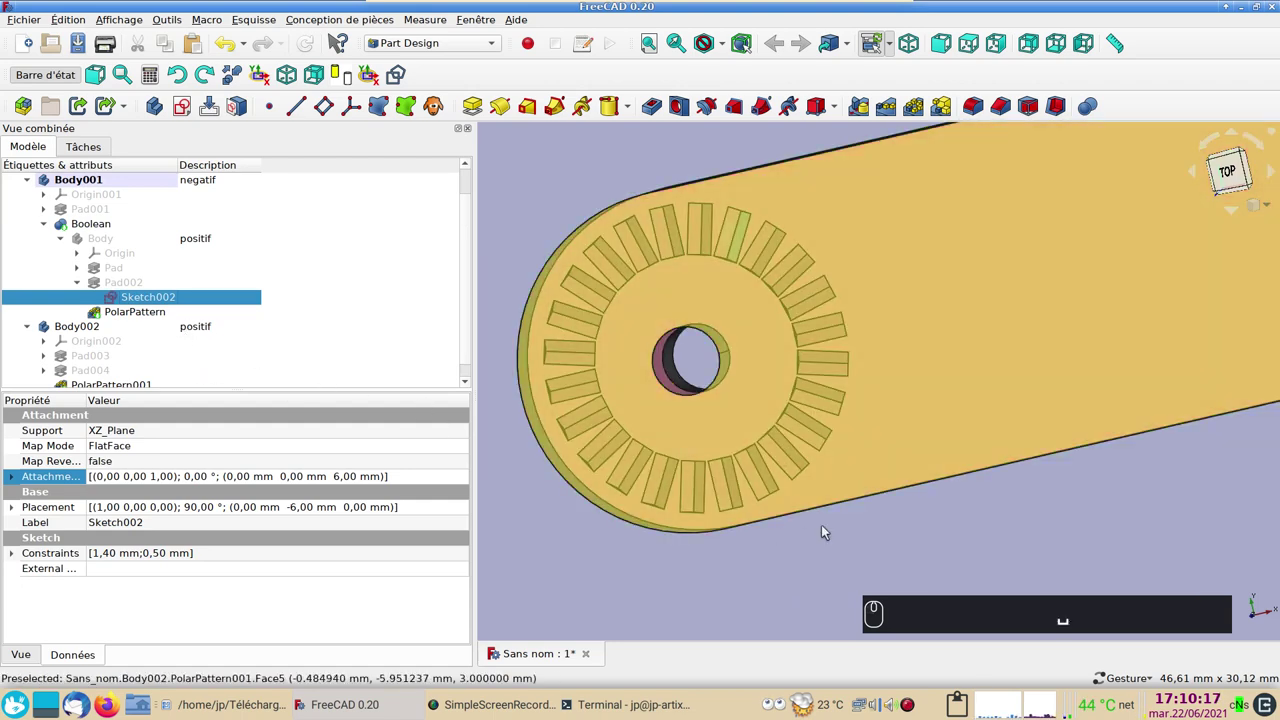
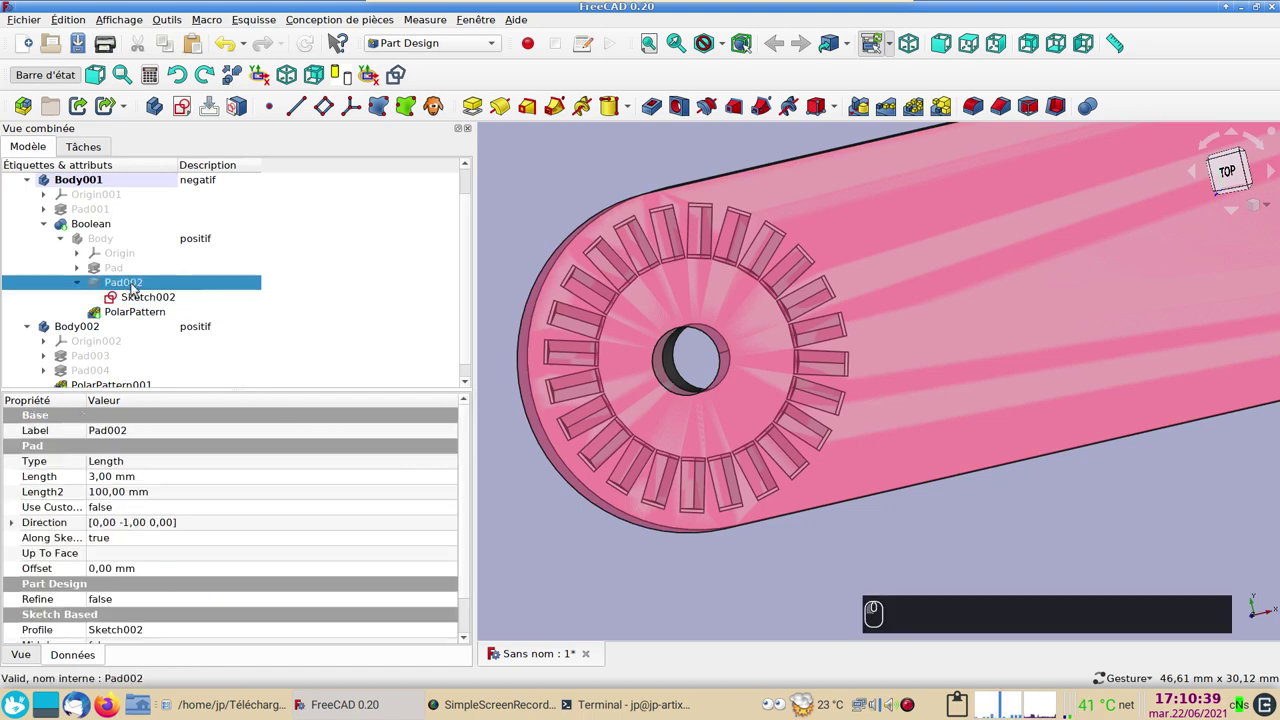
Set the positif ring pad's Length to 3.4 mm in its Data properties
left_click_drag(142, 481, 154, 490)
key("KP_3")
key("KP_Decimal")
key("KP_4")
key("Return")
type("(3) (.) (4) ⏎")
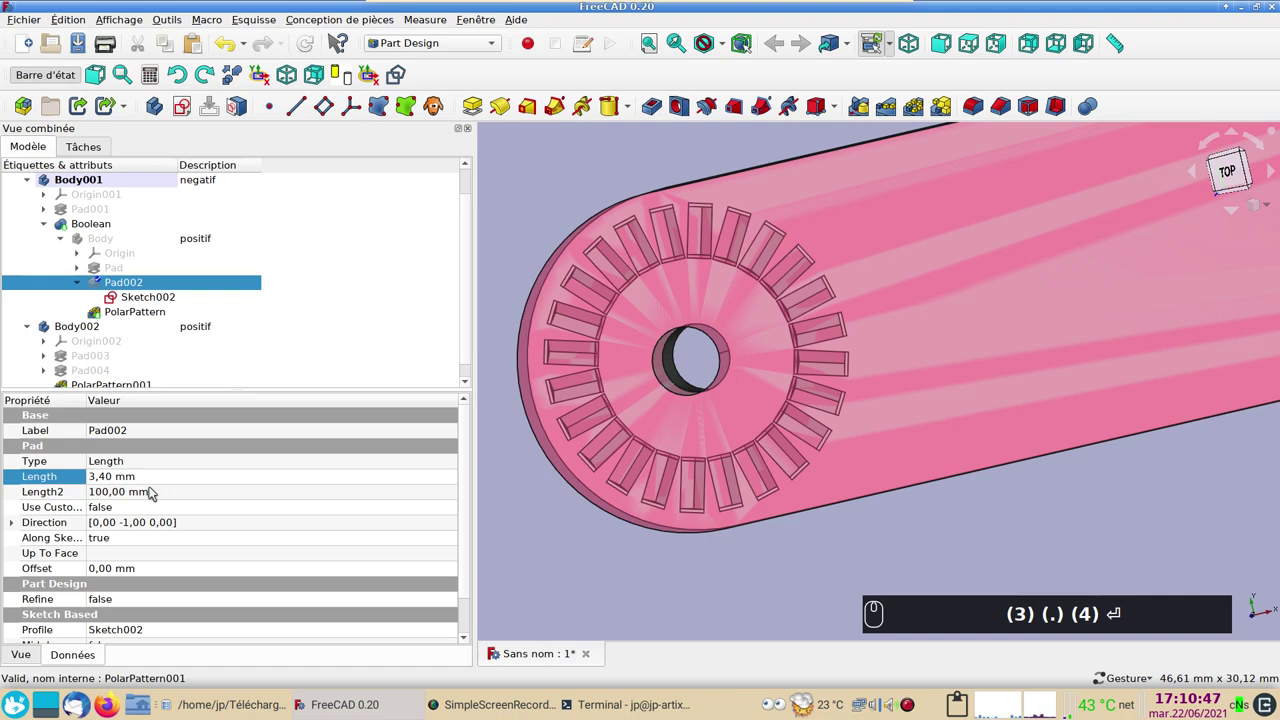
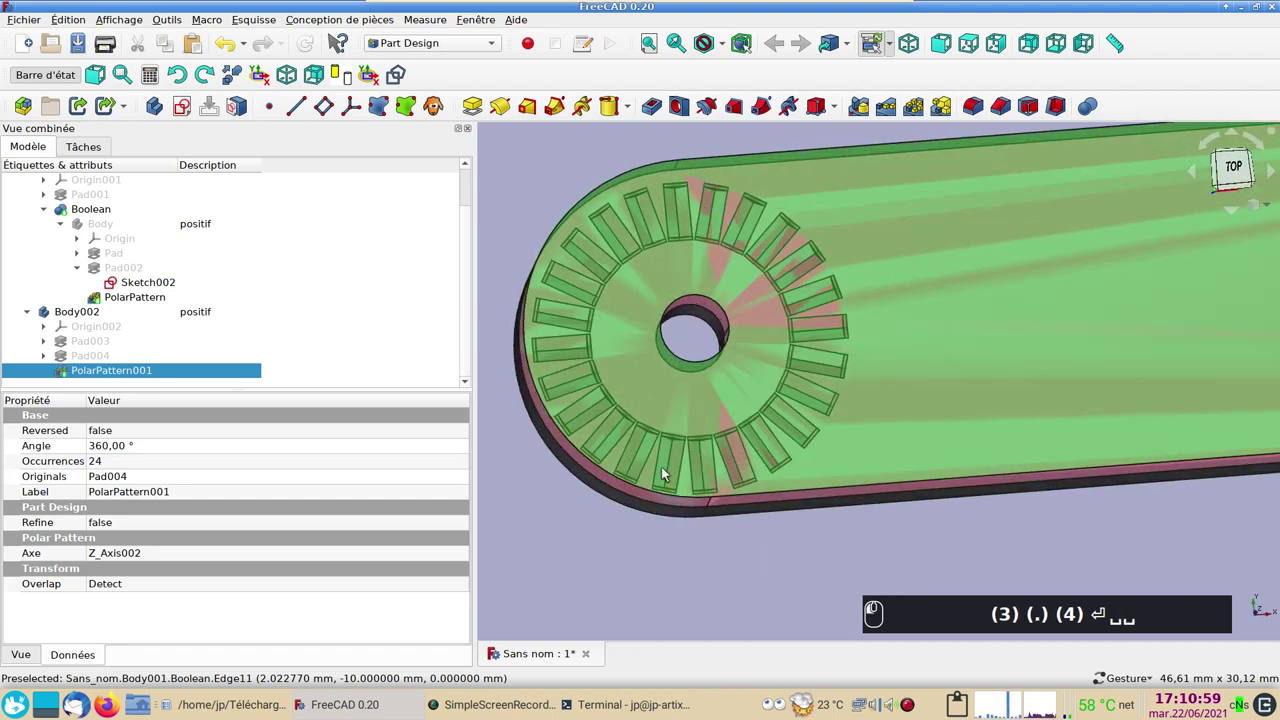
Set the copied body's ring pad Length to 3.4 mm as well and select Body002
left_click(675, 514)
key("space")
left_click_drag(701, 582, 698, 576)
type("(3) (.) (4) ⏎ ␣␣␣")
key("space")
left_click(698, 576)
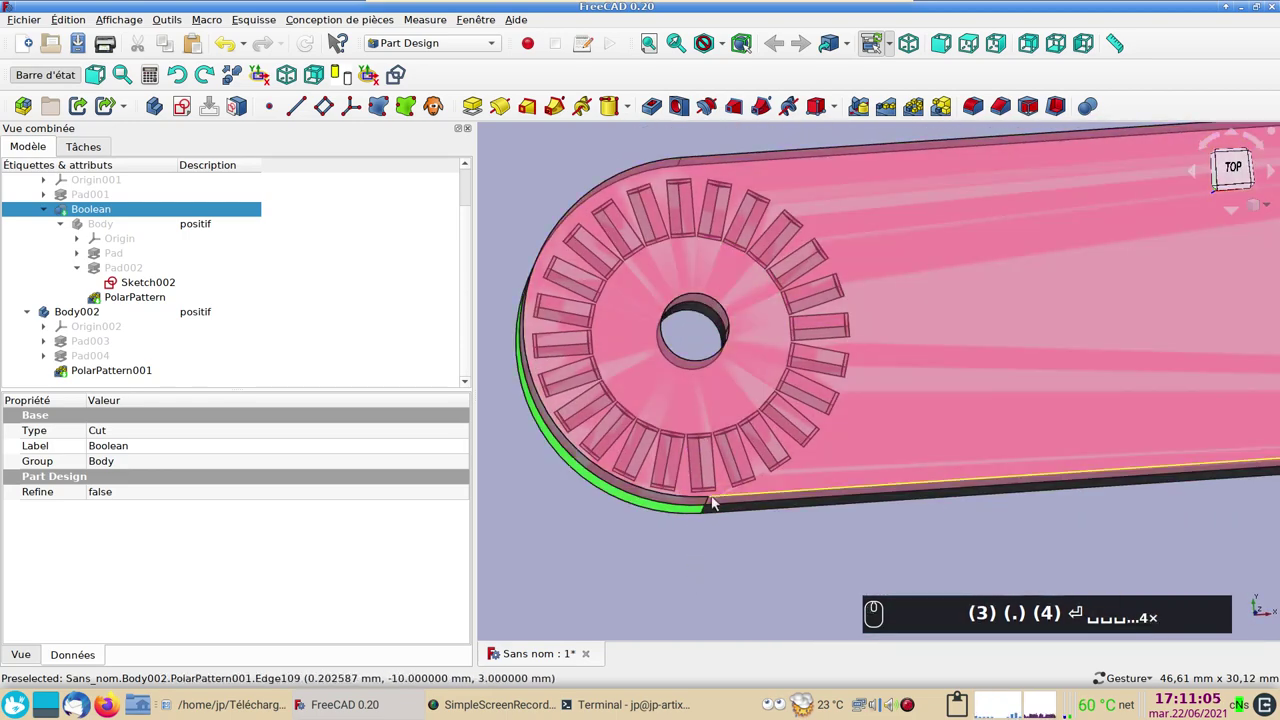
left_click_drag(754, 571, 752, 525)
left_click_drag(752, 537, 721, 493)
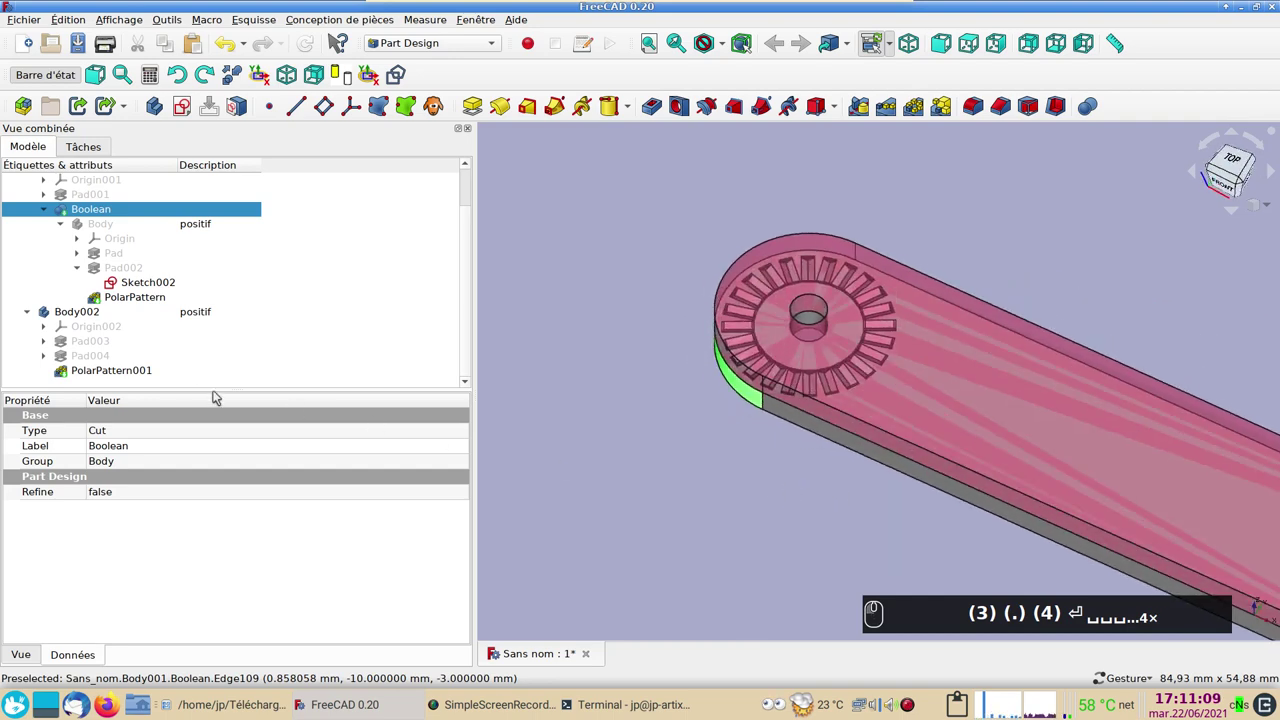
left_click(93, 314)
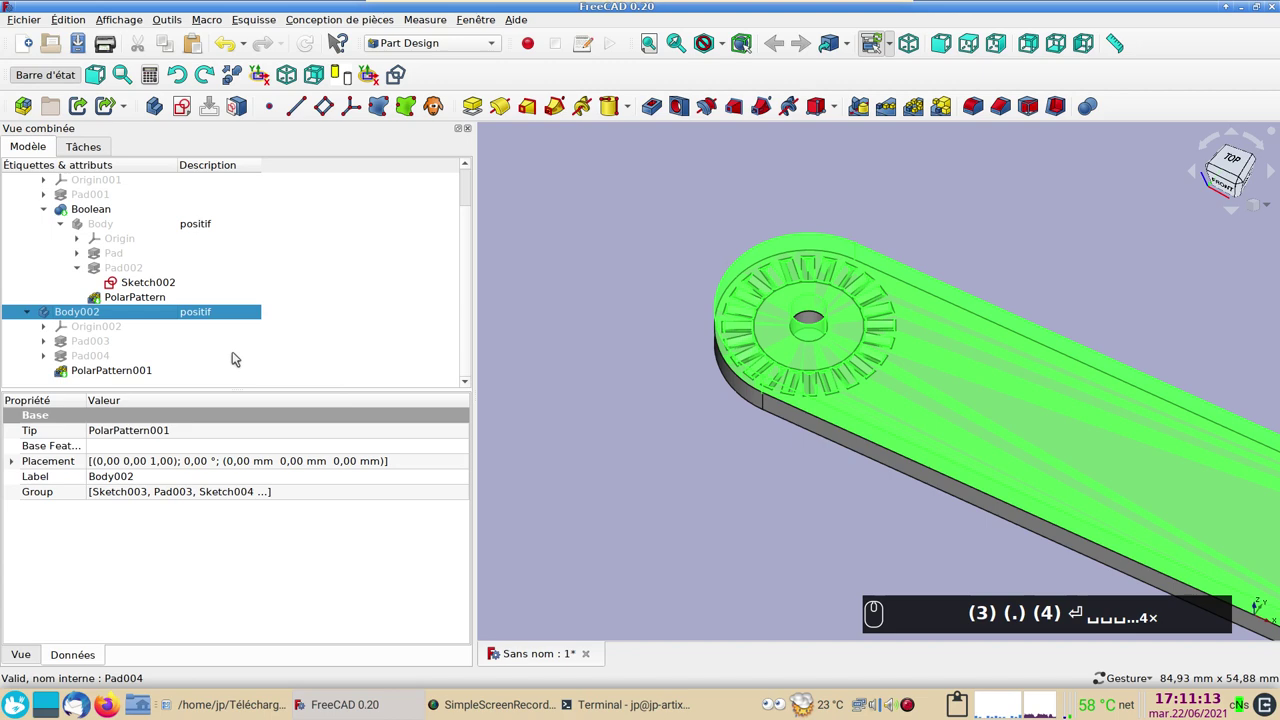
Transform Body002, rotating it about the Z hinge axis with rotation value 12, and confirm
middle_click(146, 316)
right_click(160, 318)
left_click(184, 343)
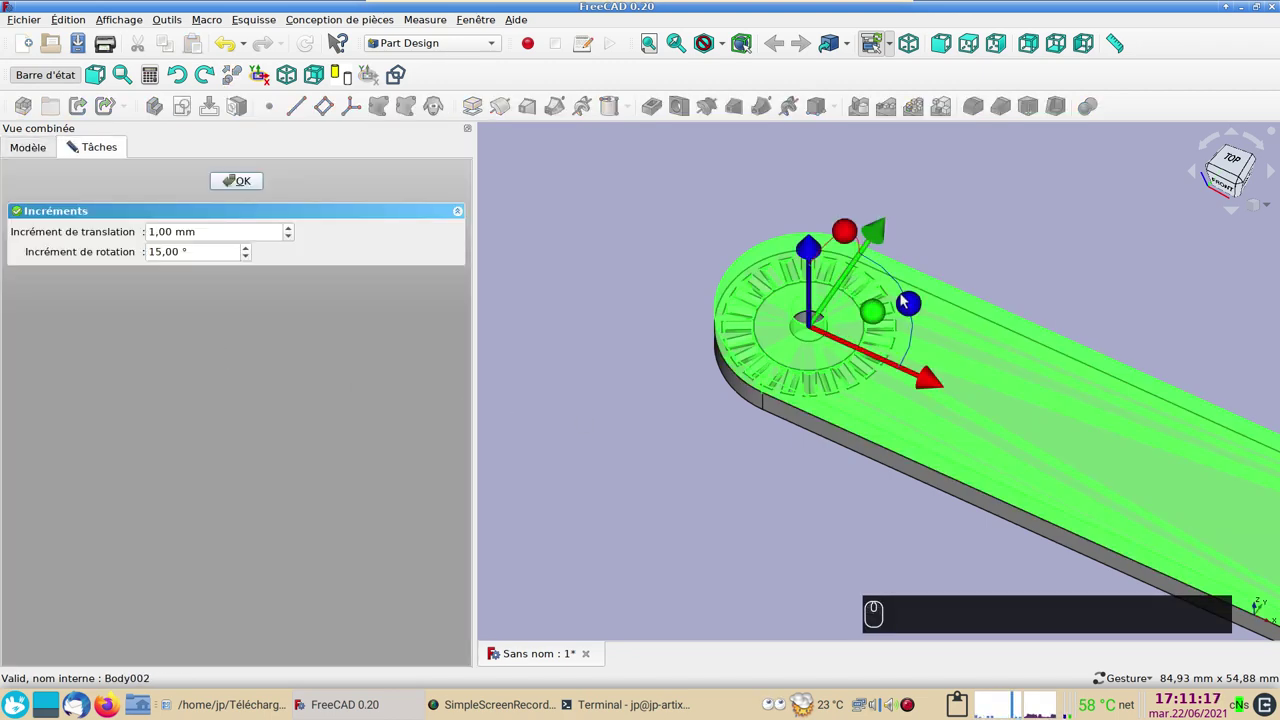
left_click_drag(917, 314, 708, 532)
key("1")
key("2")
scroll("up", 3)
left_click(635, 484)
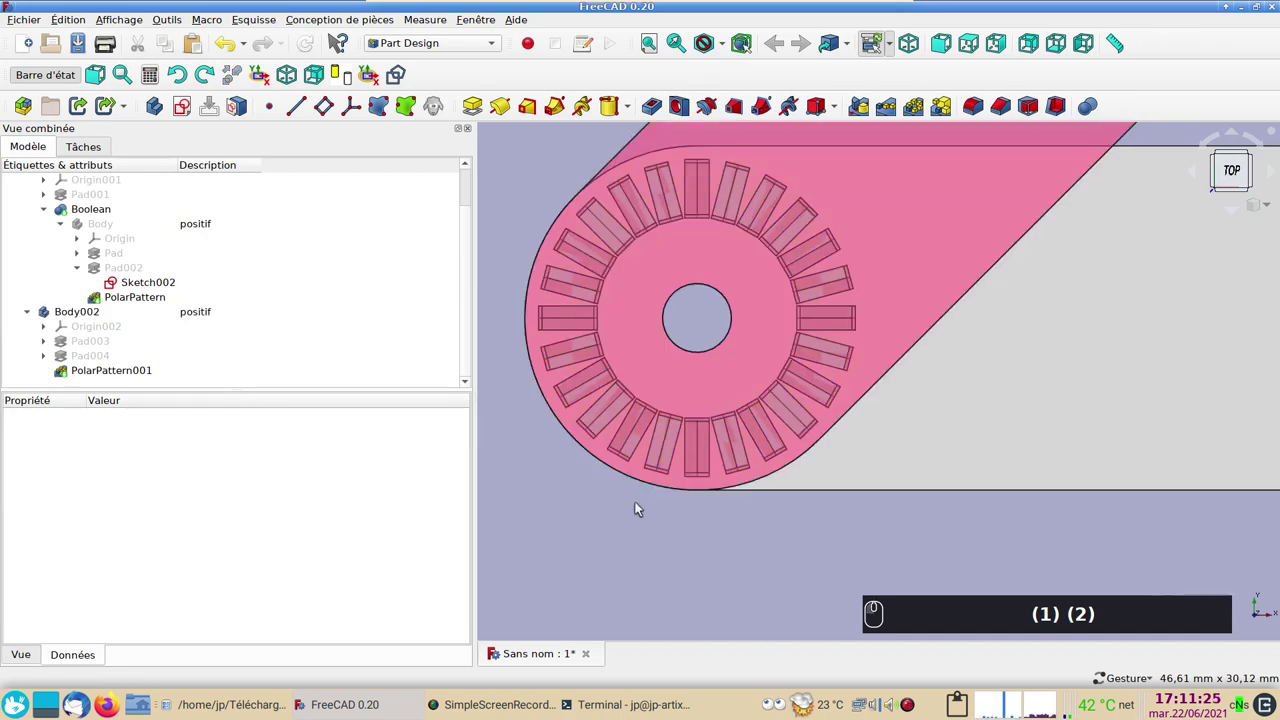
Swing the copied bar further open around the hinge, again entering rotation value 12
scroll("down", 3)
left_click(731, 489)
left_click(711, 427)
right_click(711, 427)
middle_click(547, 401)
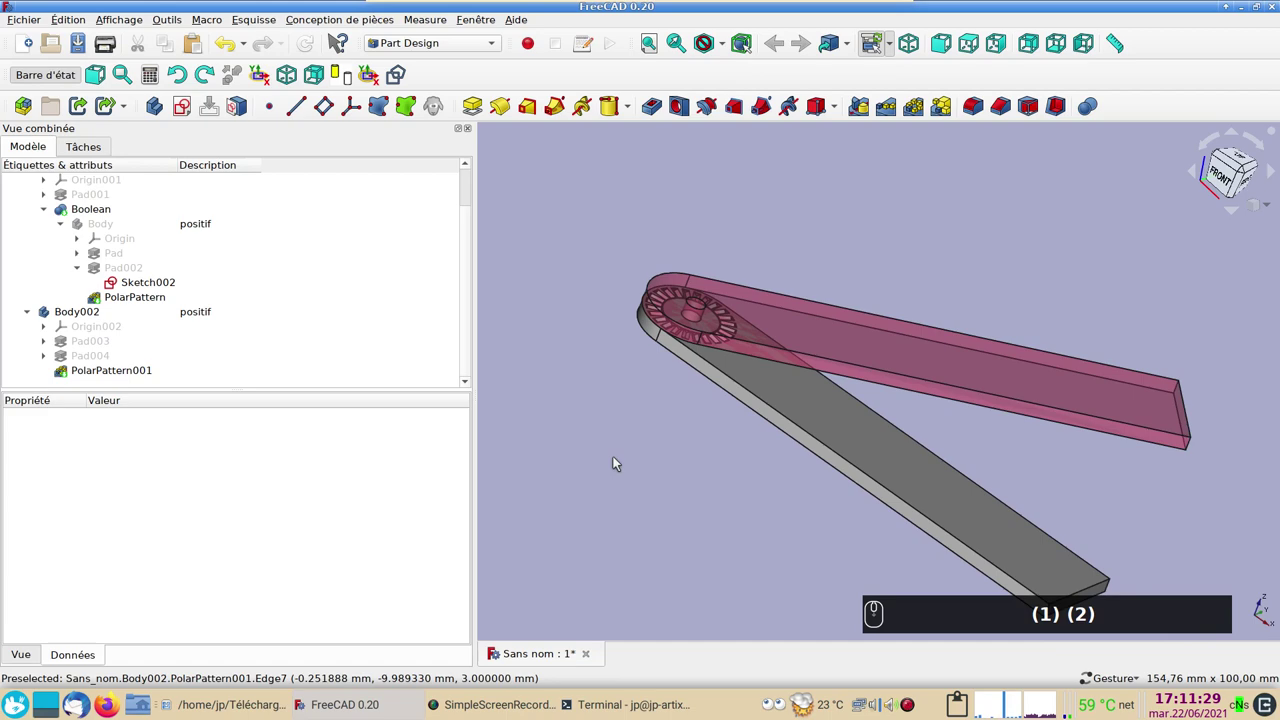
scroll("up", 3)
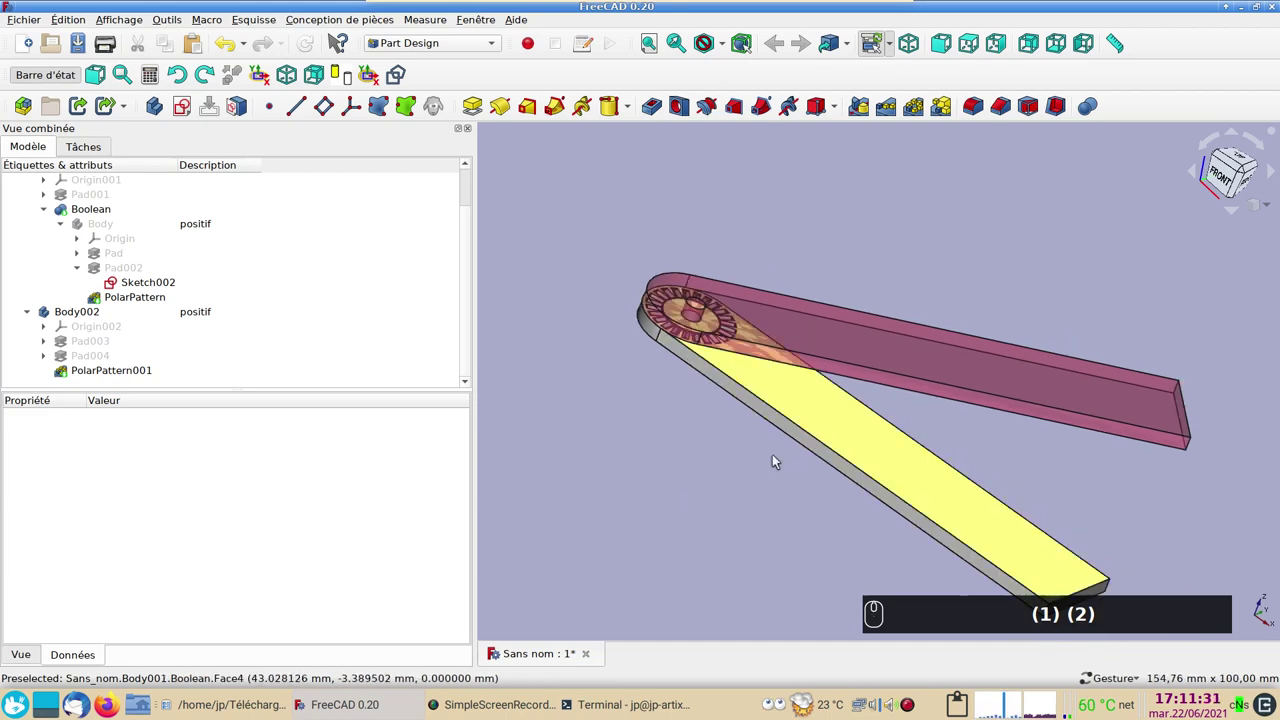
left_click_drag(676, 505, 679, 325)
type("(1) (2)")
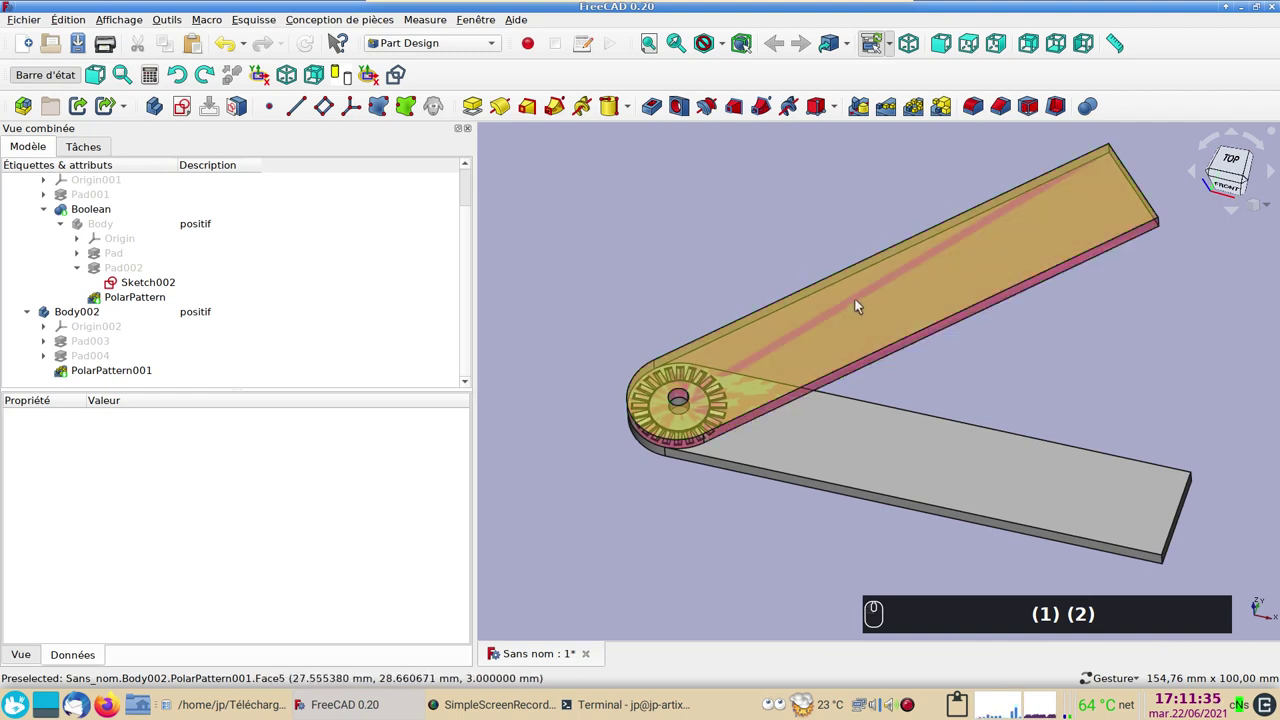